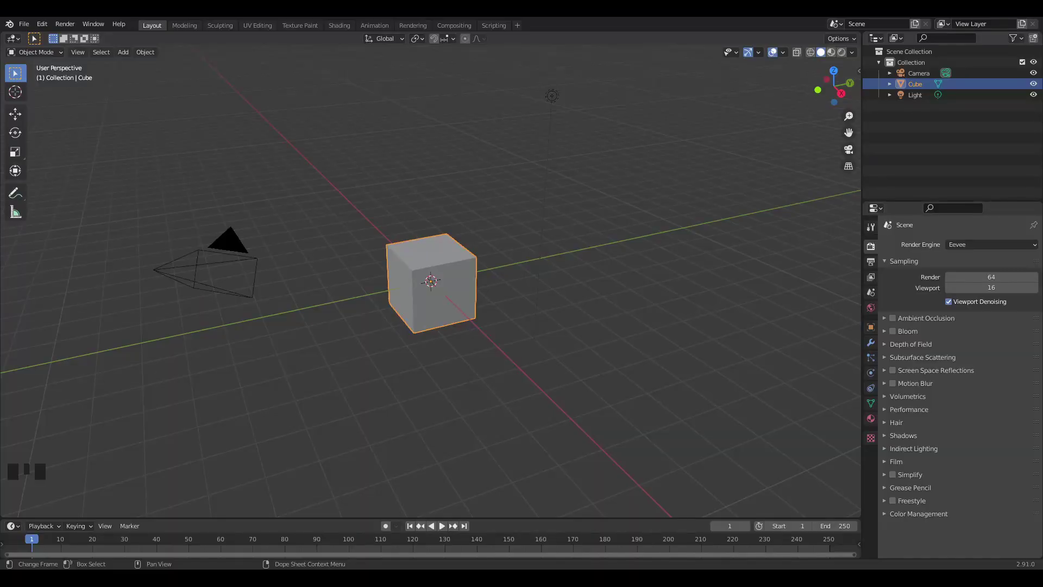
Select and delete the default cube, camera and light, leaving an empty scene in front view.
key(a)
key(x)
drag(604, 145, 642, 125)
key(KP_1)
scroll(up, 3)
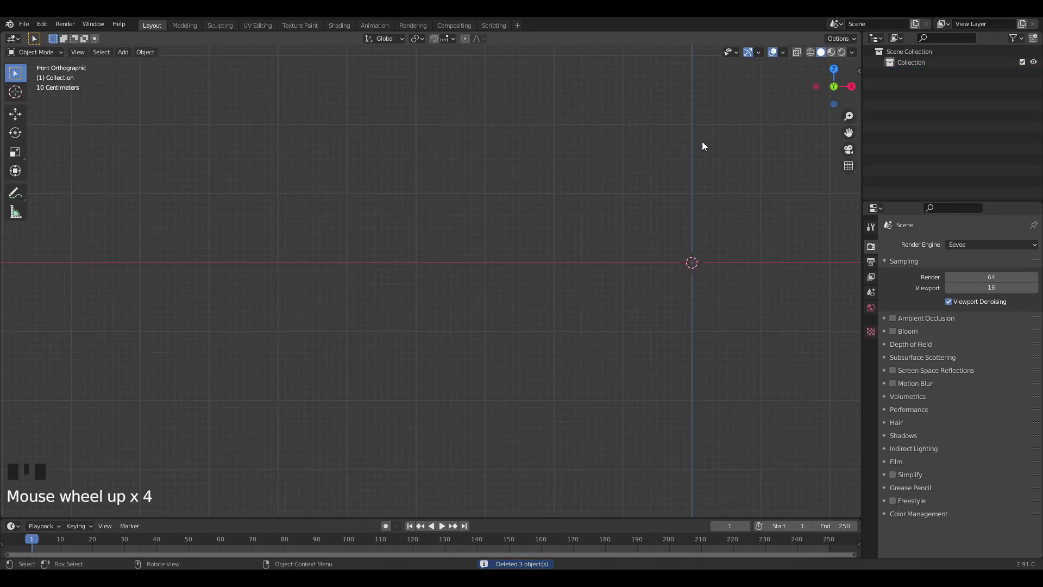
key(shift+a)
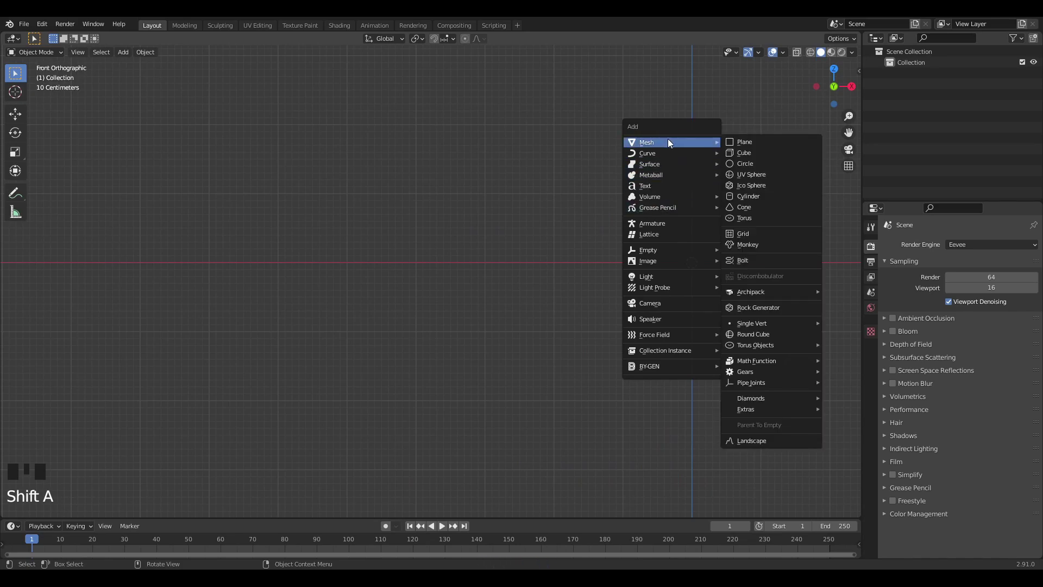
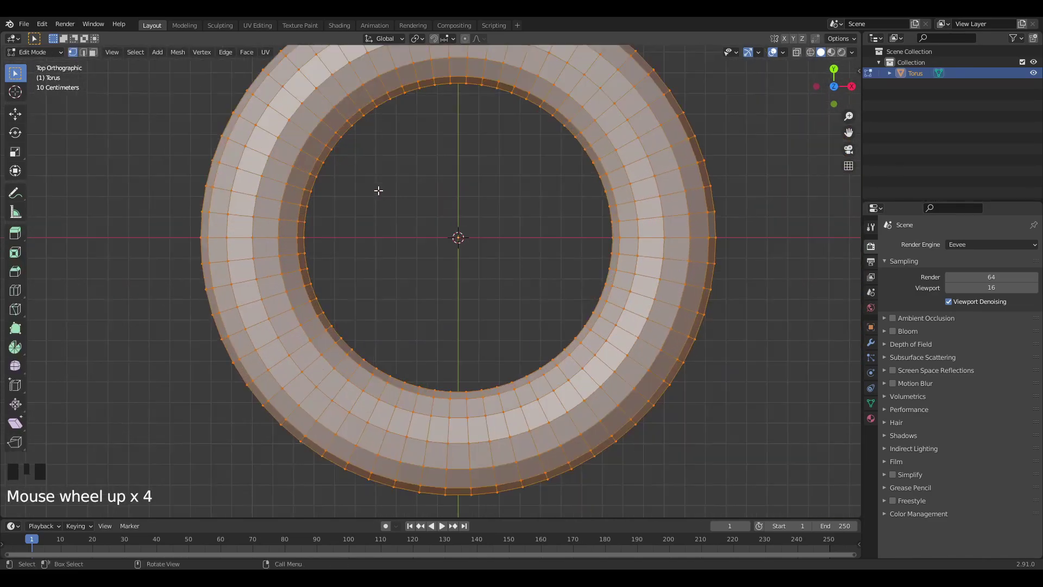
Add a torus, enter Edit Mode and circle-select four evenly spaced face bands around the ring.
scroll(down, 3)
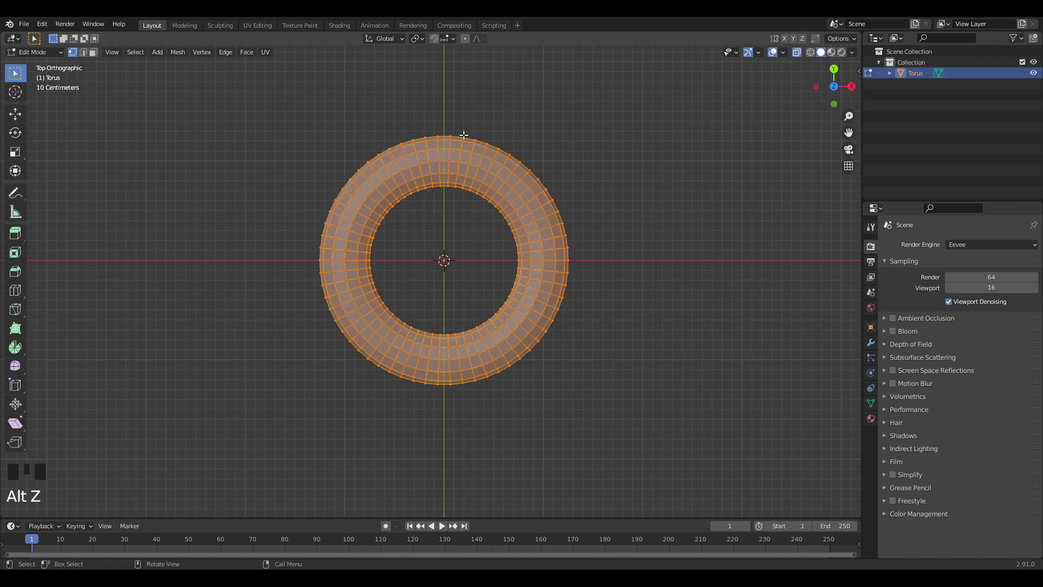
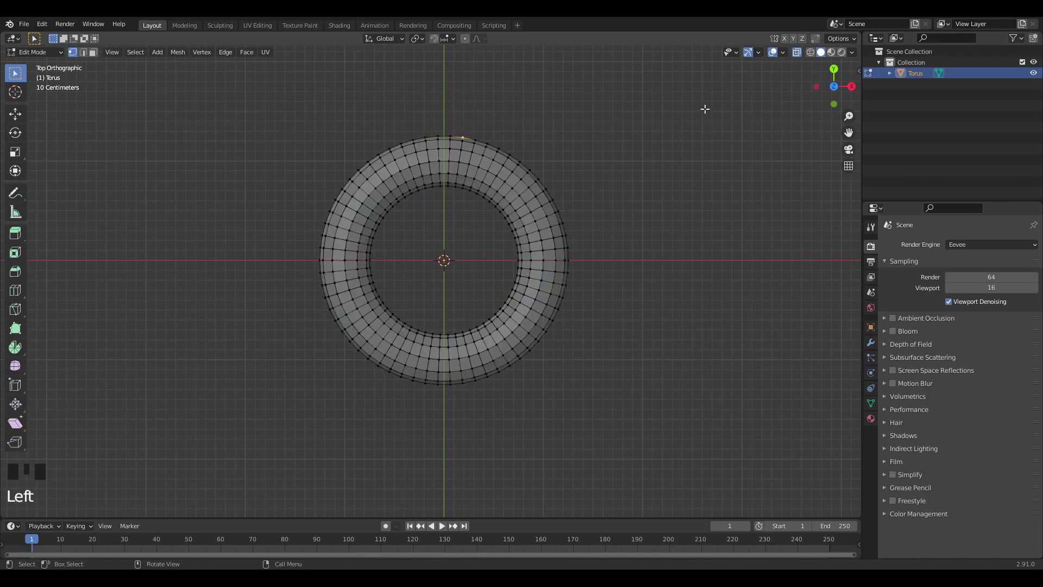
scroll(up, 3)
key(c)
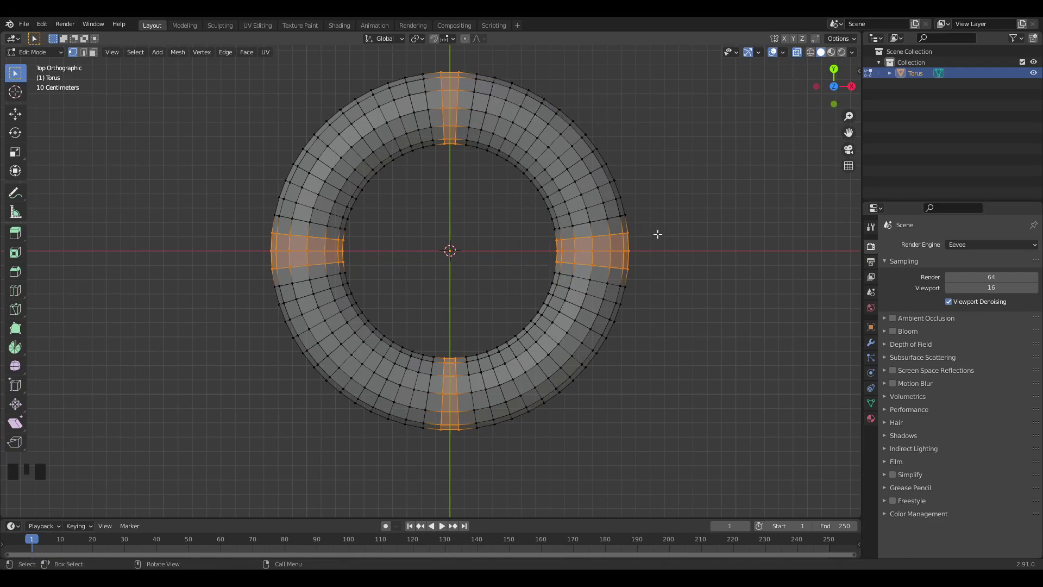
Delete the selected face bands so the torus becomes four separate curved arcs.
key(x)
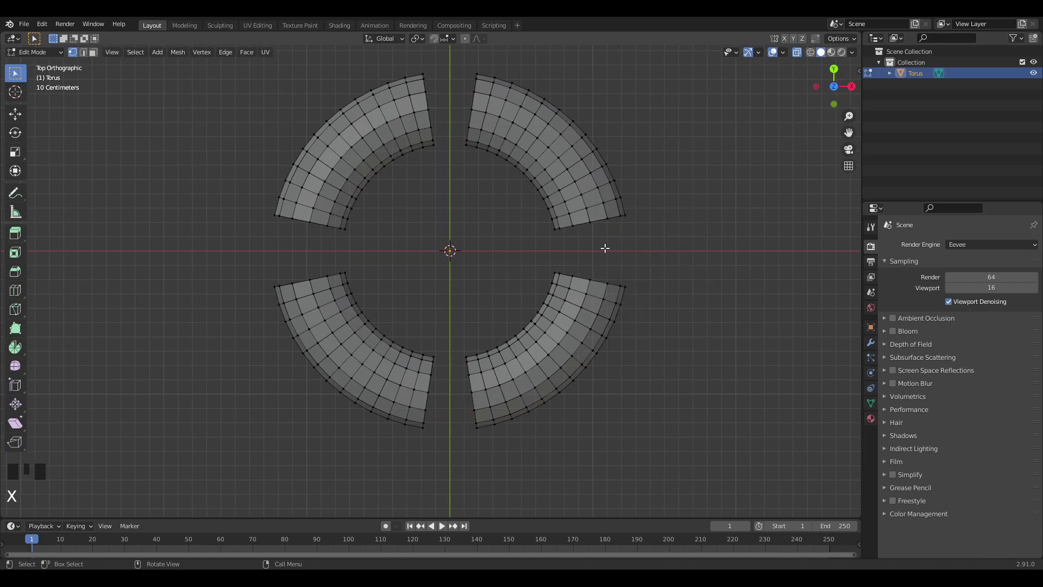
drag(601, 228, 605, 160)
key(KP_7)
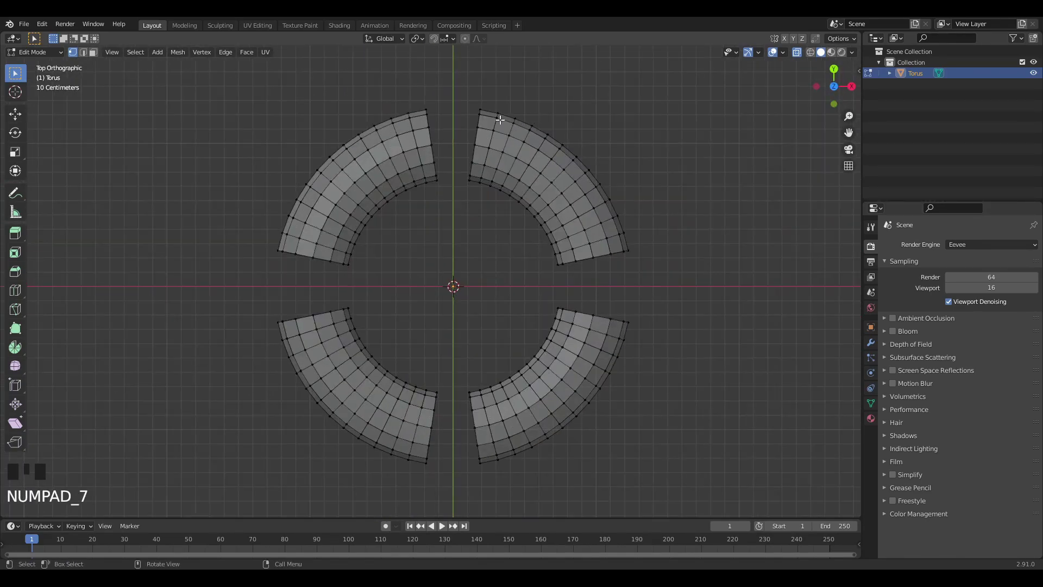
Select the open rim edge loops at every cut end of the four arcs.
click(479, 133)
click(434, 128)
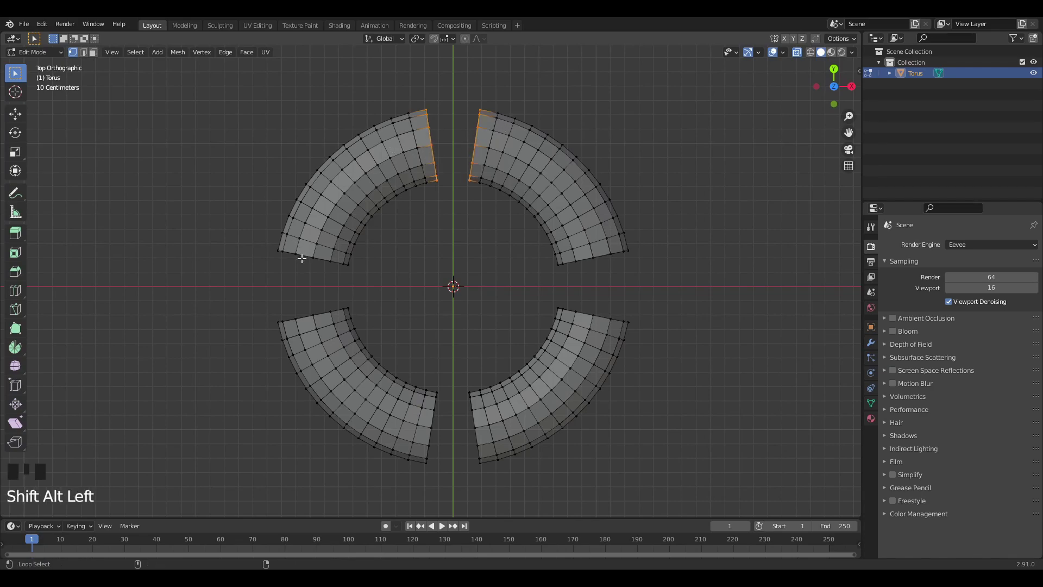
click(310, 253)
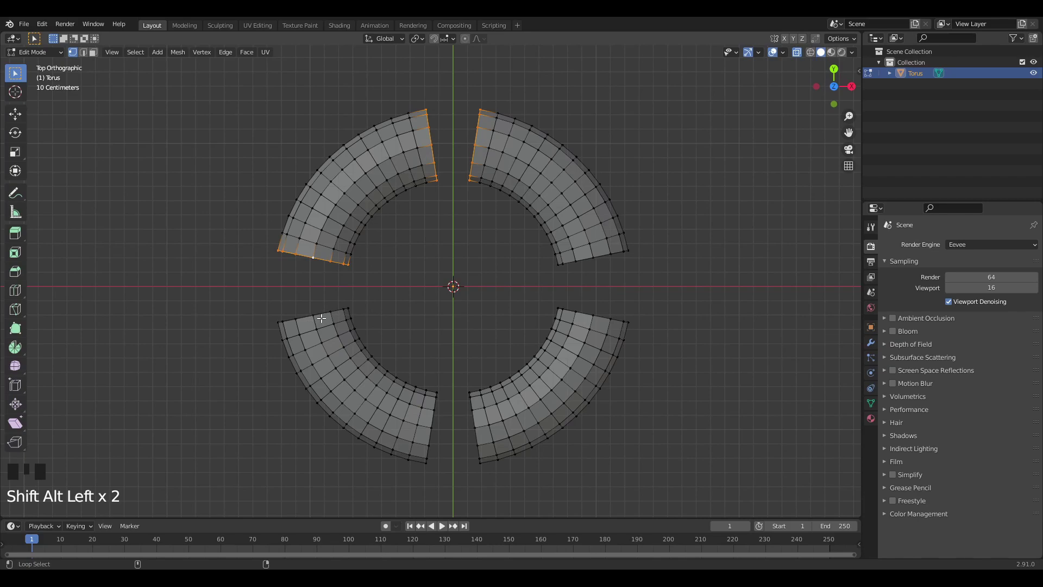
click(324, 309)
click(604, 312)
click(602, 252)
click(436, 414)
click(476, 416)
drag(462, 299, 468, 229)
Fill the open arc ends with faces and inset the new caps, then leave Edit Mode.
key(alt+z)
key(f)
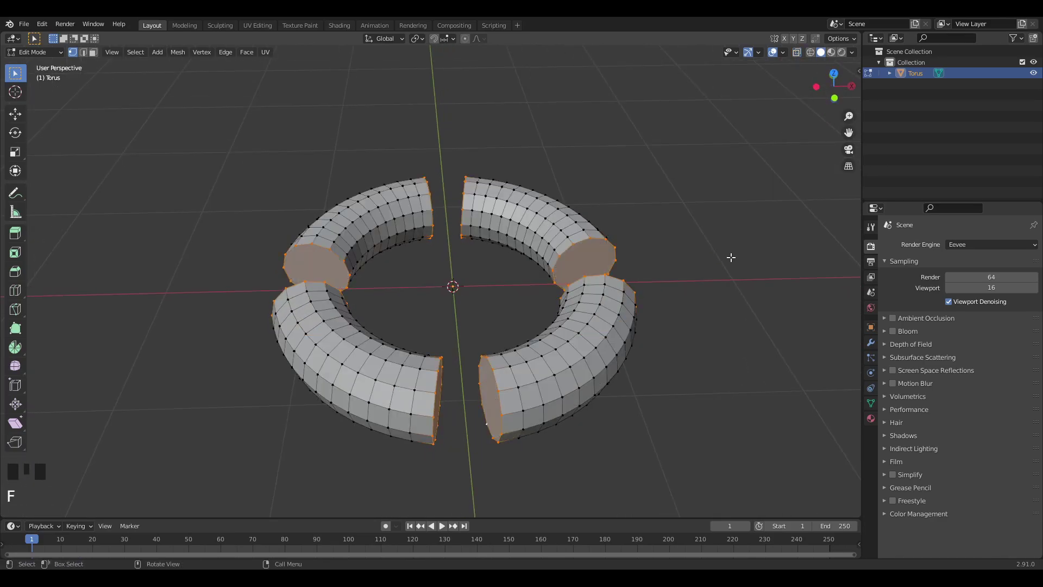
key(i)
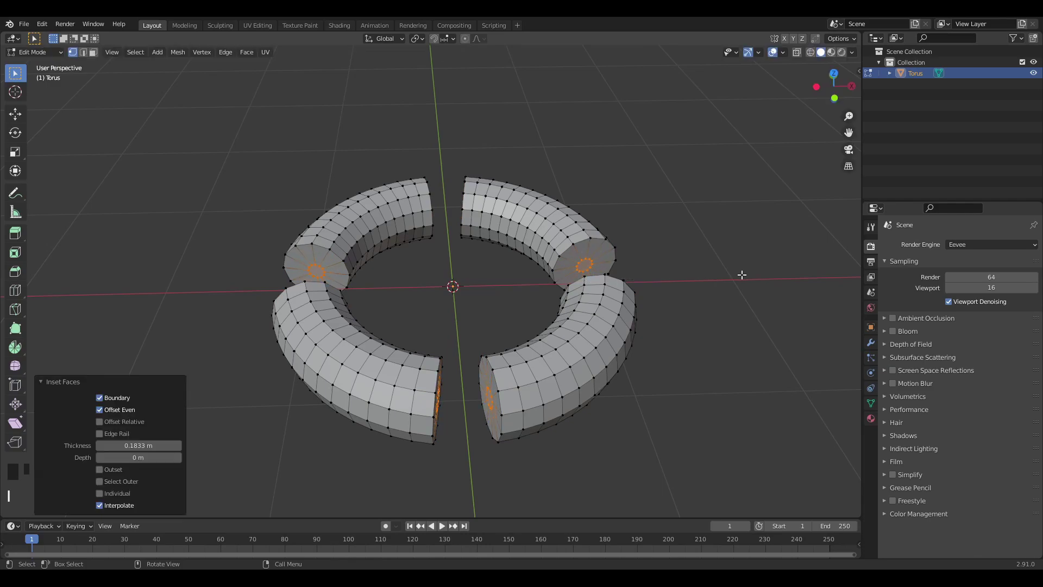
key(Tab)
key(Tab)
Give the ring a Subdivision Surface modifier and smooth shading.
click(873, 347)
click(956, 241)
drag(952, 243, 1026, 296)
click(1026, 298)
drag(606, 346, 638, 305)
drag(638, 306, 664, 281)
Rotate the ring 90° about X to stand it upright and raise it along Z above the origin.
key(r)
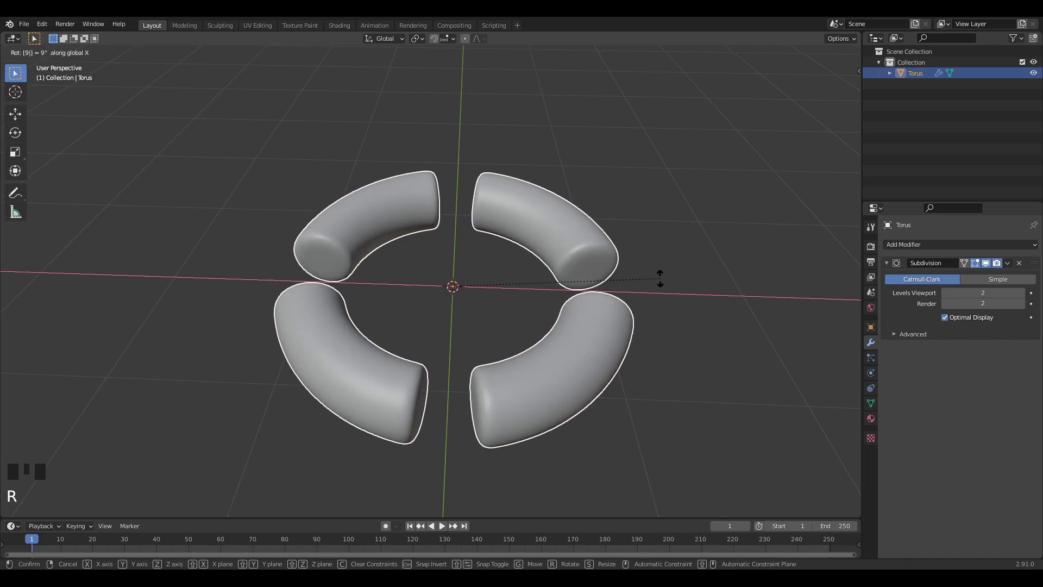
drag(655, 278, 643, 254)
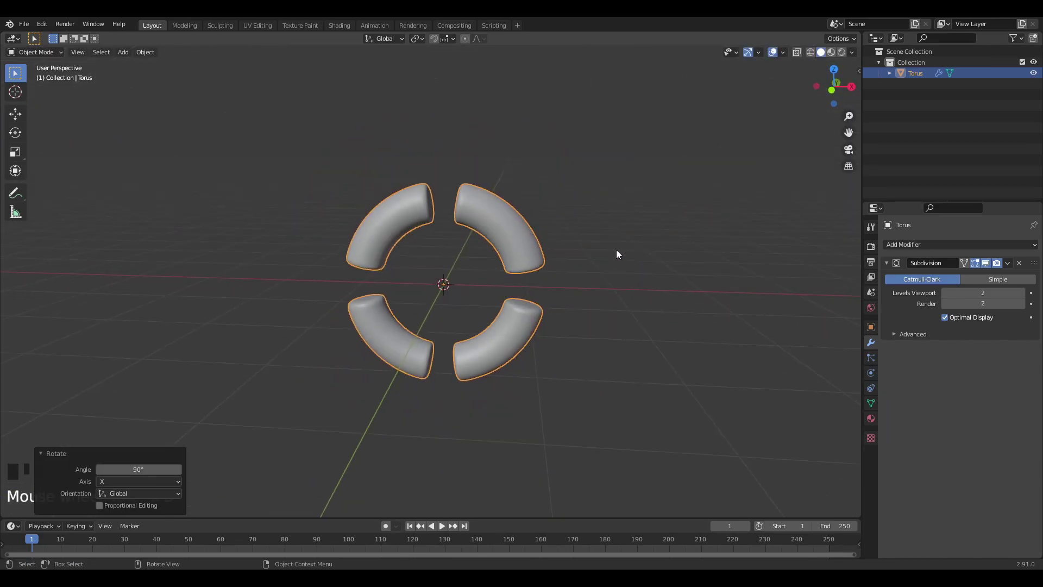
key(KP_1)
key(g)
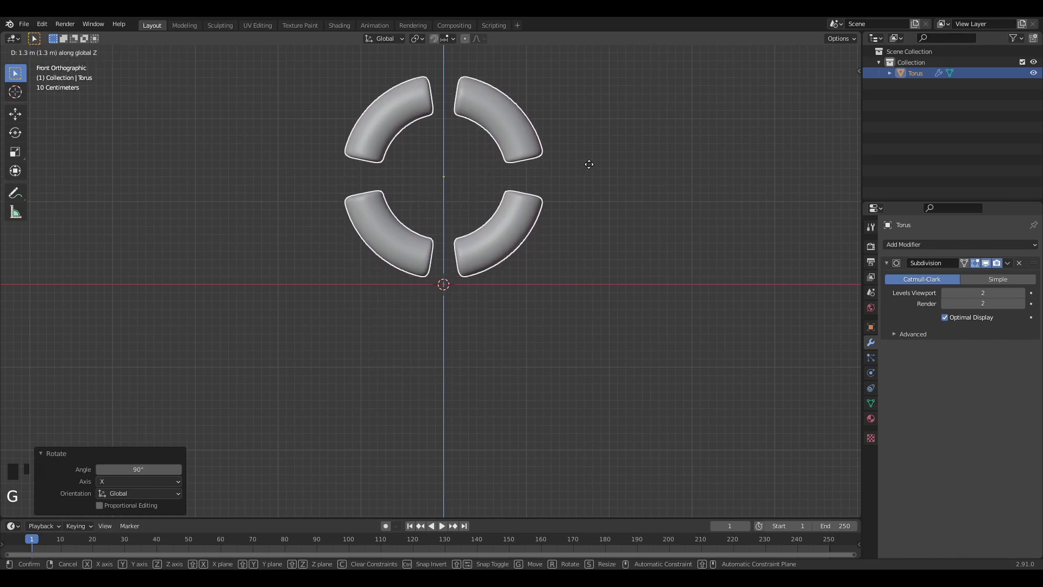
key(shift+s)
scroll(up, 3)
drag(467, 160, 458, 219)
key(shift+a)
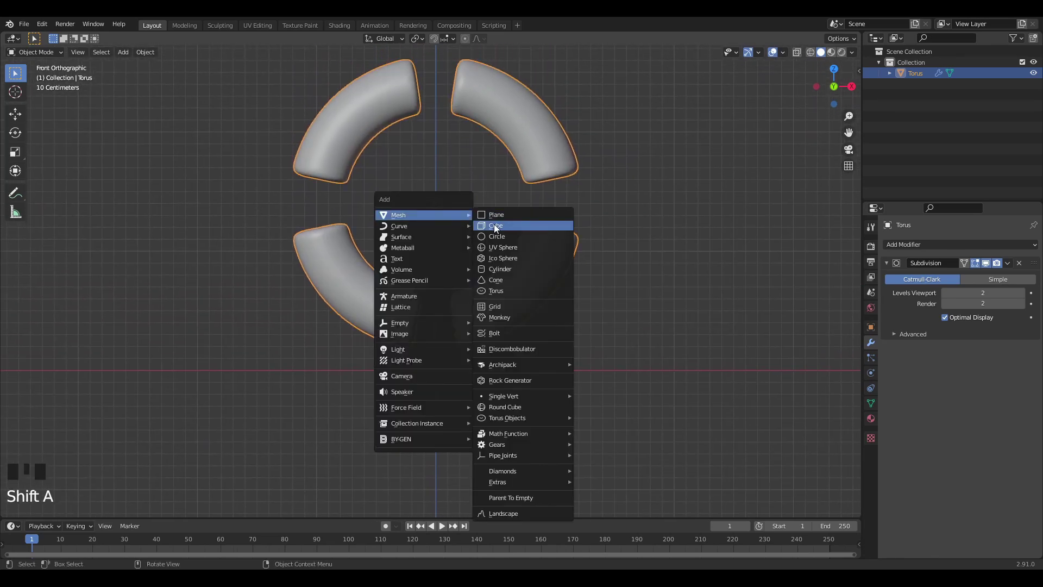
Add a cube at the ring's centre, subdivide it, scale to 0.75, cast it to a sphere and apply both modifiers.
key(ctrl+3)
drag(491, 200, 677, 225)
key(s)
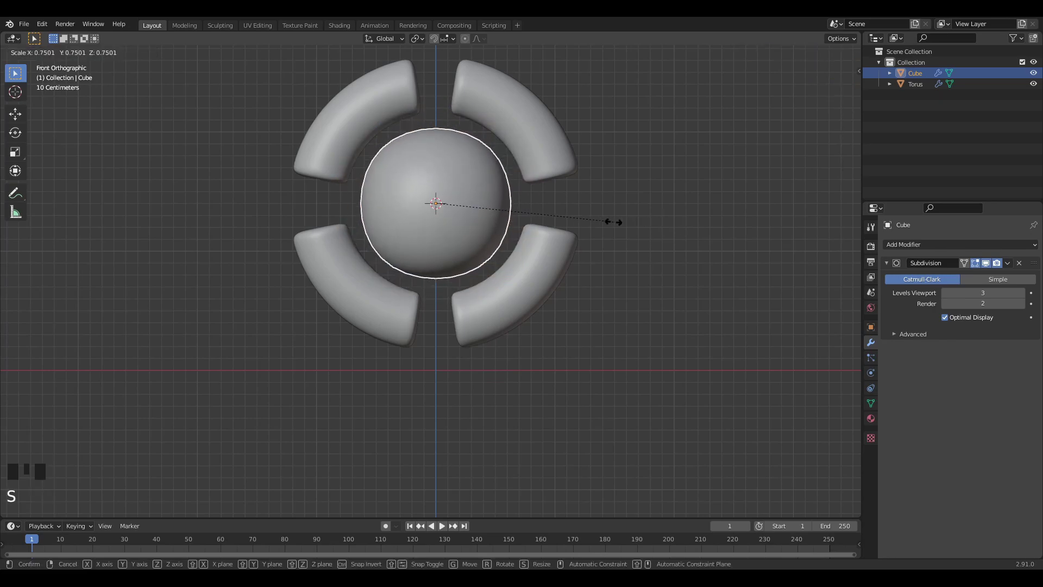
click(902, 242)
drag(905, 246, 822, 261)
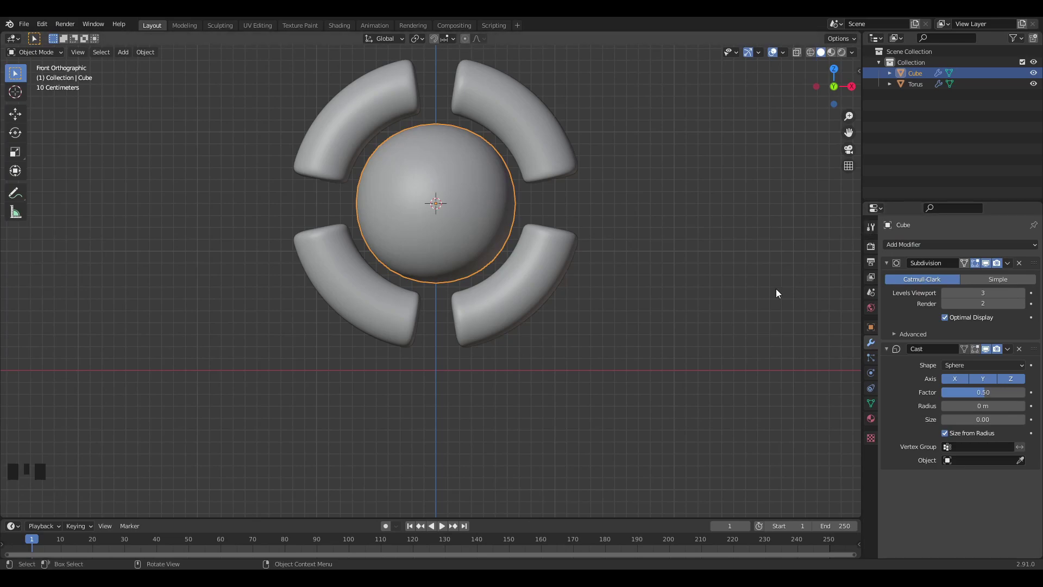
key(ctrl+a)
key(ctrl+a)
In Edit Mode from top view, inset a small patch on the ball's top faces and begin extruding a stem.
key(KP_7)
key(Tab)
scroll(up, 3)
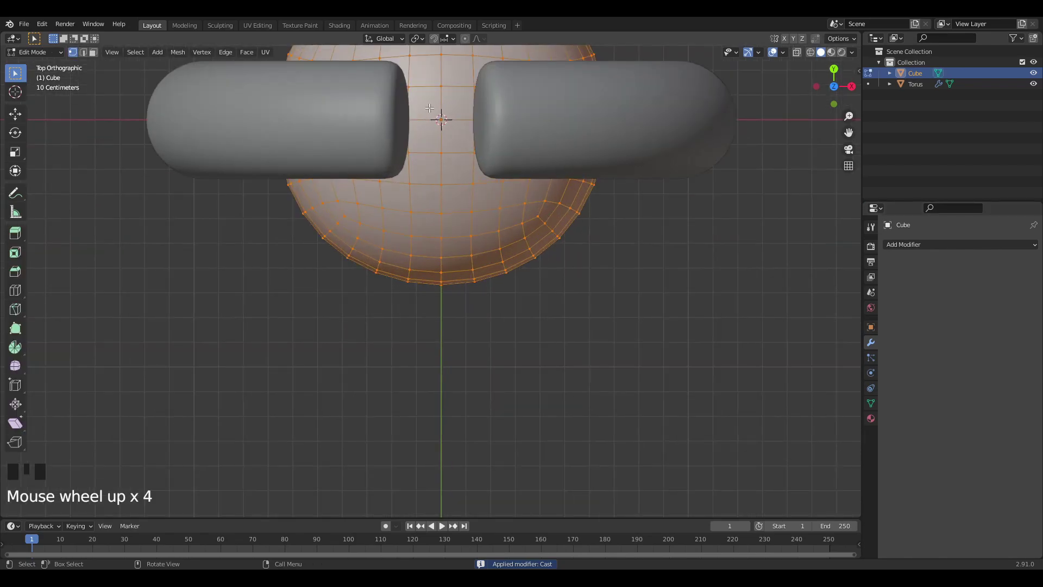
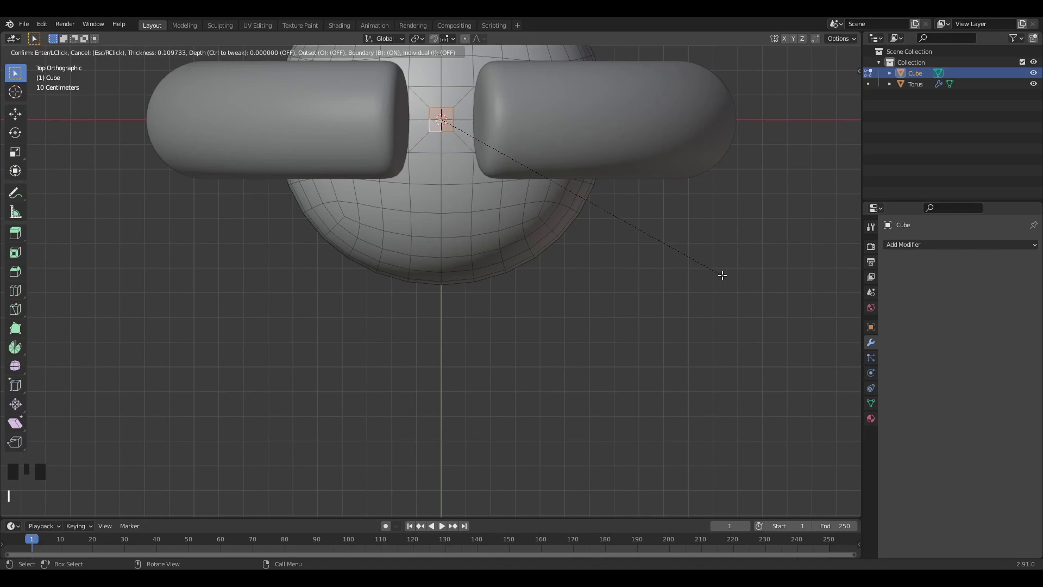
key(ctrl+z)
key(i)
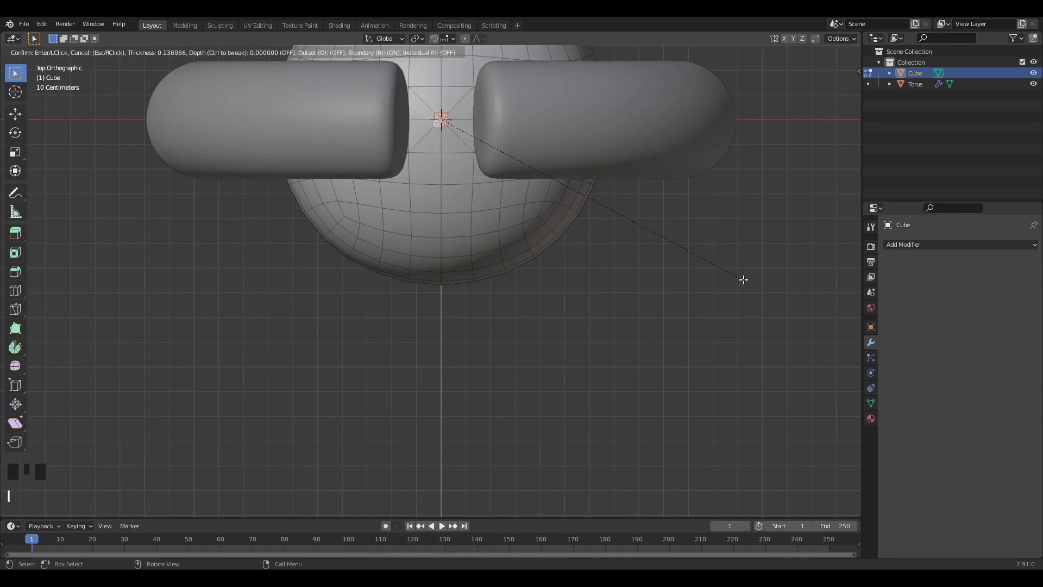
drag(750, 260, 732, 164)
scroll(down, 3)
key(e)
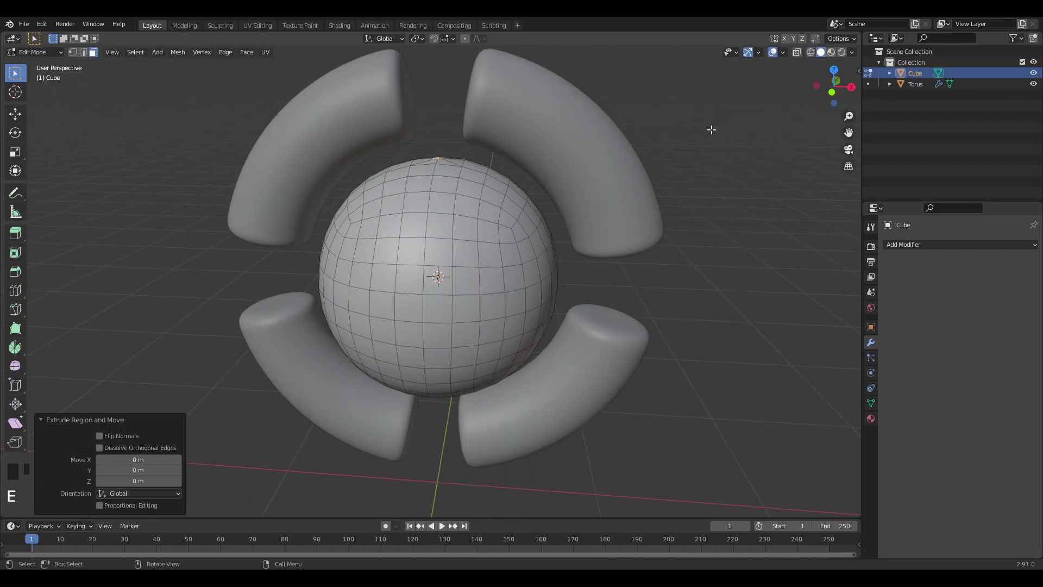
key(KP_1)
Extrude the ball's inset top patch straight up along Z into a 1 m thin rod.
key(g)
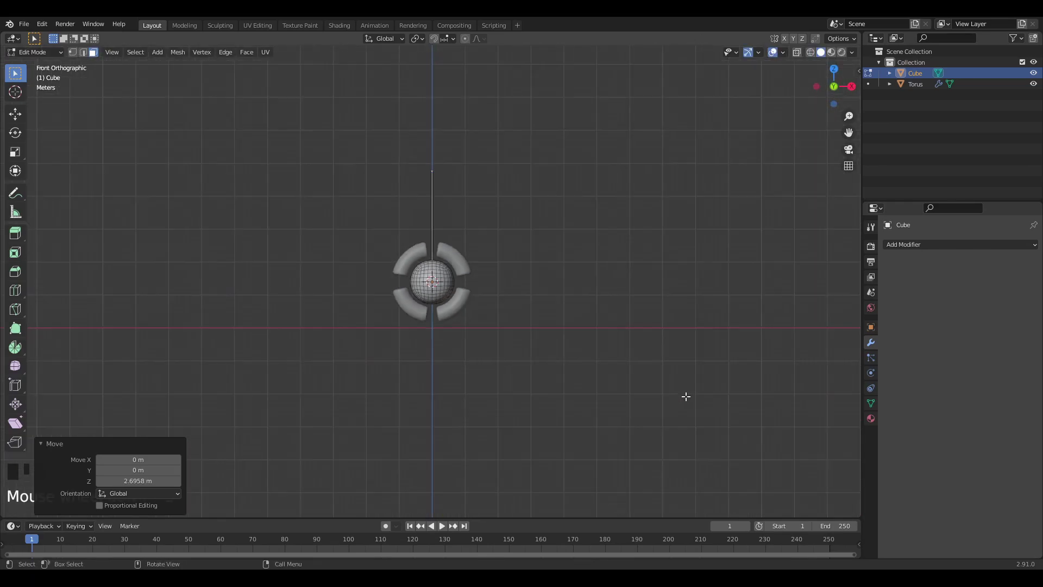
key(g)
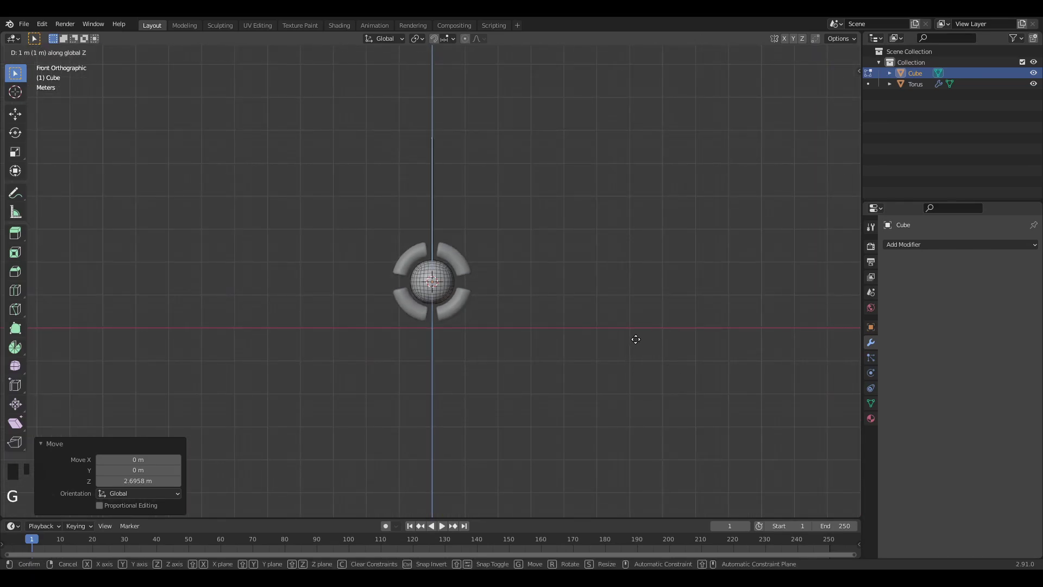
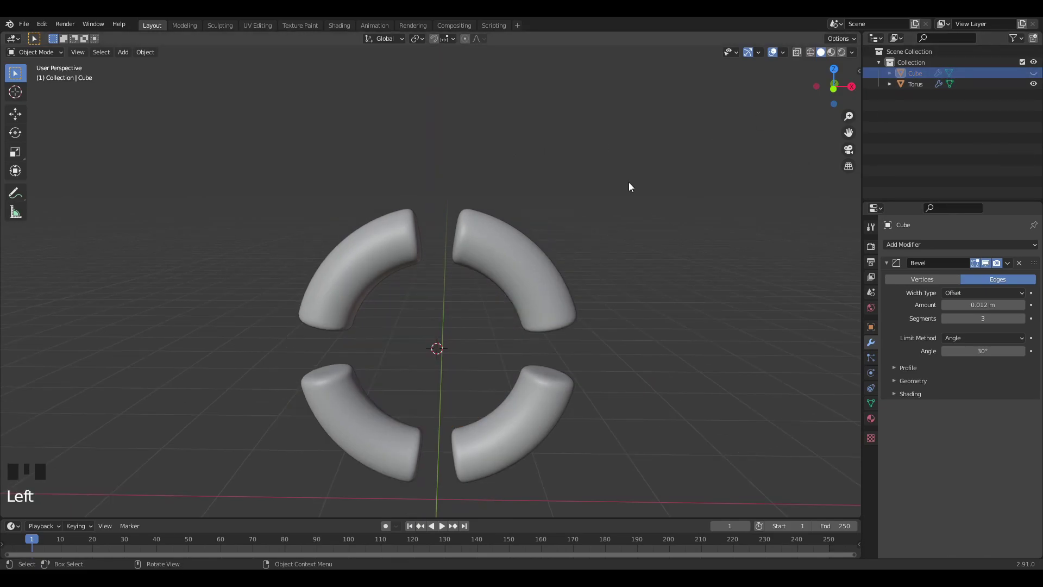
Add a second cube and scale it down into a thin slab in front view.
key(shift+a)
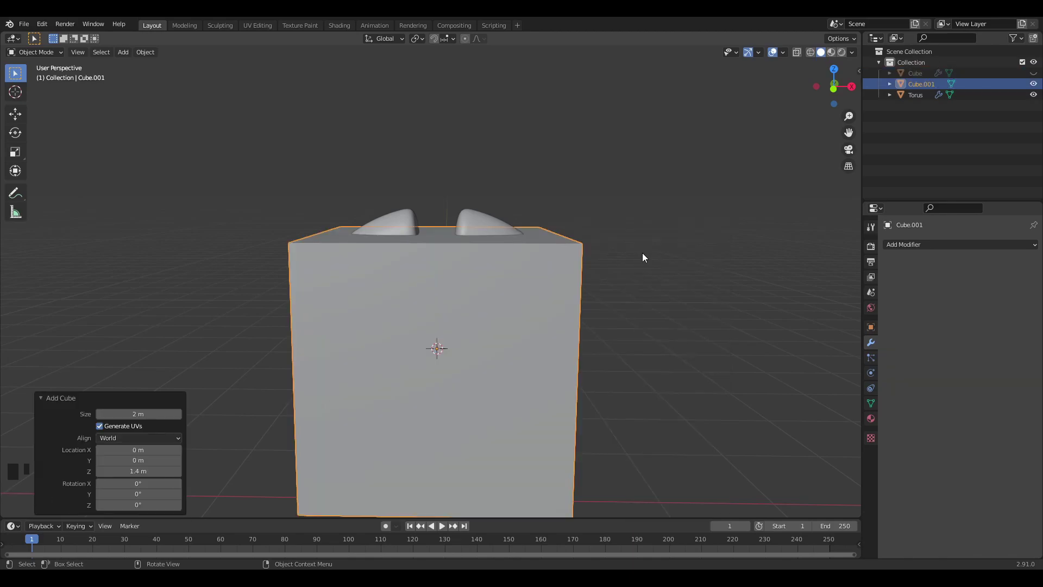
key(KP_1)
key(s)
key(Tab)
drag(510, 352, 445, 344)
click(446, 344)
drag(479, 352, 428, 351)
click(428, 352)
key(KP_1)
scroll(down, 3)
Stretch the slab along X into a long rod through the ring, flatten it in Y and scale its extruded end into a flared bell.
key(s)
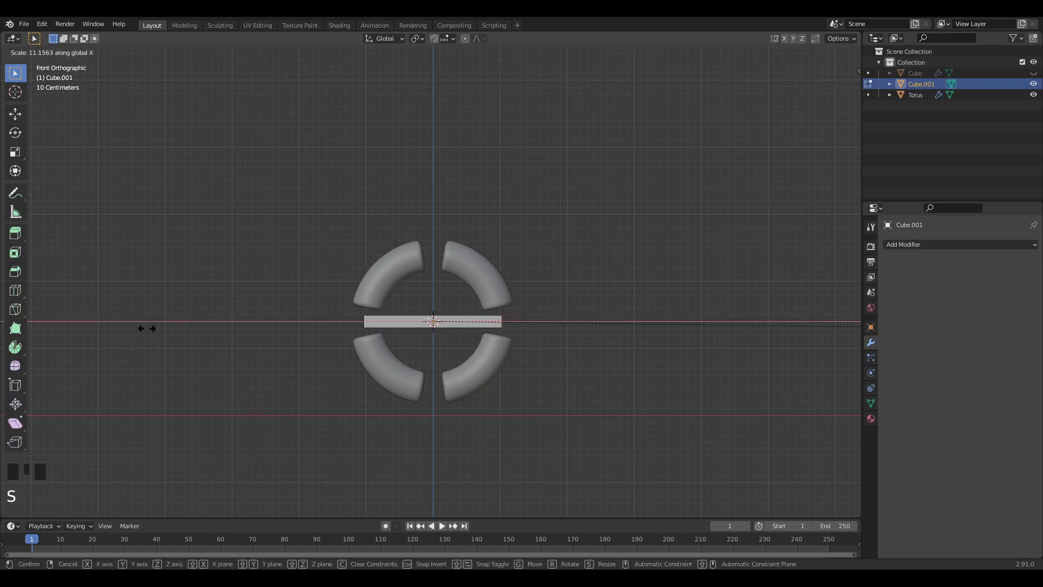
key(e)
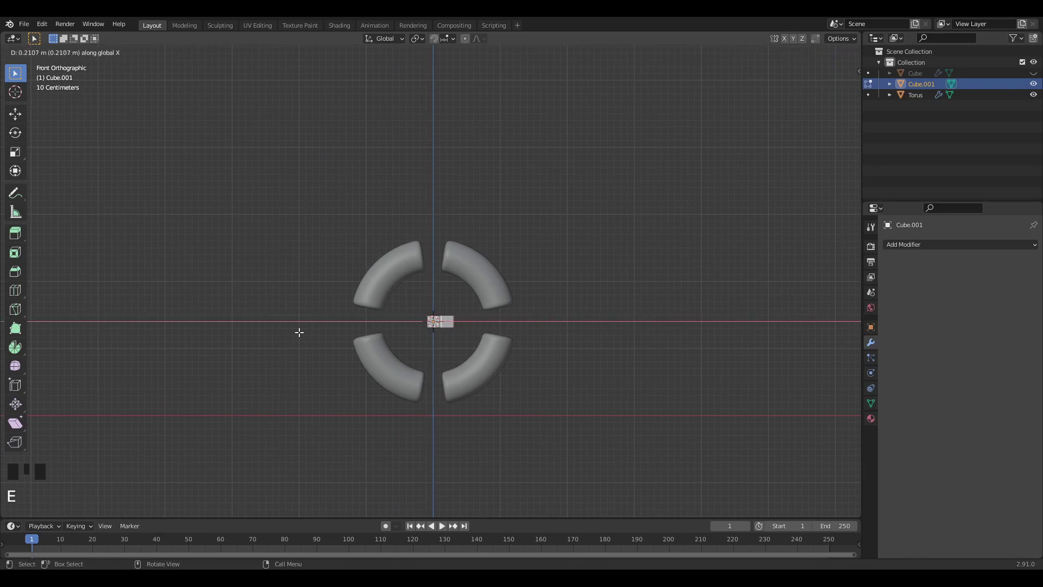
key(s)
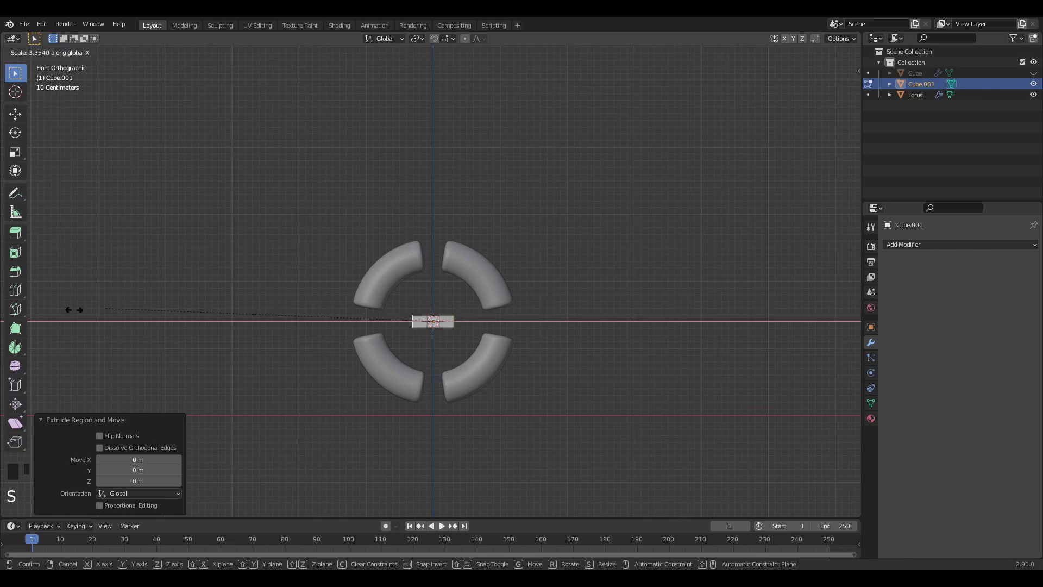
key(s)
key(e)
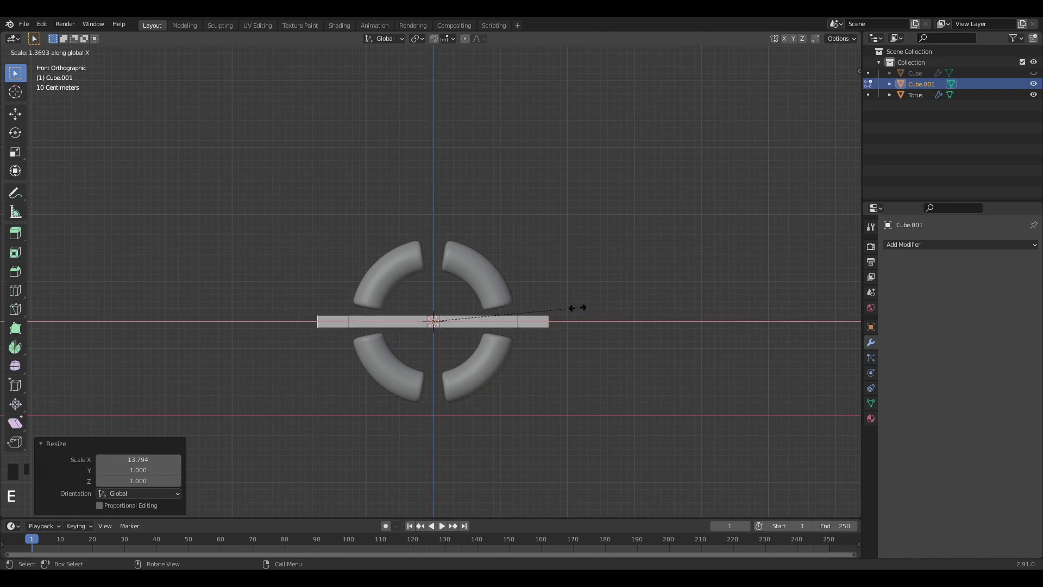
key(s)
middle_click(431, 328)
key(s)
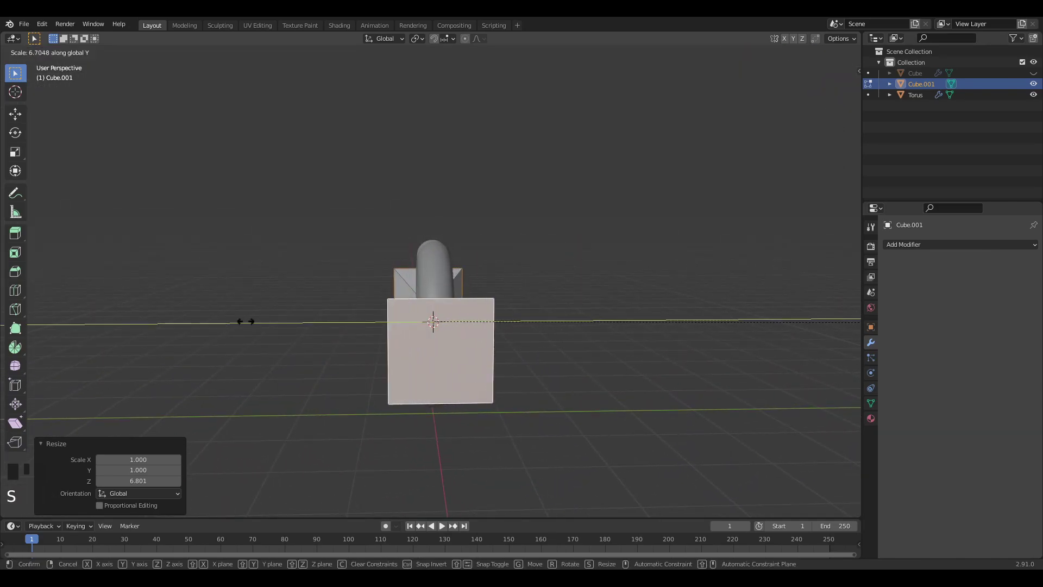
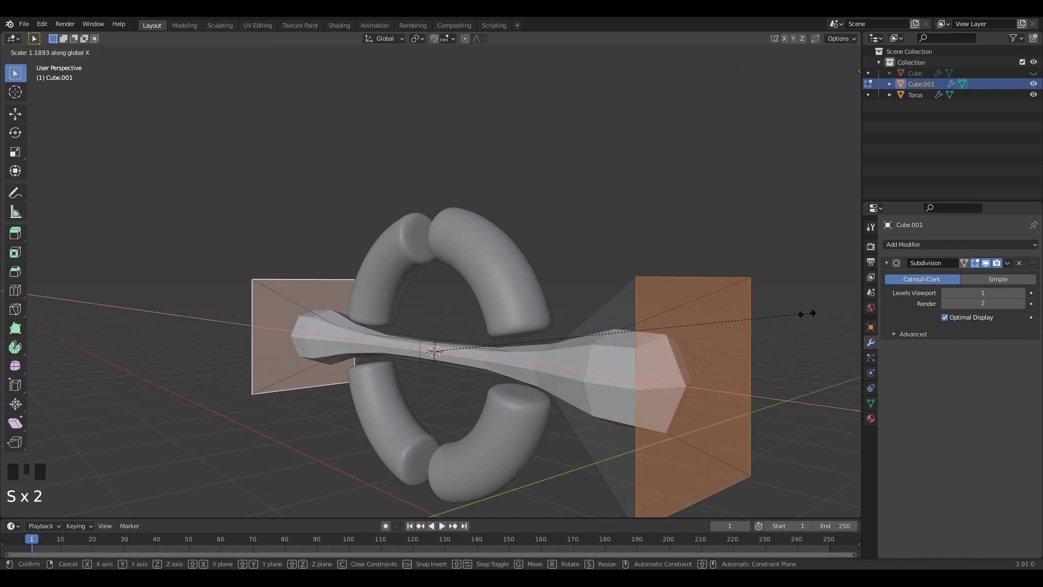
key(s)
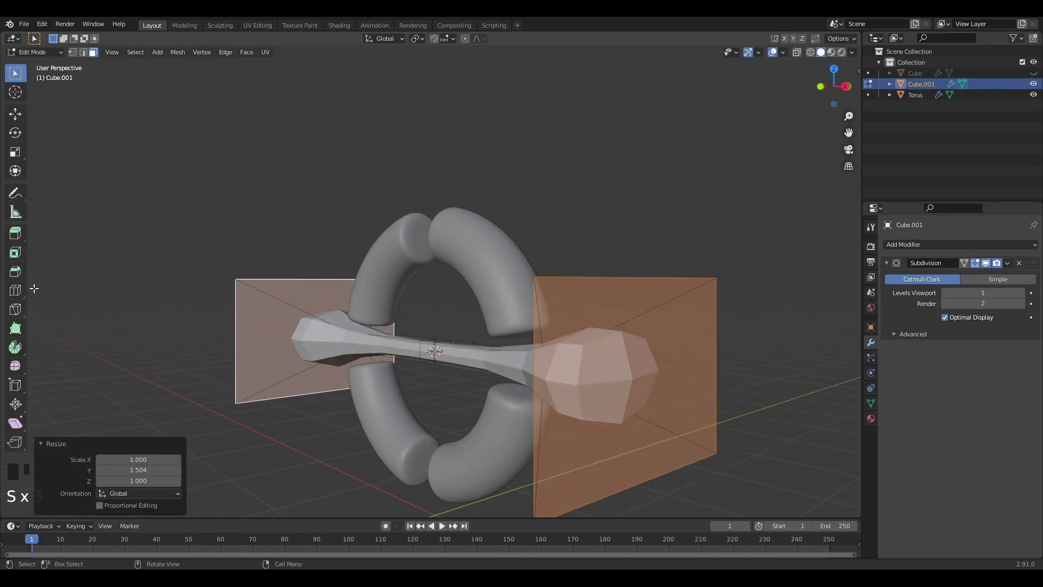
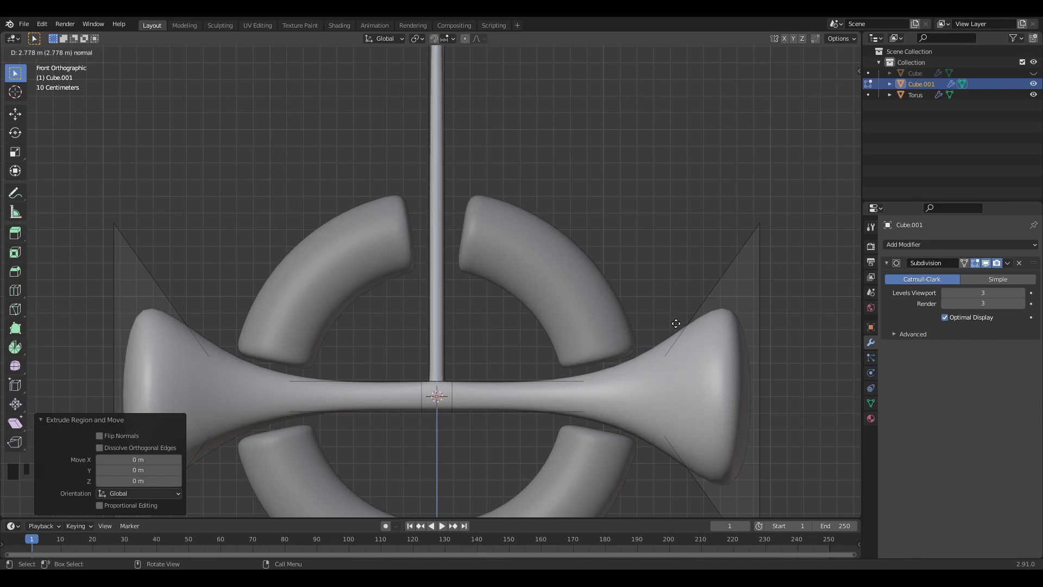
Extrude the rod's top face upward along Z into a tall vertical post.
click(1035, 74)
middle_click(602, 234)
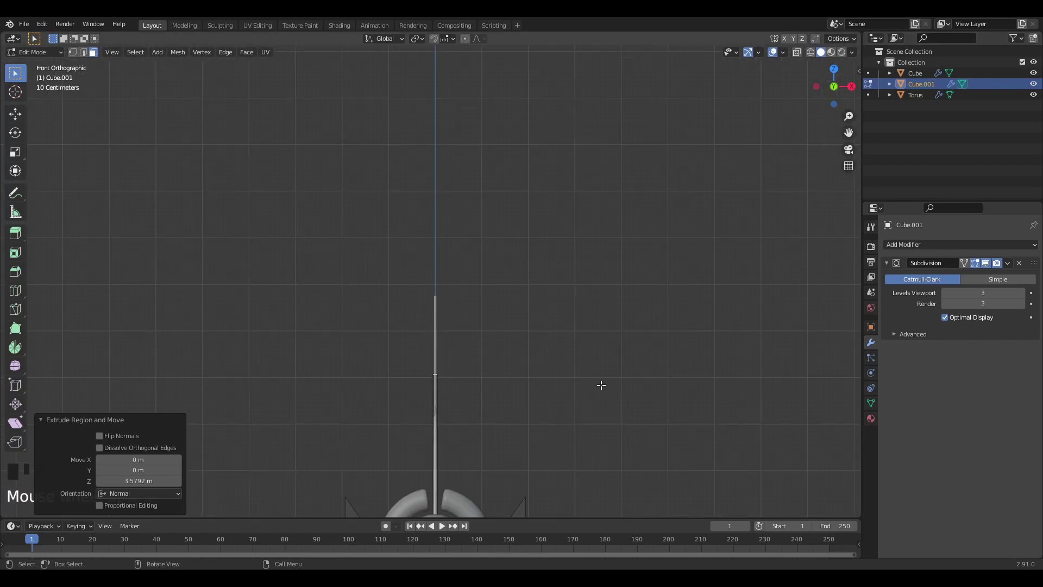
key(g)
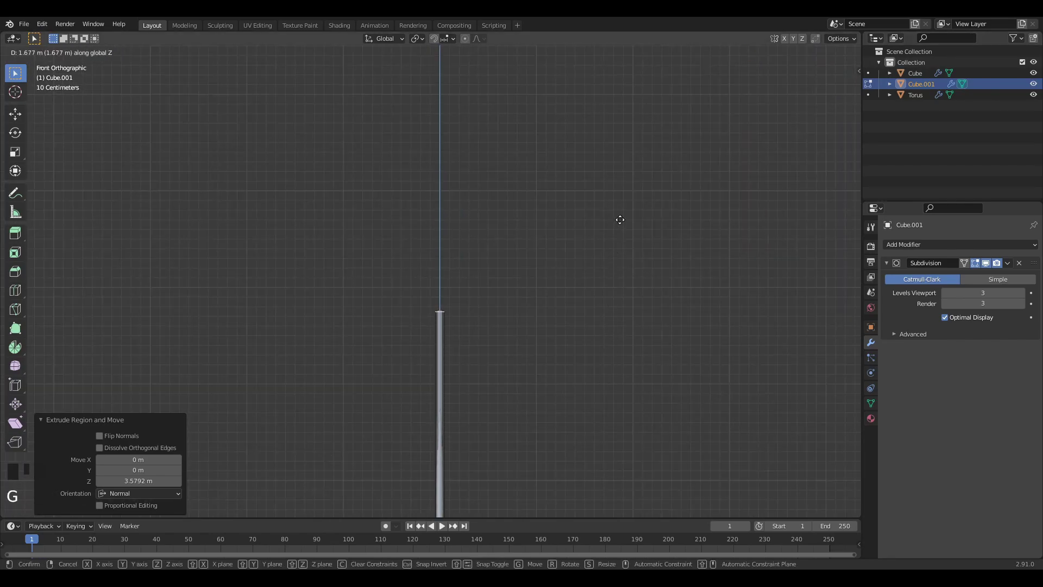
drag(617, 255, 610, 278)
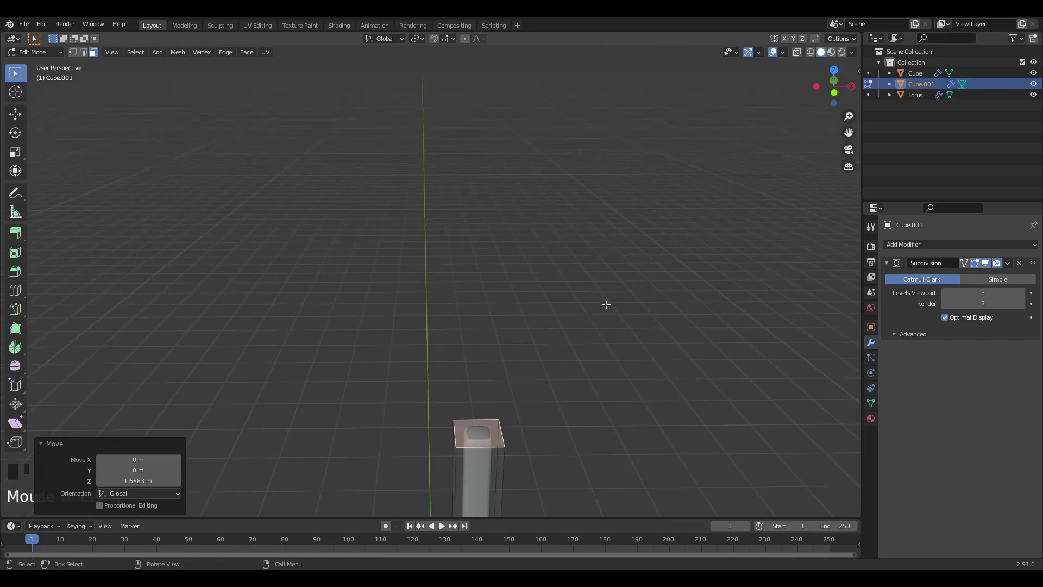
drag(634, 274, 637, 170)
Bevel the post's top edges with extra segments to round the tip, then return to Object Mode.
key(ctrl+b)
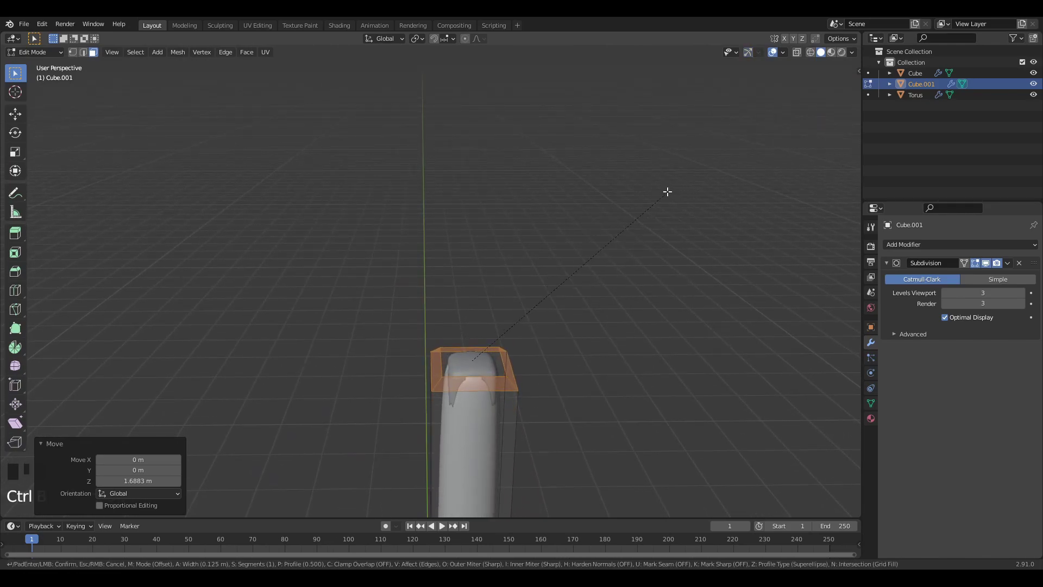
key(Tab)
scroll(down, 3)
scroll(up, 3)
scroll(down, 3)
scroll(up, 3)
drag(550, 328, 589, 372)
key(Tab)
middle_click(583, 410)
key(Tab)
scroll(down, 3)
drag(627, 409, 618, 424)
key(KP_1)
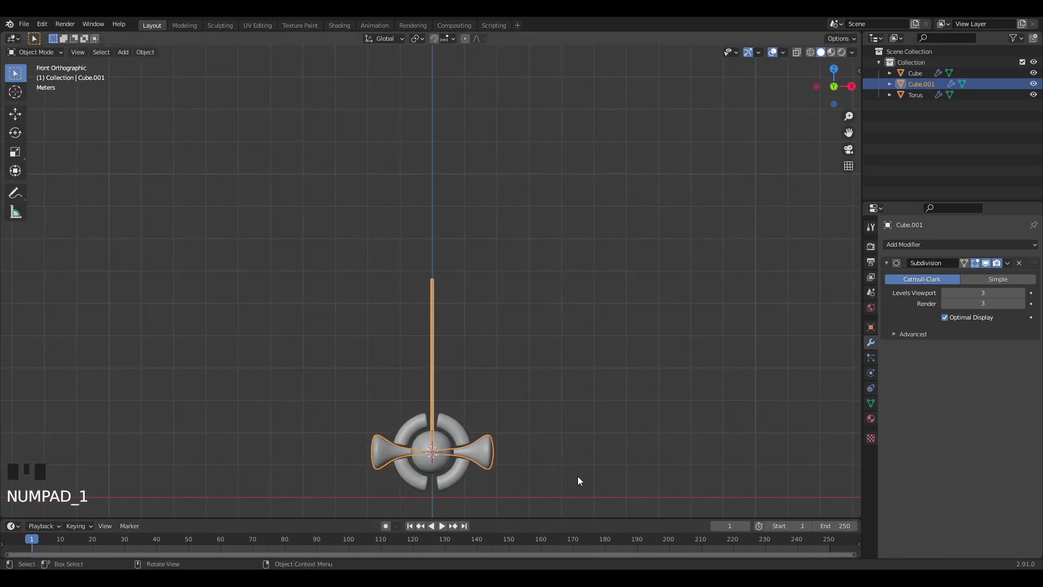
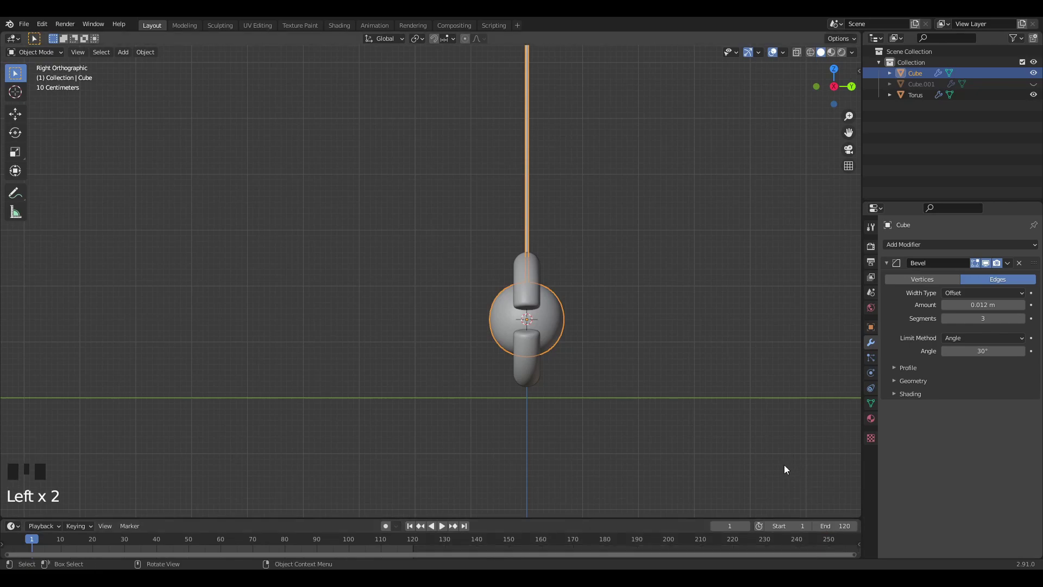
Set the end frame to 120, select the rod's top in Edit Mode and snap the 3D cursor to it.
scroll(down, 3)
drag(570, 326, 592, 288)
key(Tab)
drag(596, 278, 566, 105)
scroll(up, 3)
drag(595, 164, 440, 183)
scroll(up, 3)
scroll(up, 3)
key(shift+s)
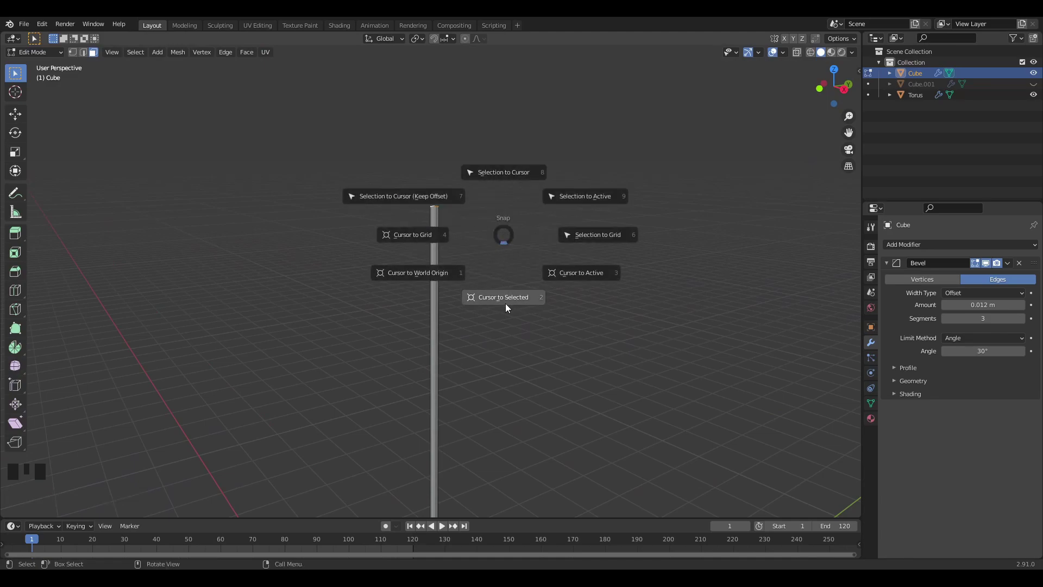
drag(503, 302, 487, 295)
Set the pendulum's origin to the 3D cursor so it pivots from the rod's top.
key(KP_3)
scroll(down, 3)
drag(516, 294, 515, 241)
scroll(up, 3)
key(Tab)
scroll(up, 3)
scroll(down, 3)
drag(469, 334, 538, 348)
Keyframe the pendulum's X rotation at frame 1 and at −50° on frame 60 using the N panel.
key(r)
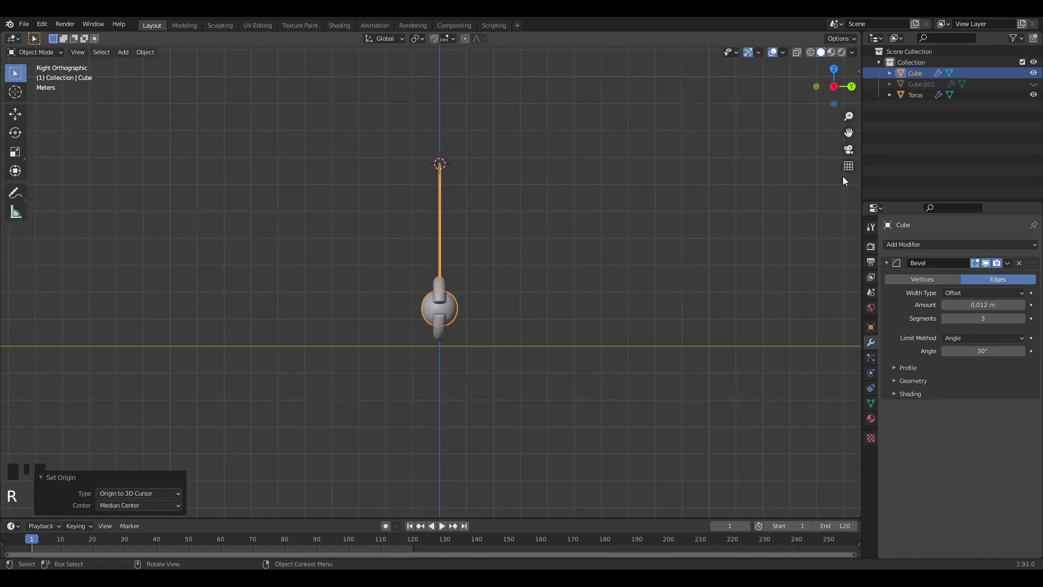
key(n)
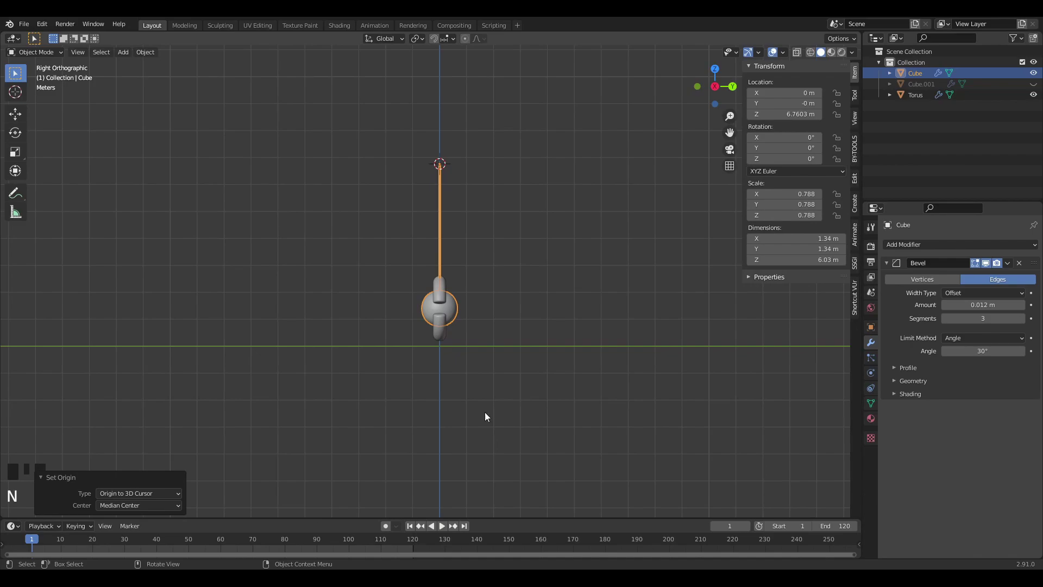
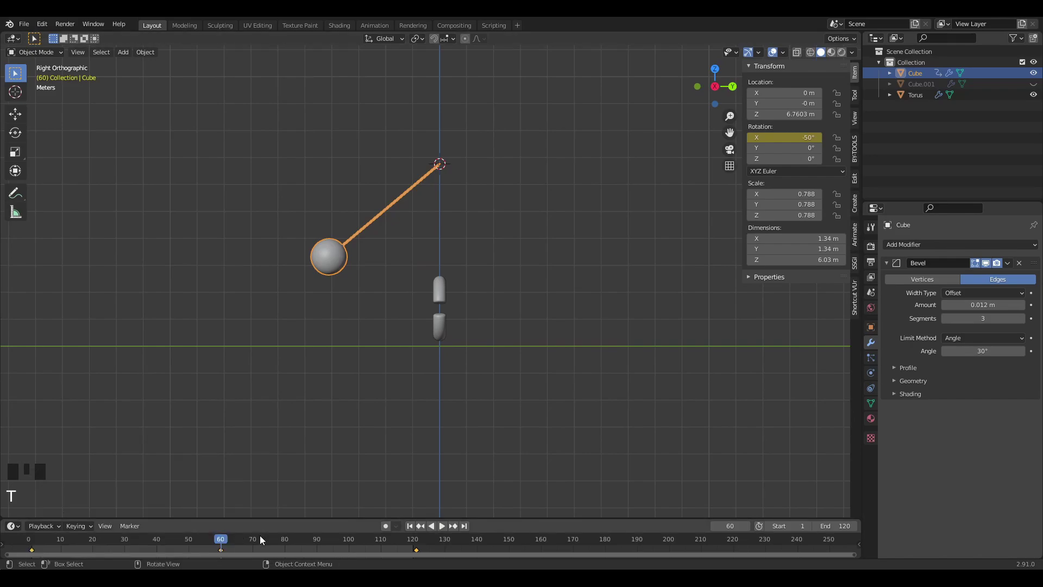
key(t)
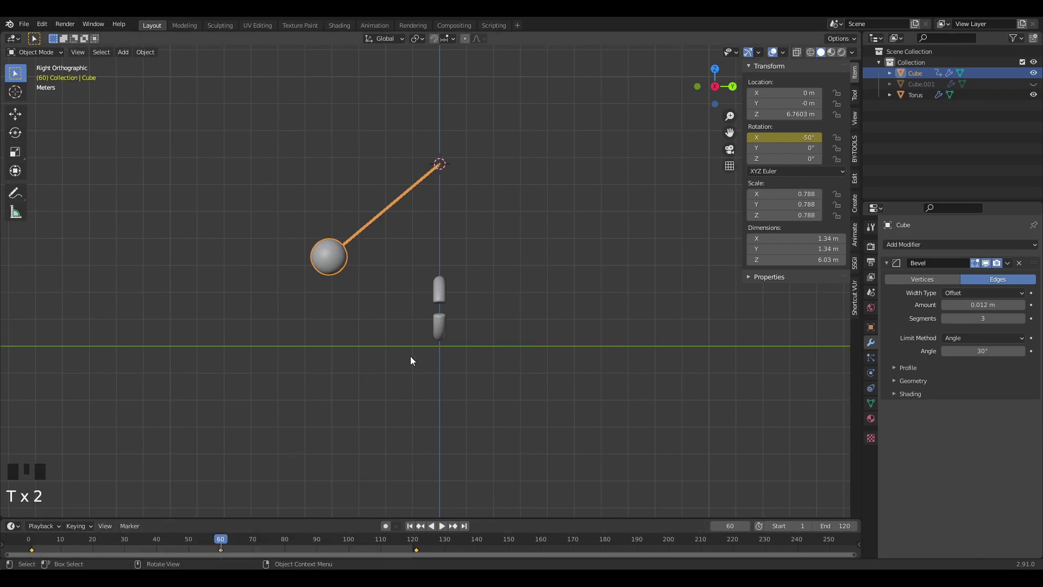
key(space)
key(space)
key(space)
drag(411, 531, 321, 531)
key(space)
Set the keyframe interpolation from the T menu and play the swing animation to preview it.
key(t)
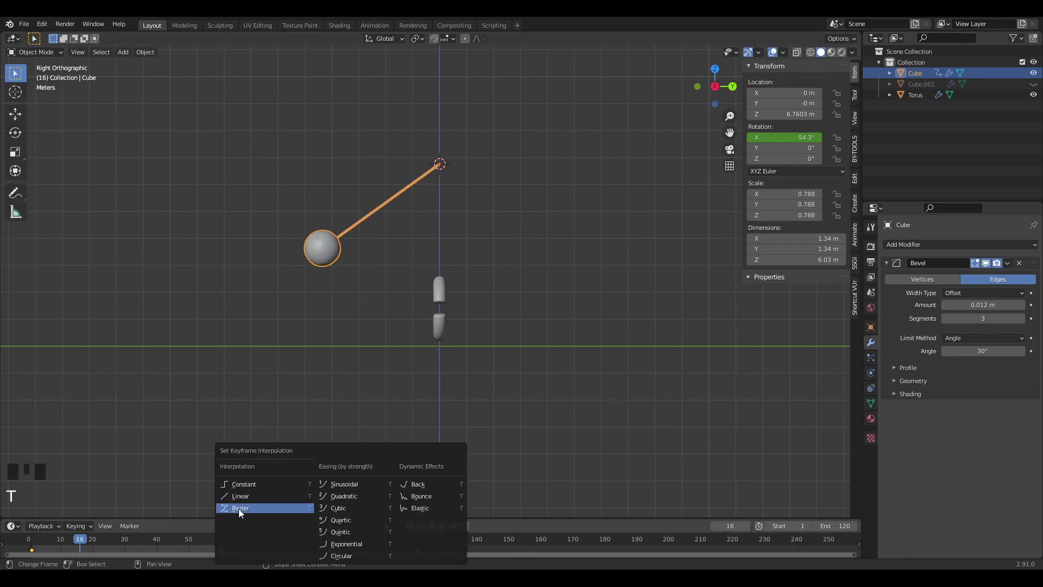
key(space)
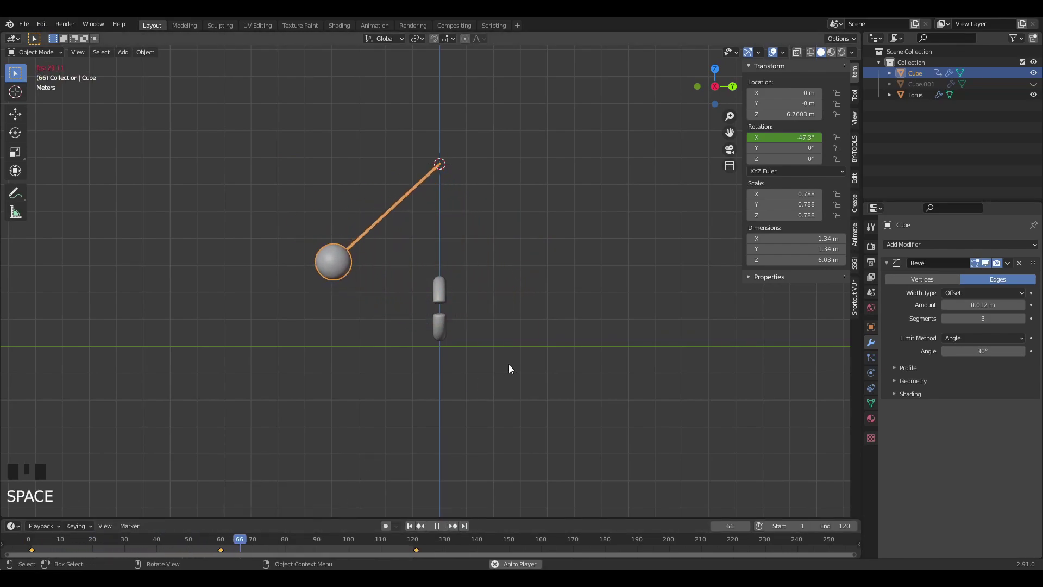
scroll(up, 3)
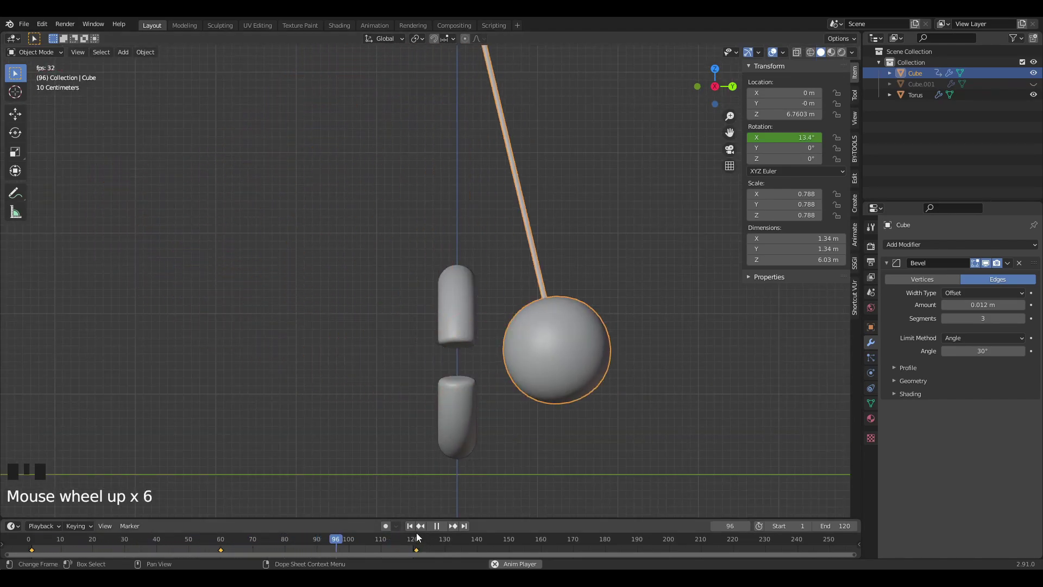
key(space)
drag(415, 530, 445, 322)
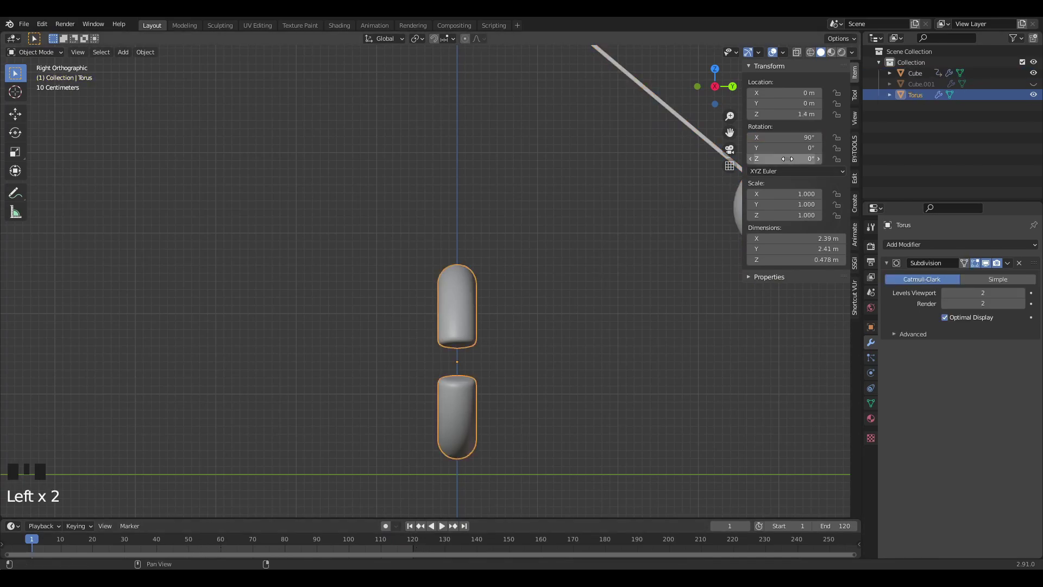
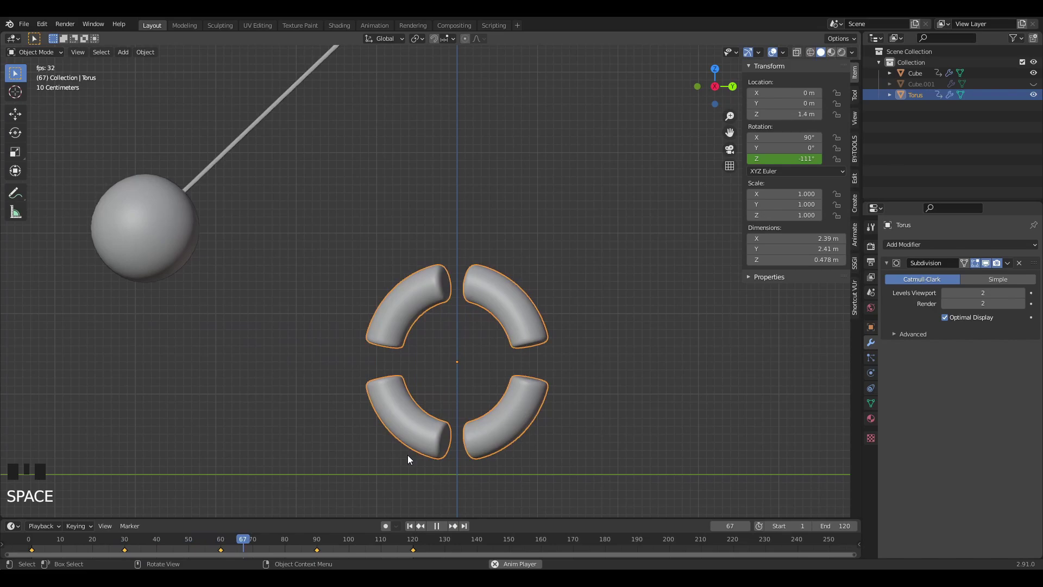
Play back the ring's Z-rotation spin from several angles, then select the flared rod (Cube.001).
drag(482, 452, 587, 454)
scroll(down, 3)
drag(543, 439, 456, 402)
scroll(up, 3)
drag(534, 387, 576, 376)
scroll(down, 3)
drag(569, 367, 579, 351)
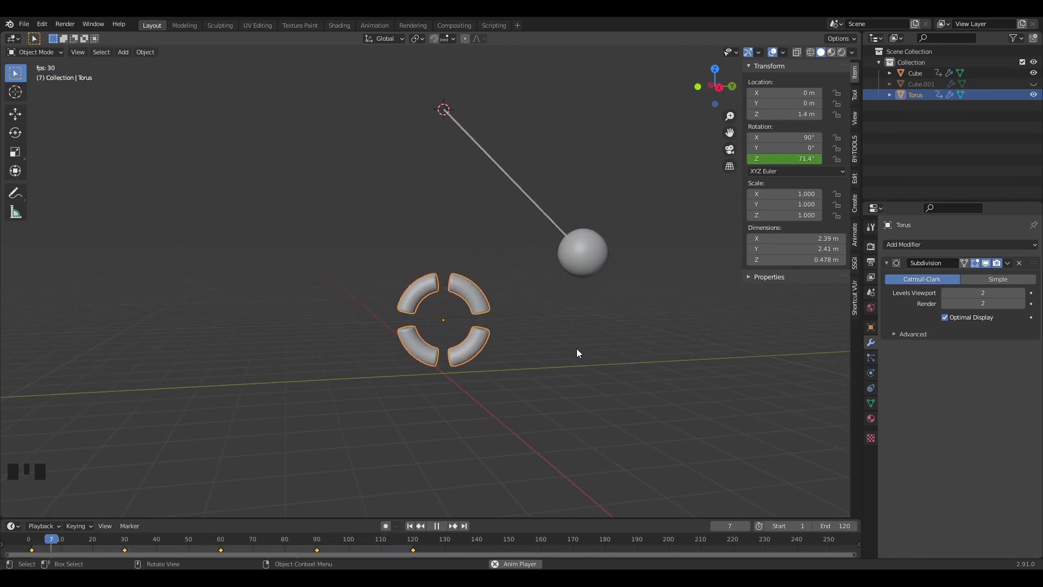
key(space)
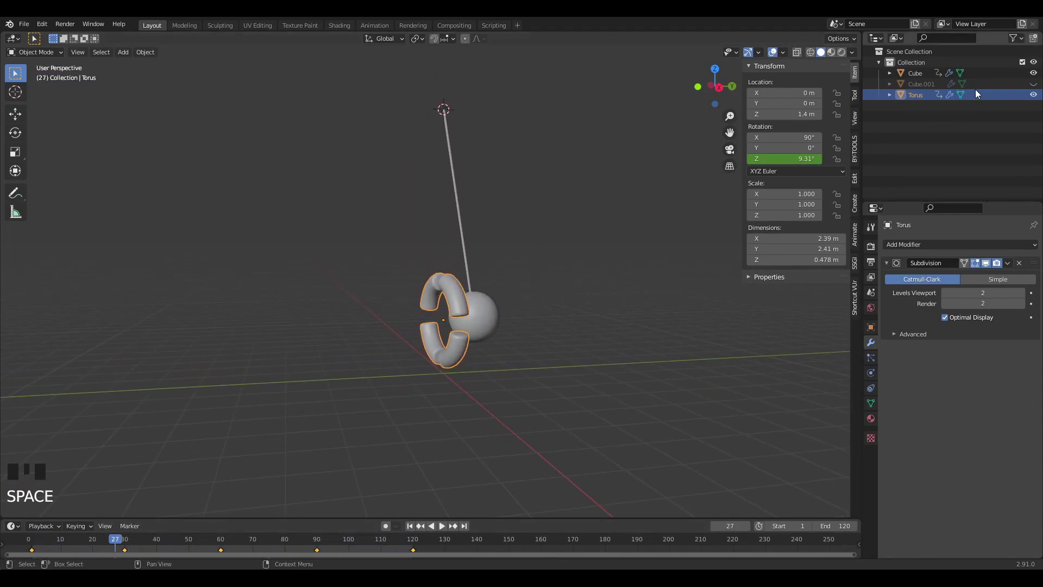
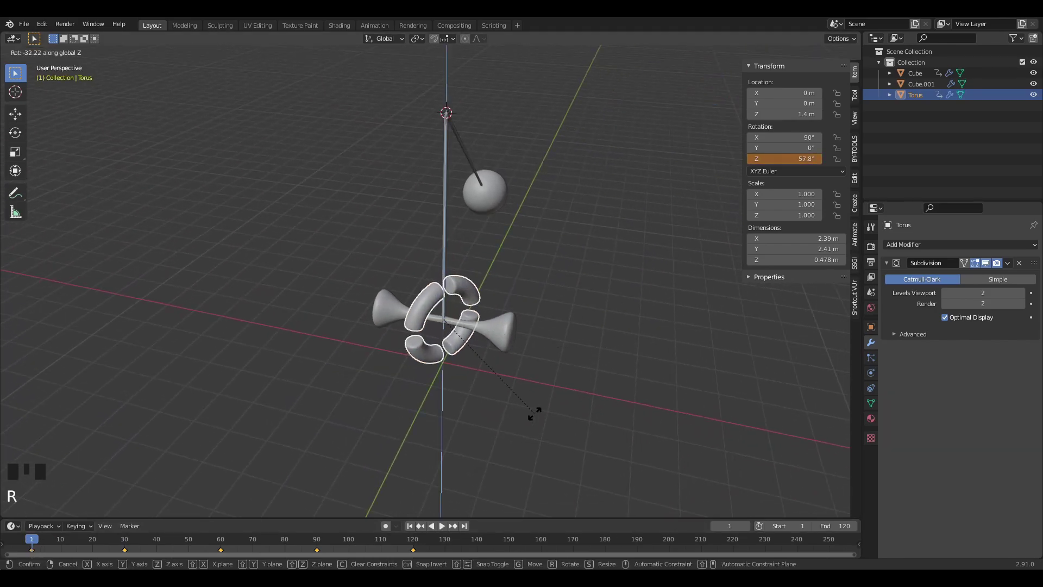
click(506, 334)
Turn the flared rod 90° about Z and add an empty at the pendulum's top pivot.
key(r)
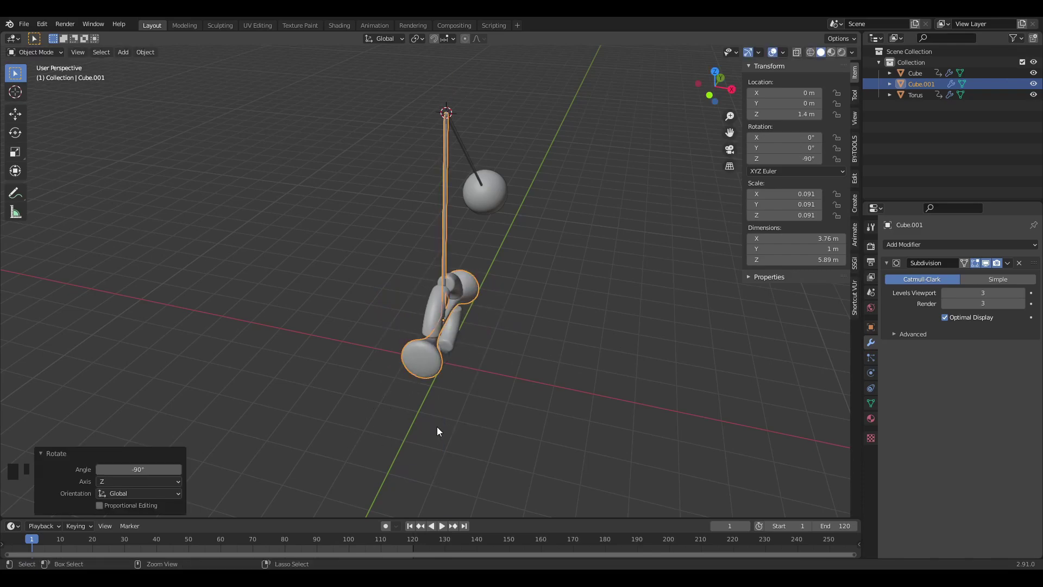
drag(449, 390, 444, 349)
drag(447, 349, 622, 283)
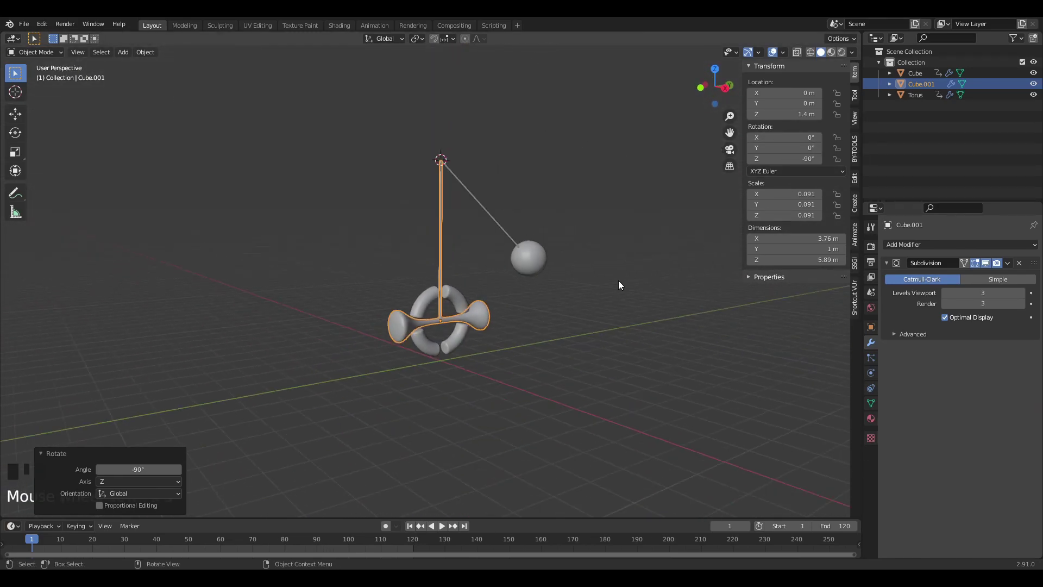
drag(625, 285, 608, 275)
drag(540, 272, 522, 272)
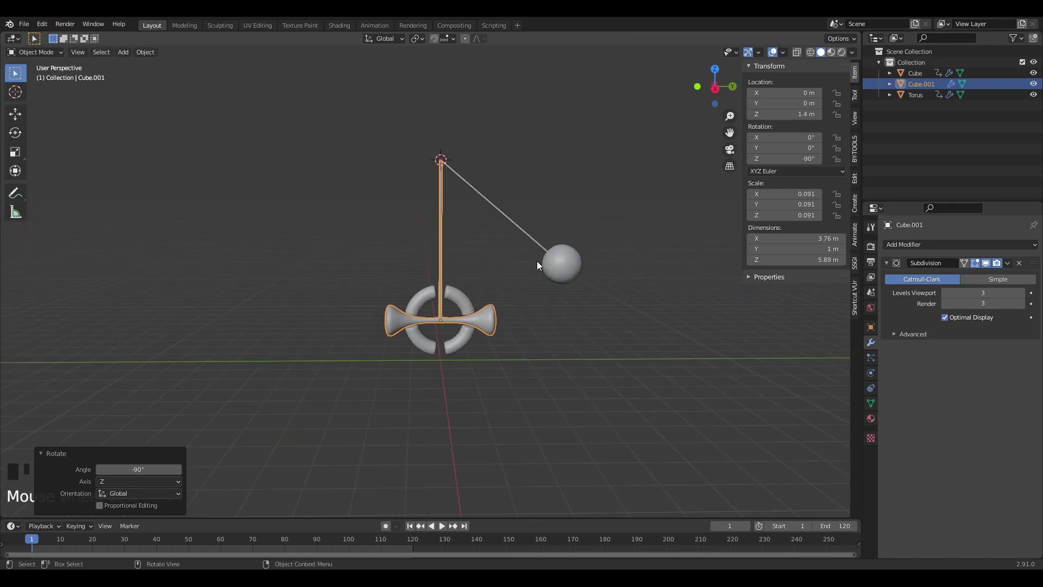
key(shift+a)
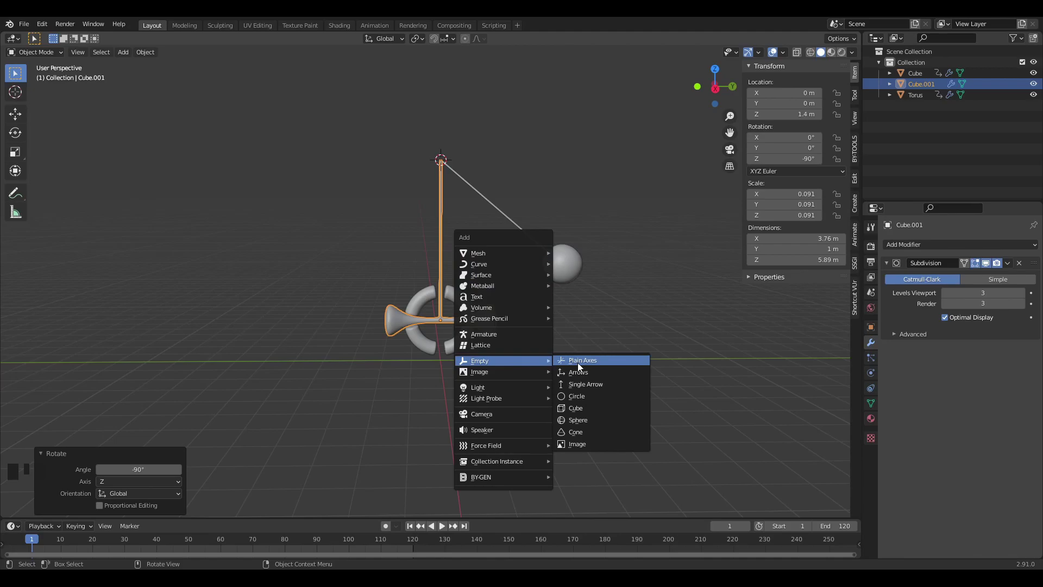
drag(481, 125, 445, 178)
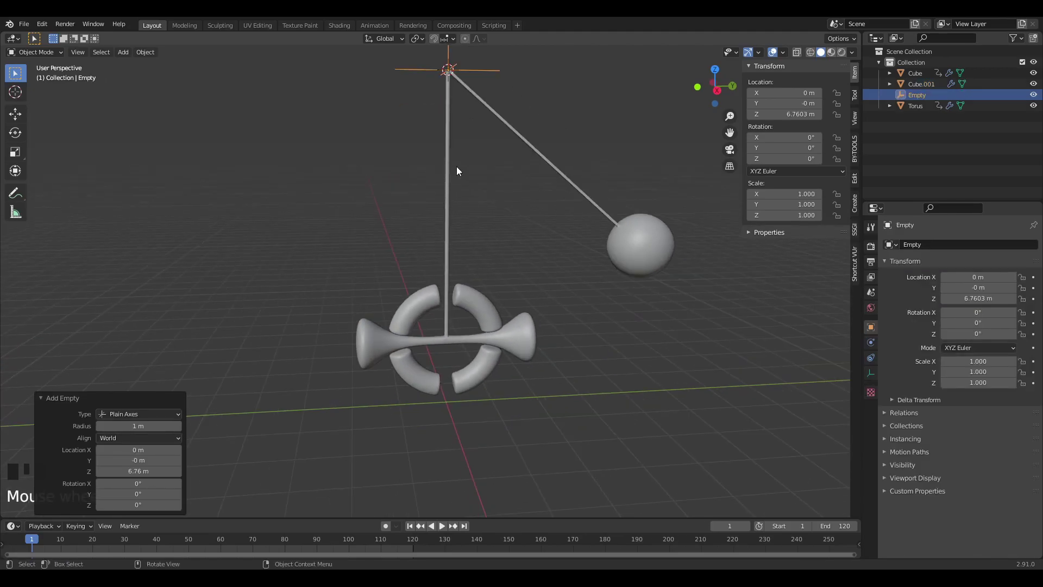
Parent the flared rod to the top empty via Set Parent To > Object.
click(454, 171)
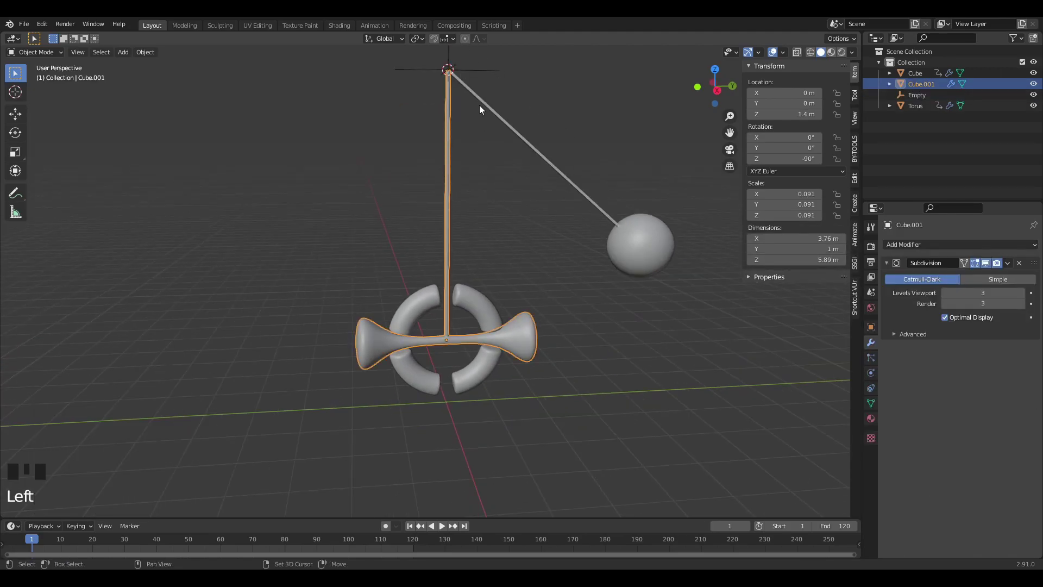
click(483, 73)
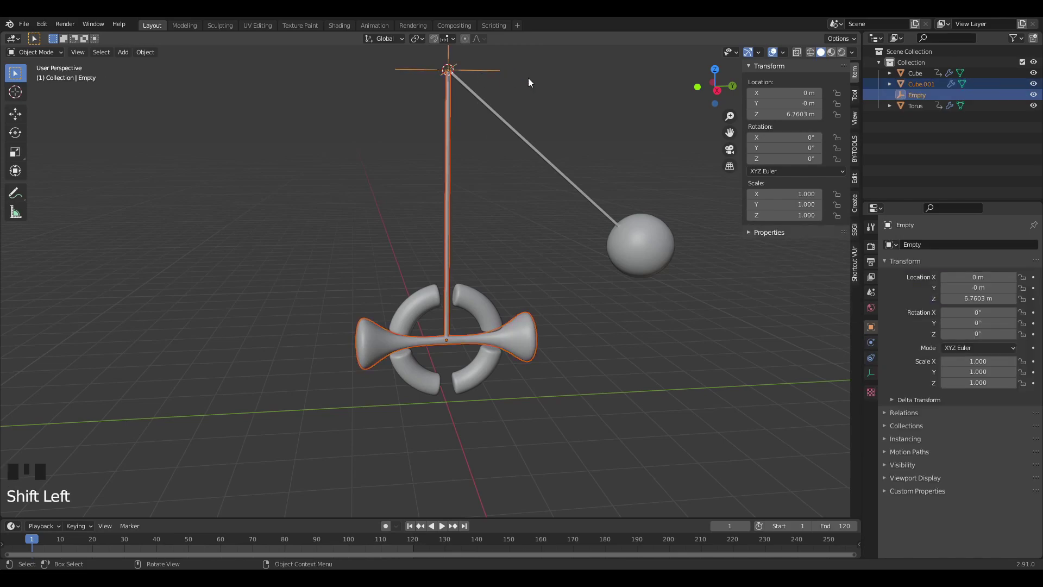
key(ctrl+p)
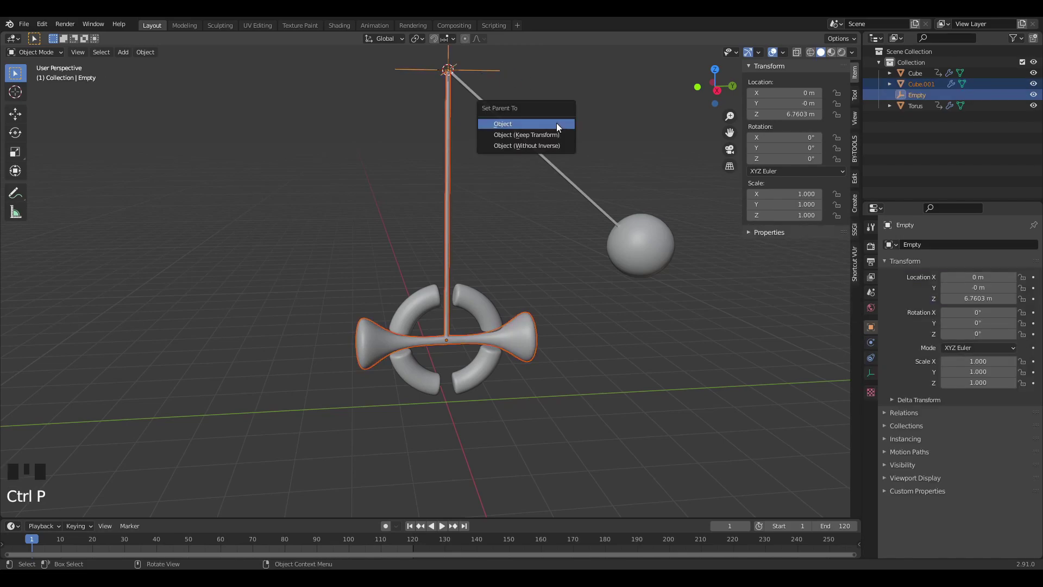
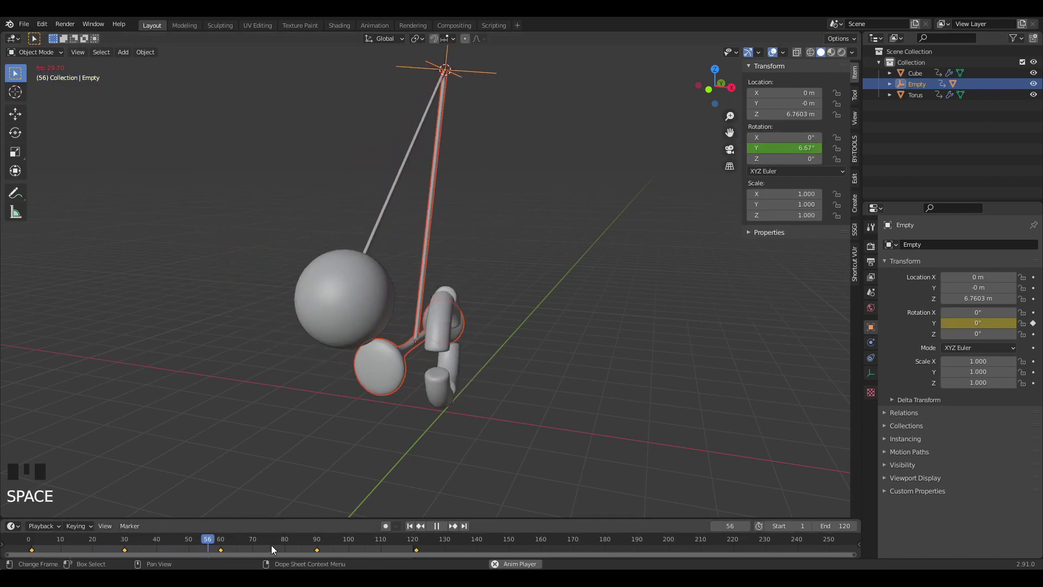
Review the empty's keyframed Y-rotation swing of the rod and stop playback.
key(t)
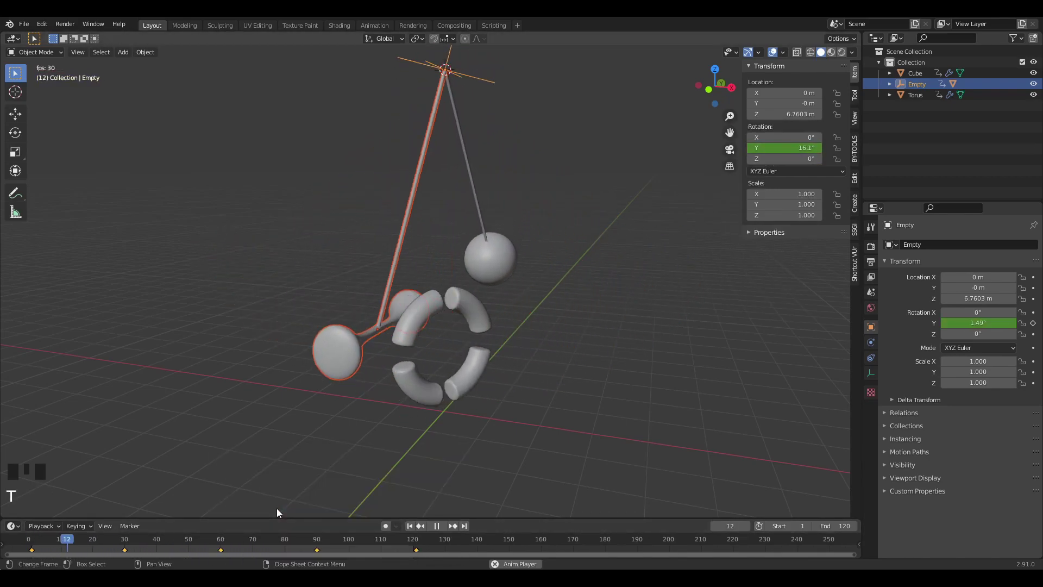
drag(496, 449, 498, 478)
key(space)
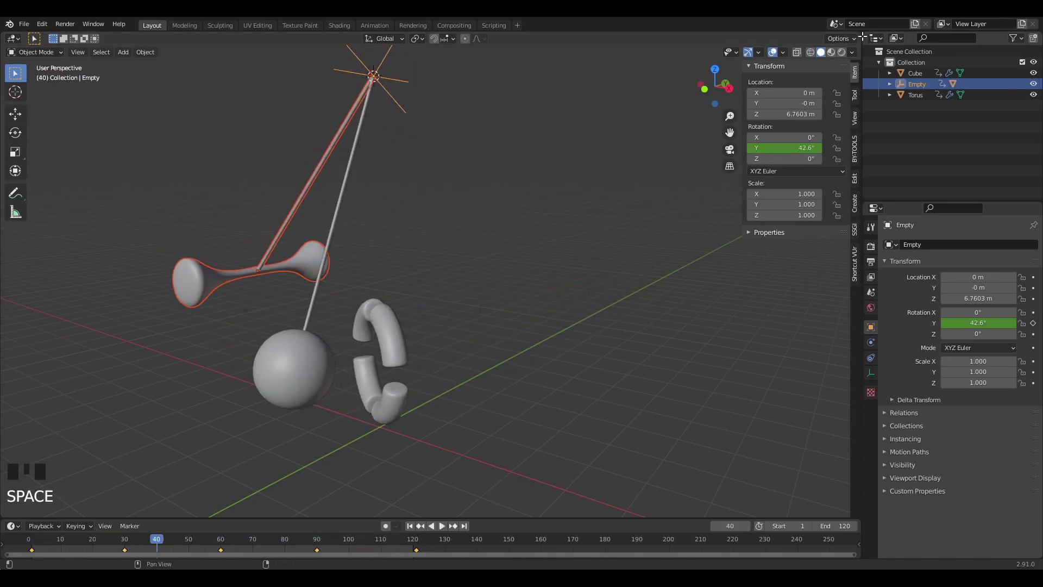
Split off a Graph Editor, adjust the last keyframe's handle on the swing curve and replay.
drag(861, 31, 731, 308)
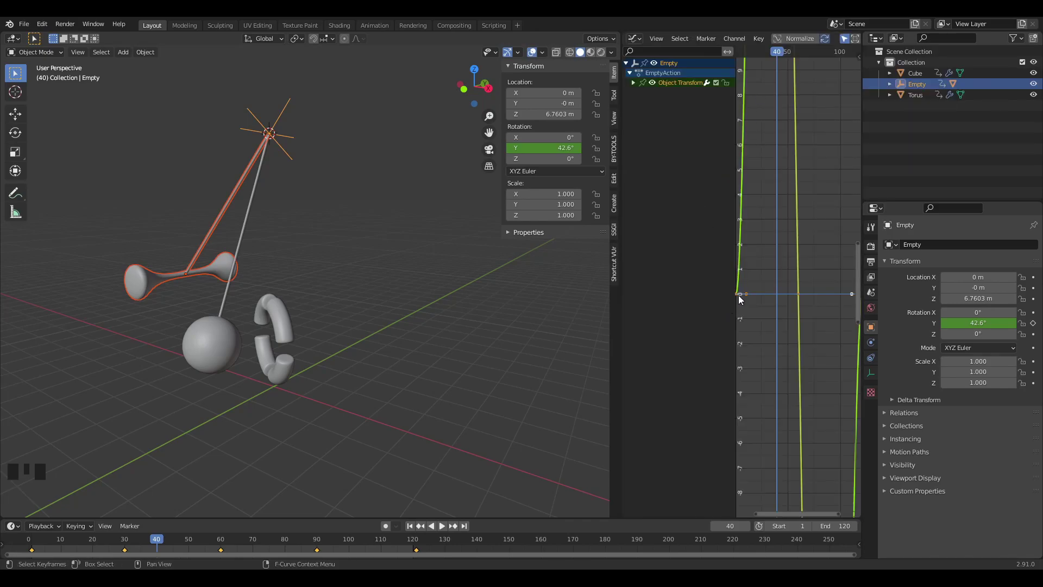
click(752, 295)
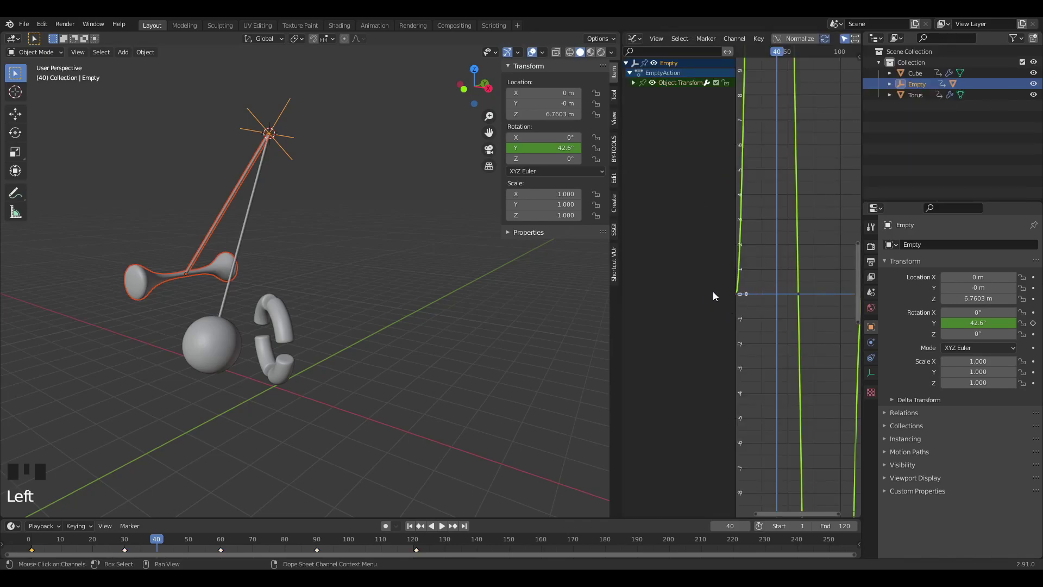
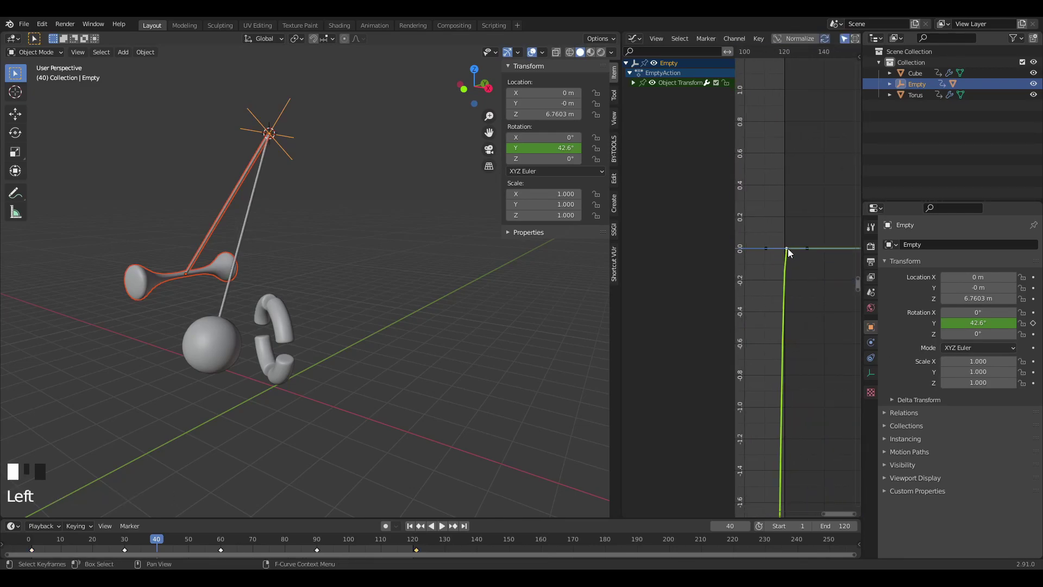
click(810, 251)
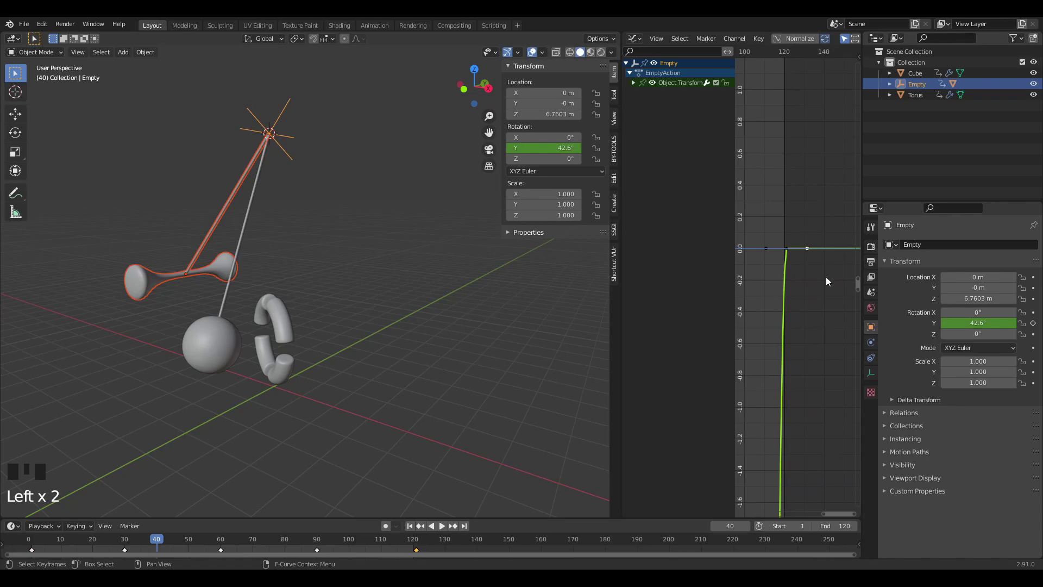
key(g)
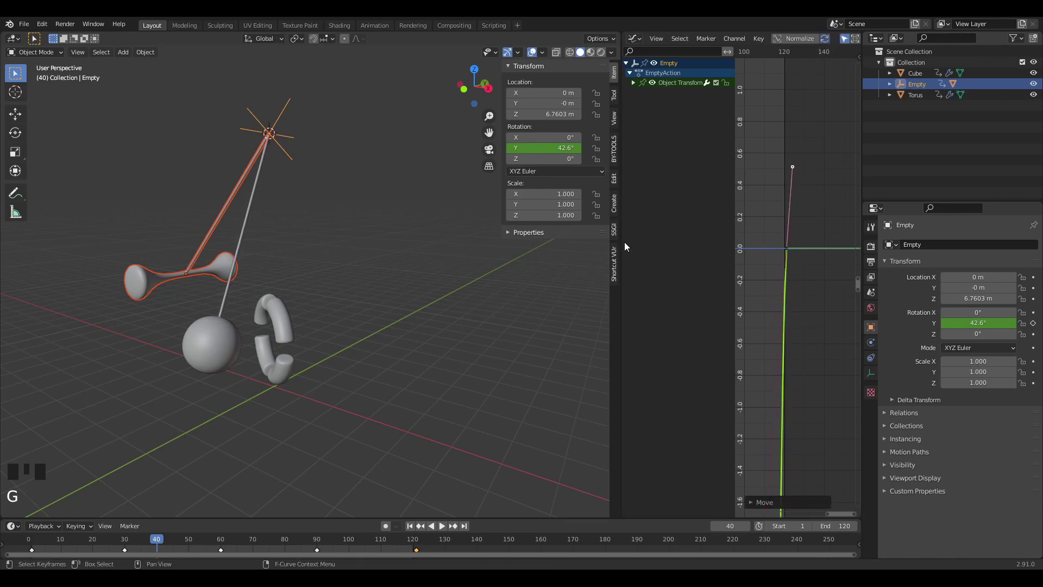
key(space)
Join the areas back into a single 3D view and stop playback at frame 1.
scroll(down, 3)
drag(198, 335, 620, 38)
drag(619, 39, 650, 43)
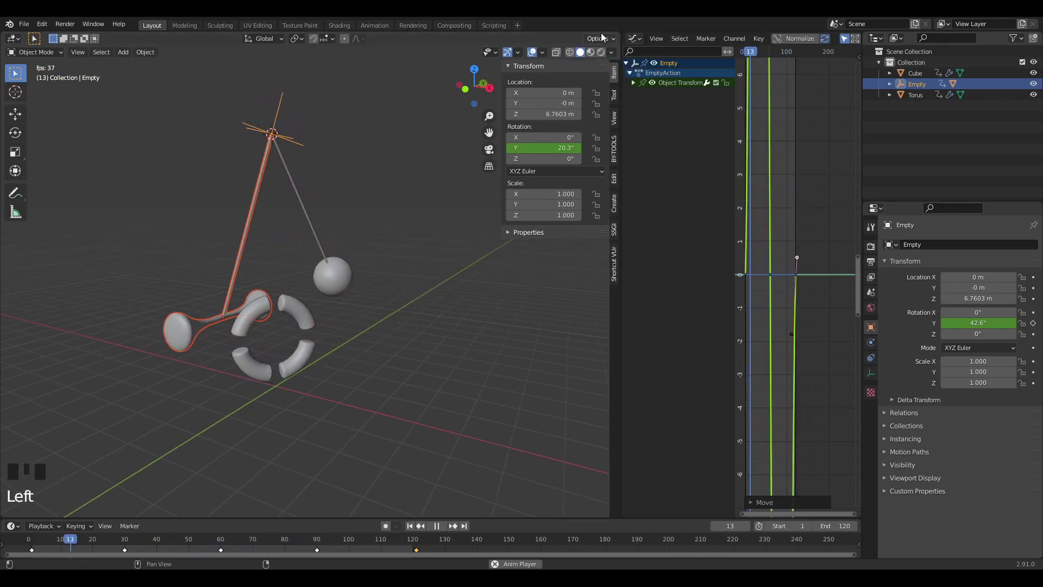
drag(622, 31, 539, 447)
key(space)
drag(410, 534, 470, 409)
drag(469, 409, 19, 554)
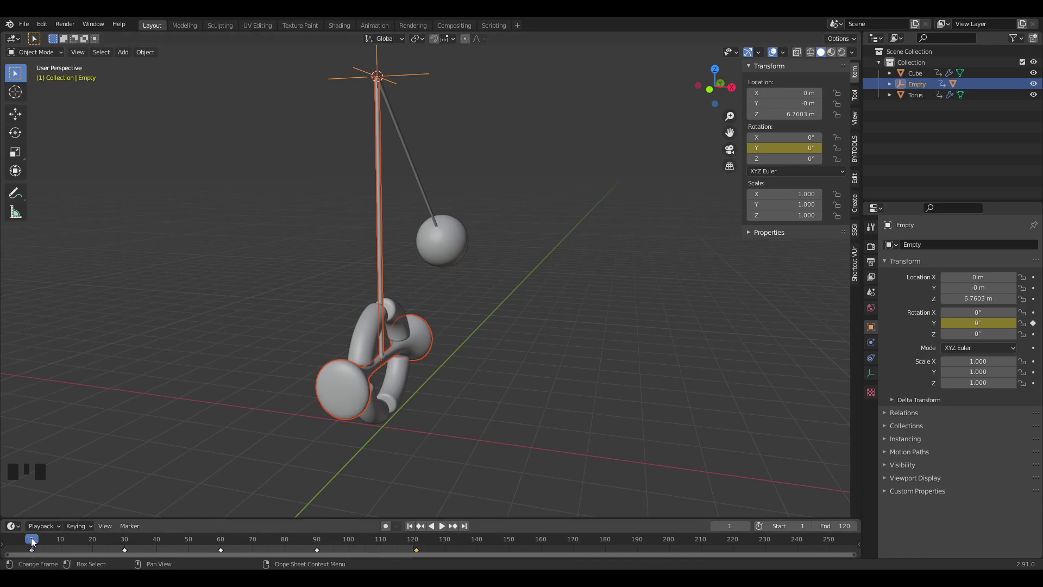
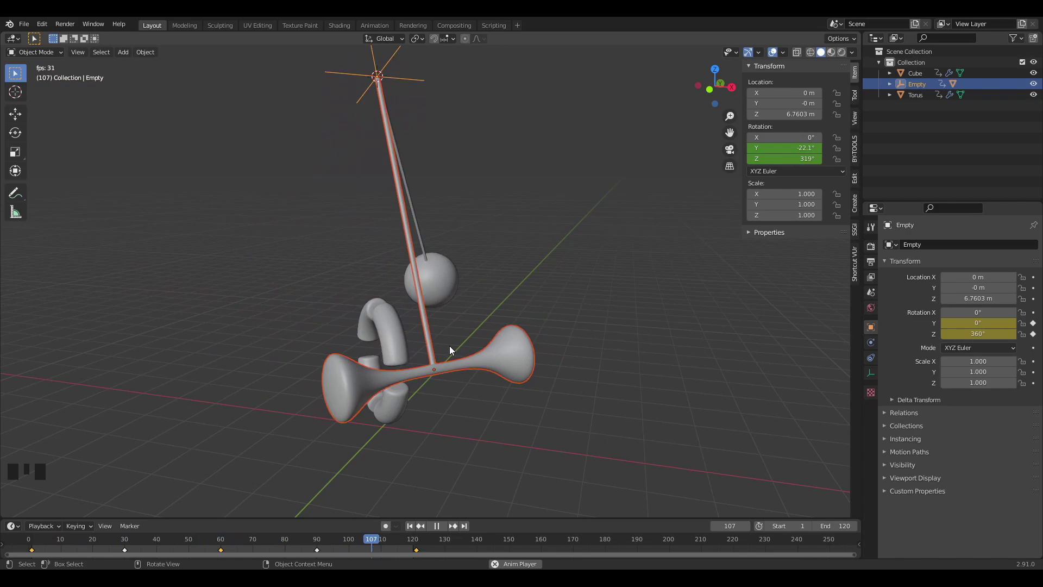
Stop playback after previewing the empty's 0° to 360° Z-rotation spin.
key(space)
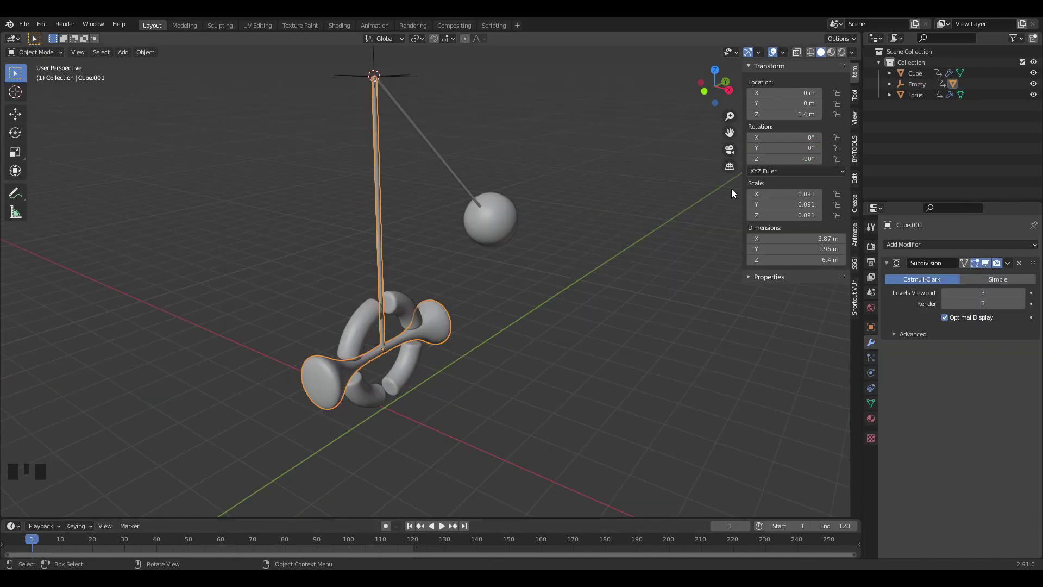
Select Cube.001 and keyframe its Rotation Z at the start and end frames.
click(417, 73)
click(329, 375)
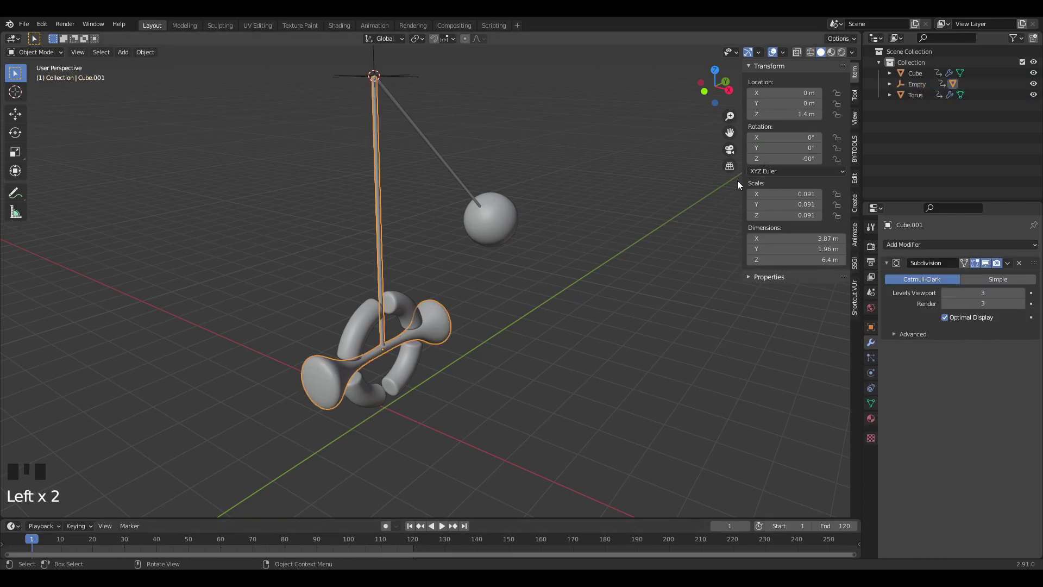
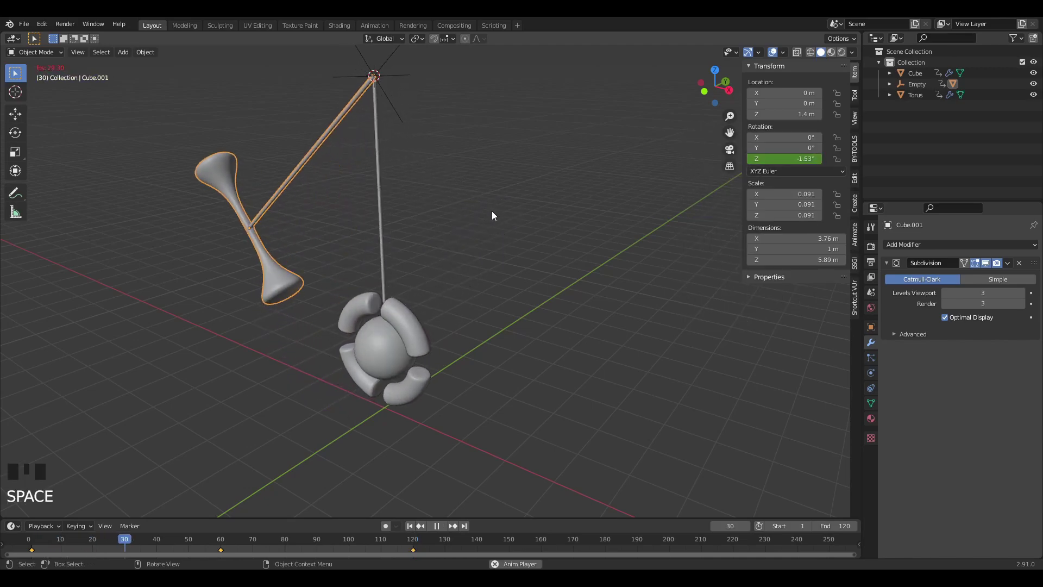
scroll(down, 3)
drag(451, 384, 401, 548)
Preview the bar spinning on its own vertical axis and return playback to frame 1.
key(space)
click(415, 552)
drag(416, 553, 294, 490)
key(space)
drag(427, 392, 439, 385)
Select the ring and open the sidebar to keyframe its 90° Rotation Z, then replay.
key(space)
scroll(down, 3)
drag(432, 330, 351, 354)
scroll(up, 3)
drag(344, 356, 320, 351)
click(320, 350)
drag(425, 394, 68, 542)
drag(69, 542, 97, 538)
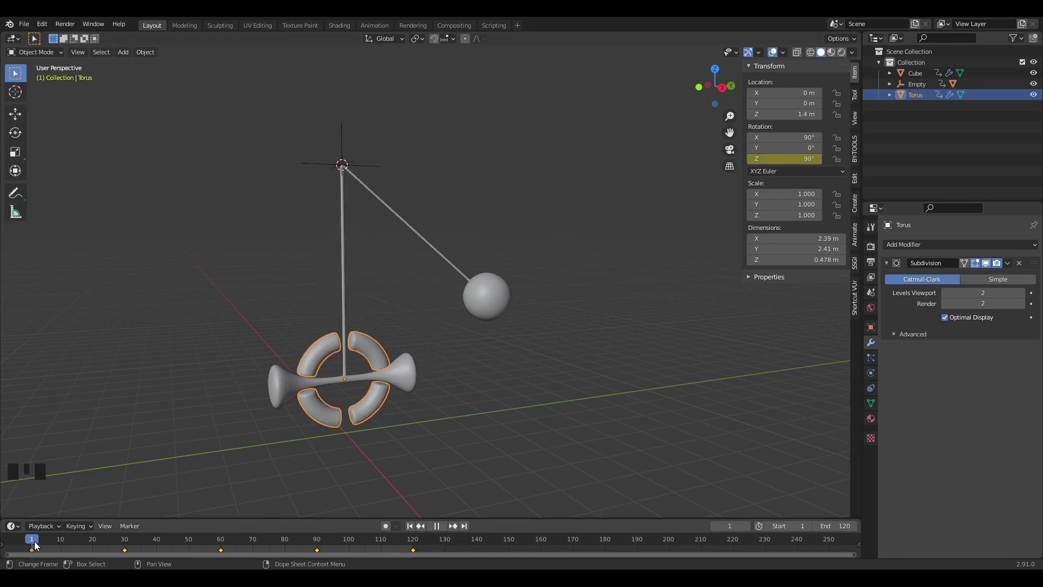
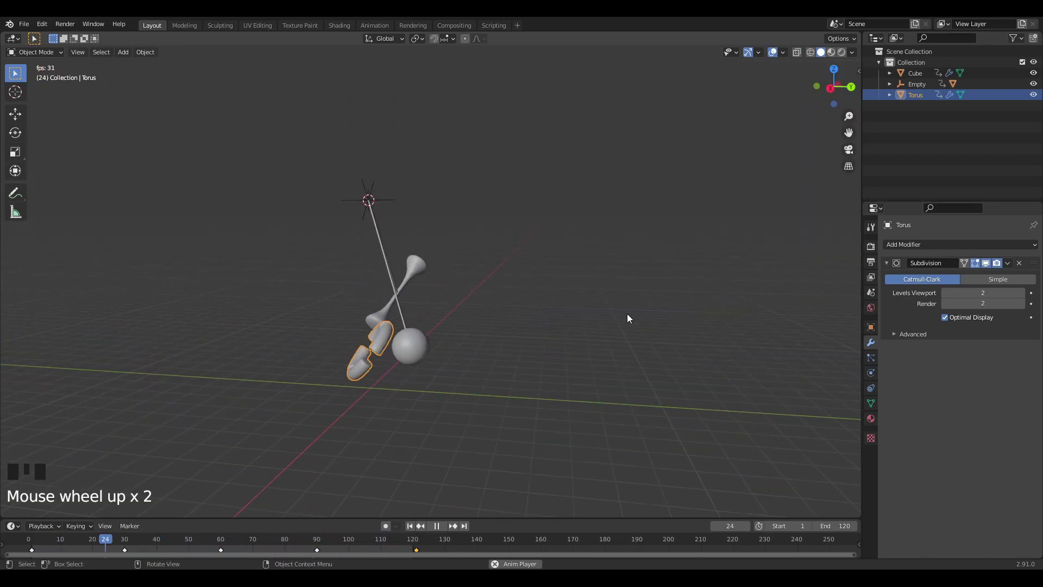
Stop playback in front view and add a mesh Circle for the base.
key(KP_1)
scroll(up, 3)
scroll(down, 3)
key(space)
drag(442, 403, 426, 402)
scroll(down, 3)
key(shift+a)
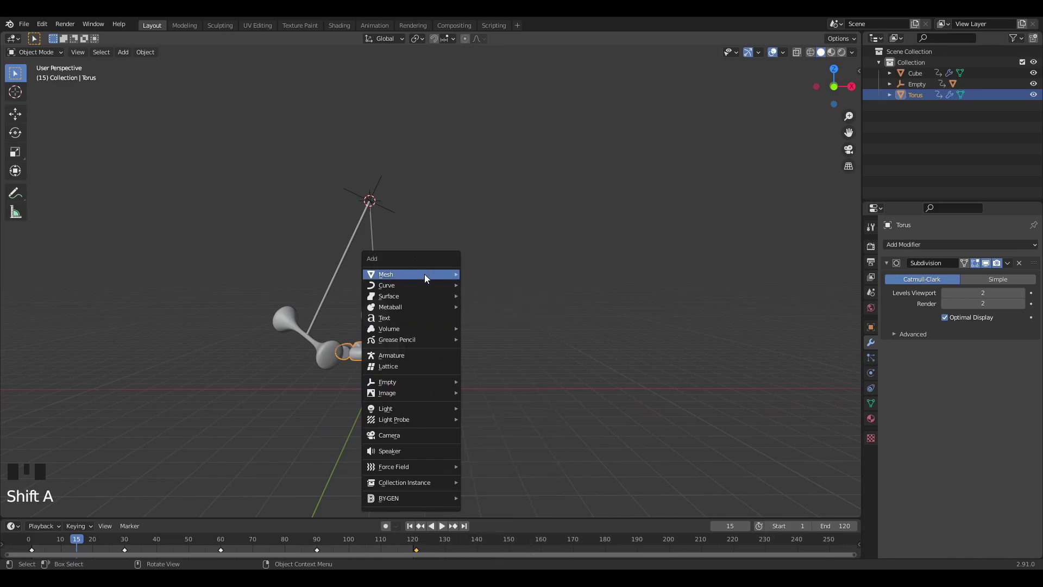
drag(498, 343, 495, 322)
key(ctrl+z)
key(shift+a)
key(shift+s)
key(shift+s)
key(shift+a)
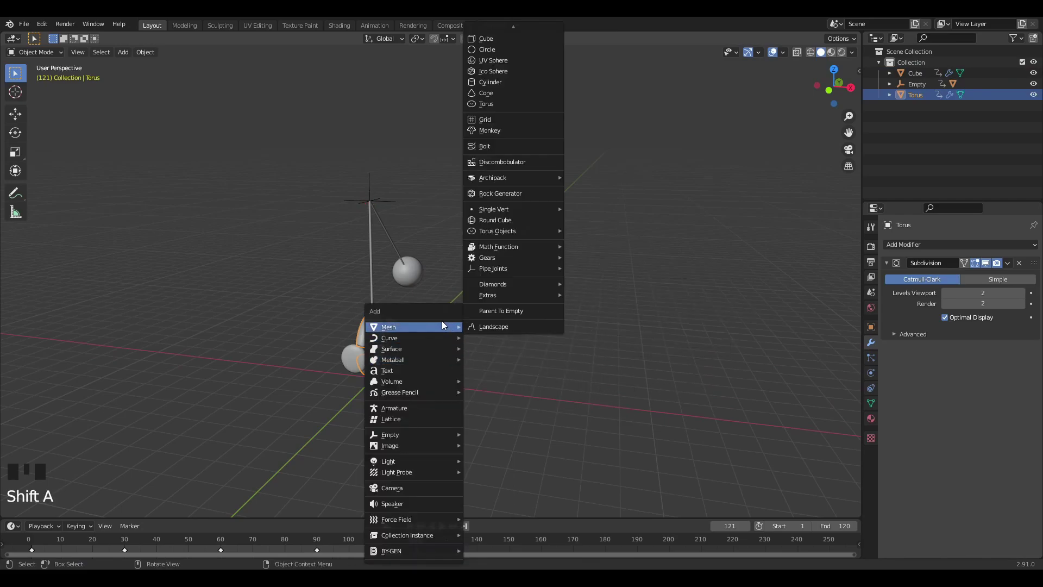
Fill the circle and extrude it into a flat disc under the sculpture.
drag(579, 253, 121, 417)
drag(122, 417, 351, 426)
drag(350, 426, 533, 374)
key(Tab)
drag(541, 353, 514, 340)
key(e)
key(a)
key(Tab)
Scale the disc to size beneath the pendulum.
key(d)
key(s)
drag(623, 376, 985, 250)
drag(985, 250, 529, 388)
scroll(up, 3)
middle_click(562, 377)
scroll(up, 3)
Add a Bevel modifier of 0.035 m with 5 segments and duplicate the disc.
drag(721, 313, 1024, 322)
drag(1025, 322, 653, 373)
scroll(down, 3)
middle_click(614, 378)
drag(551, 353, 1025, 325)
drag(1025, 325, 619, 376)
drag(619, 376, 1009, 347)
click(1009, 347)
drag(1002, 340, 695, 369)
key(shift+d)
Scale the disc copy, then duplicate and widen it into a lower tier in front view.
key(s)
key(z)
key(z)
key(s)
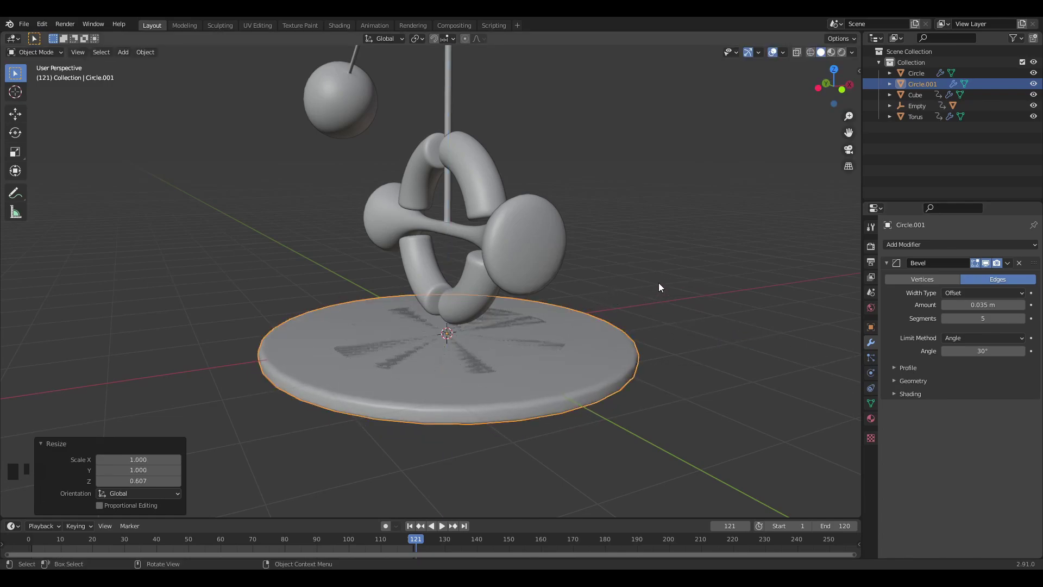
key(KP_1)
key(g)
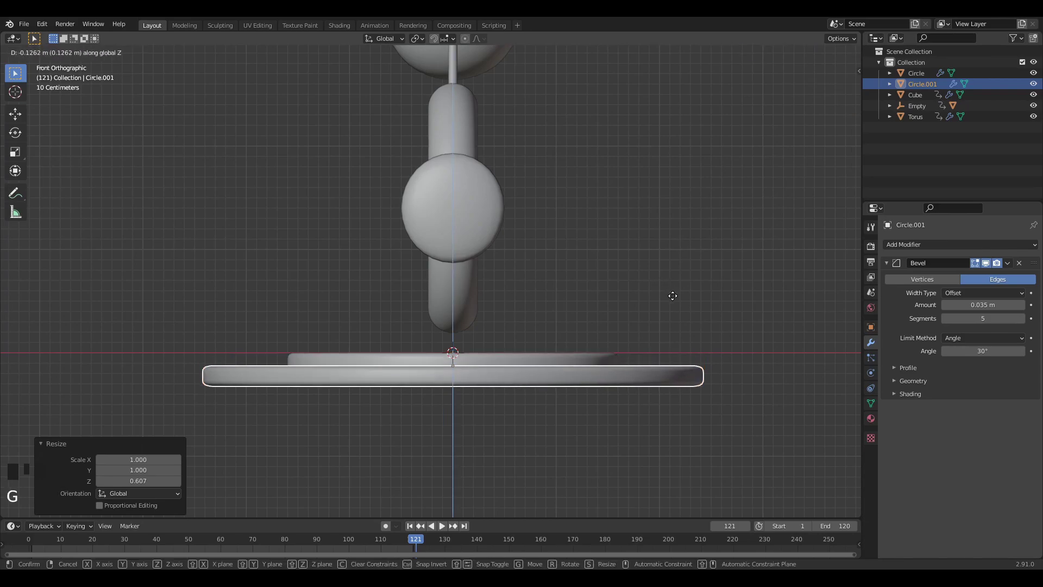
key(shift+d)
key(s)
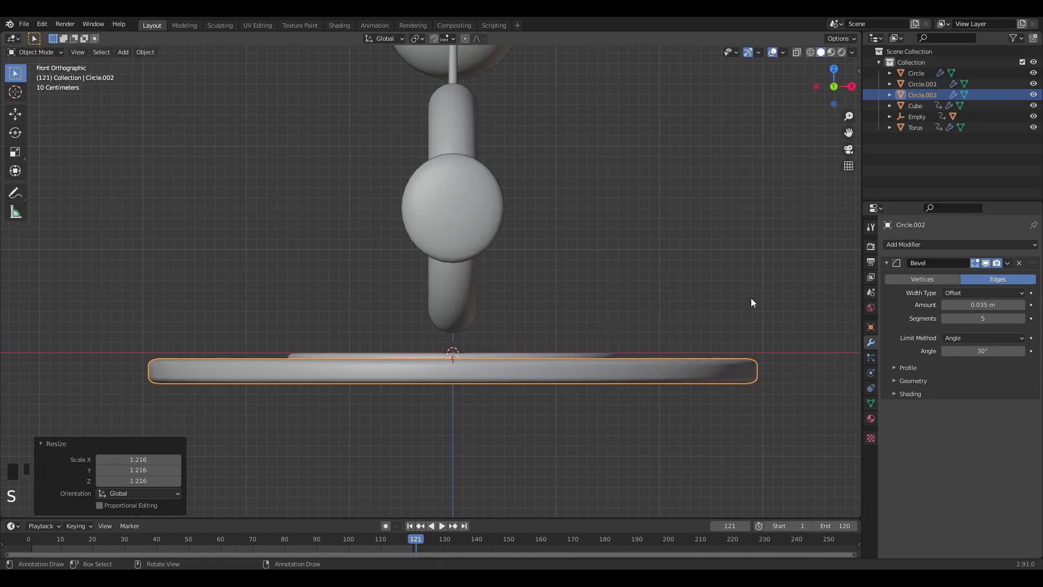
key(g)
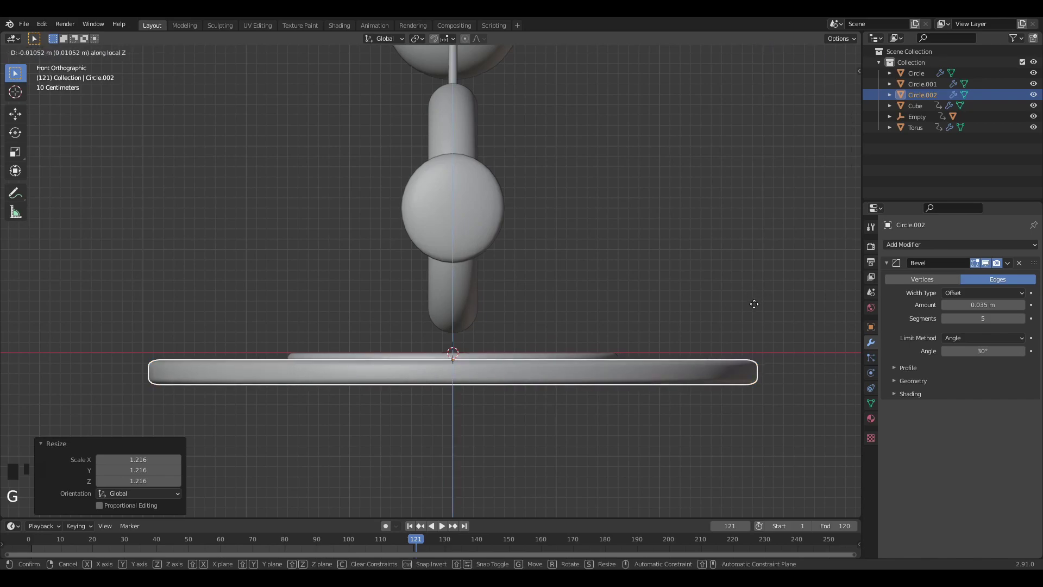
Add a Plane for the backdrop and start lowering it along Z.
drag(786, 318, 808, 306)
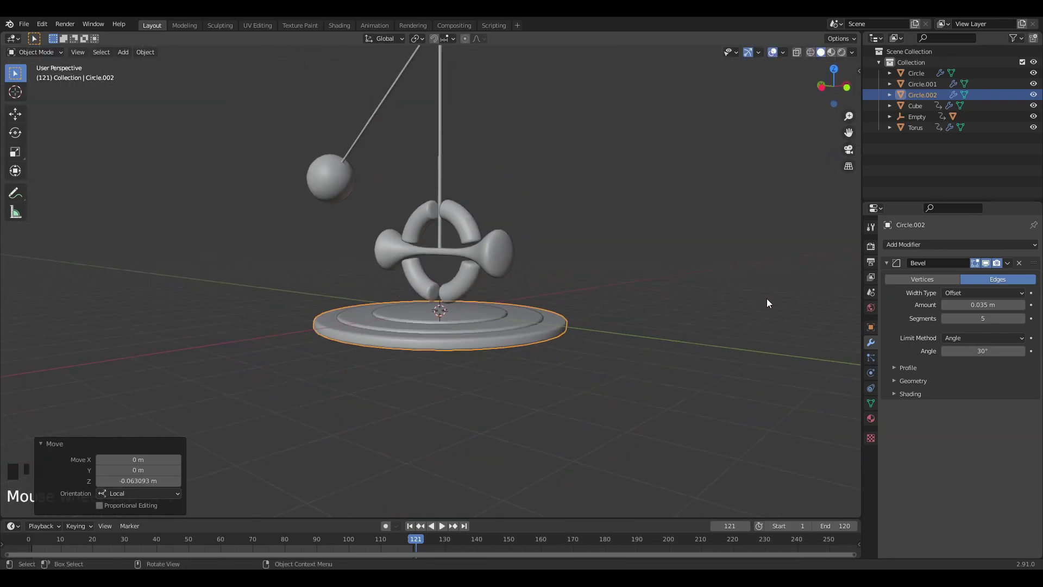
drag(778, 327, 786, 312)
key(Tab)
middle_click(711, 318)
key(Tab)
scroll(down, 3)
drag(731, 313, 685, 288)
key(shift+a)
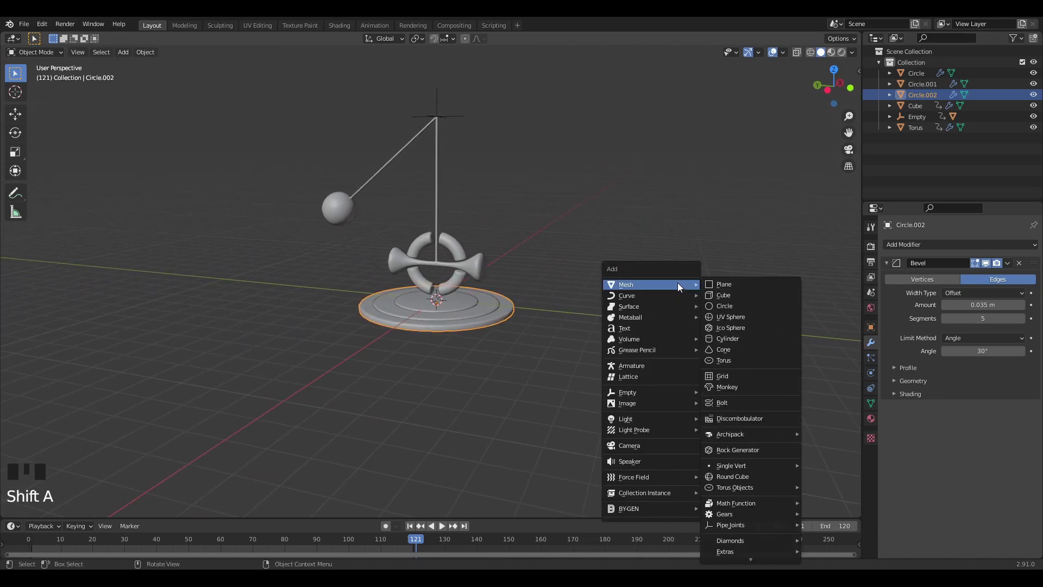
drag(682, 303, 659, 268)
key(KP_1)
key(g)
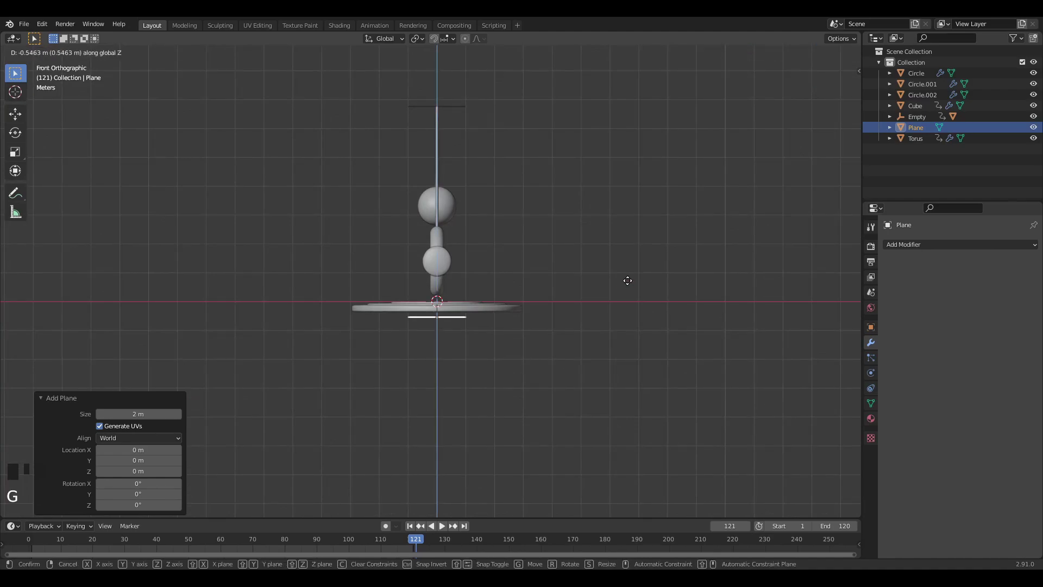
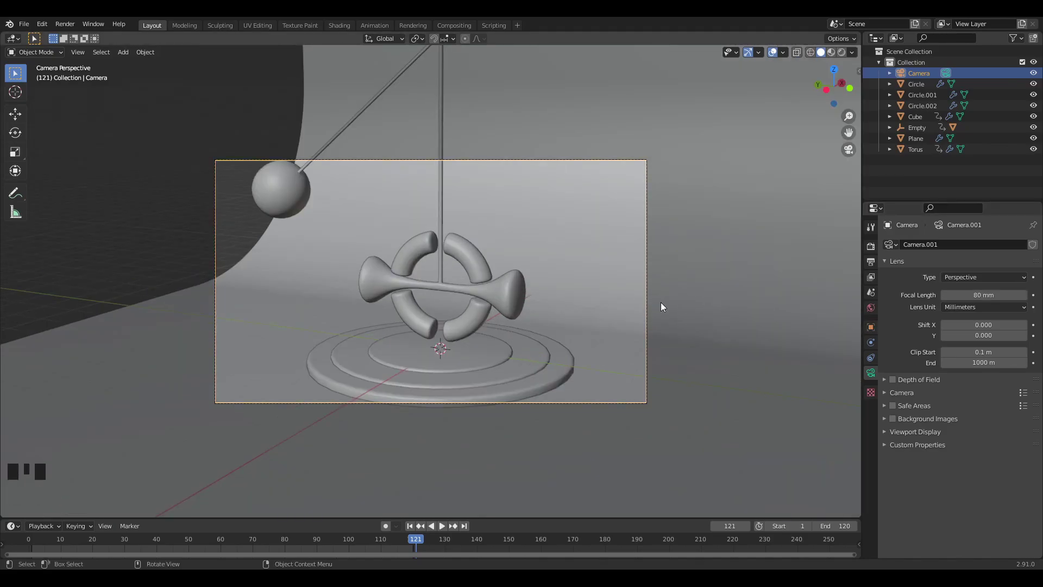
Stretch the floor plane wider along X and play the pendulum animation.
click(790, 337)
key(s)
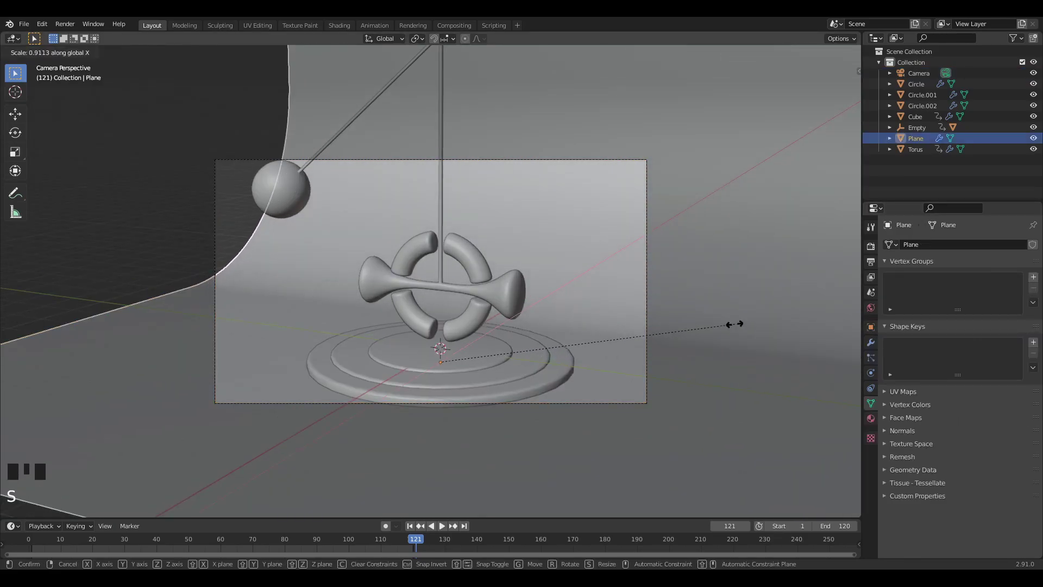
key(s)
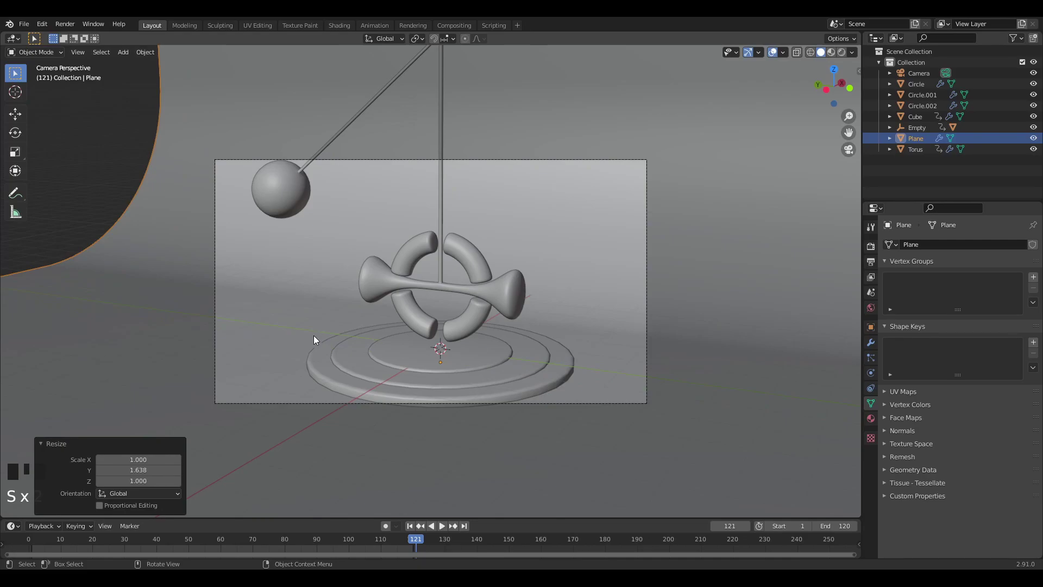
key(space)
Select and reposition the camera, then stop playback.
click(439, 385)
key(g)
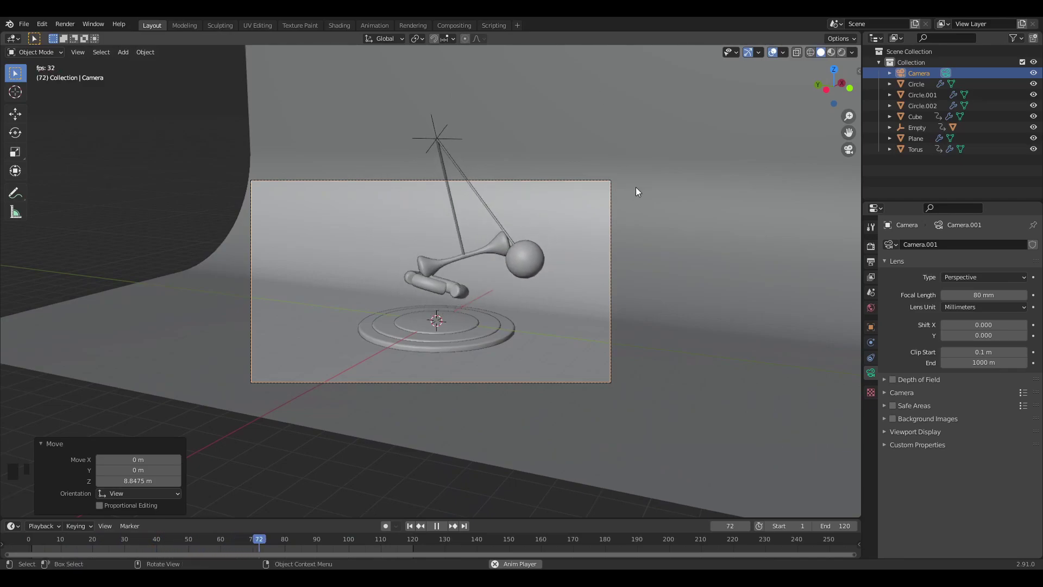
key(space)
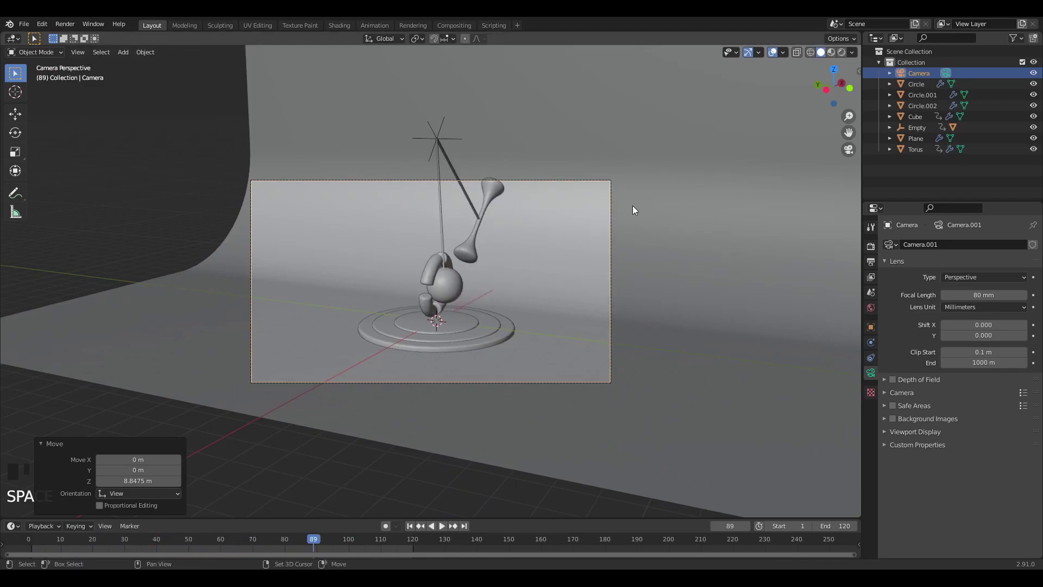
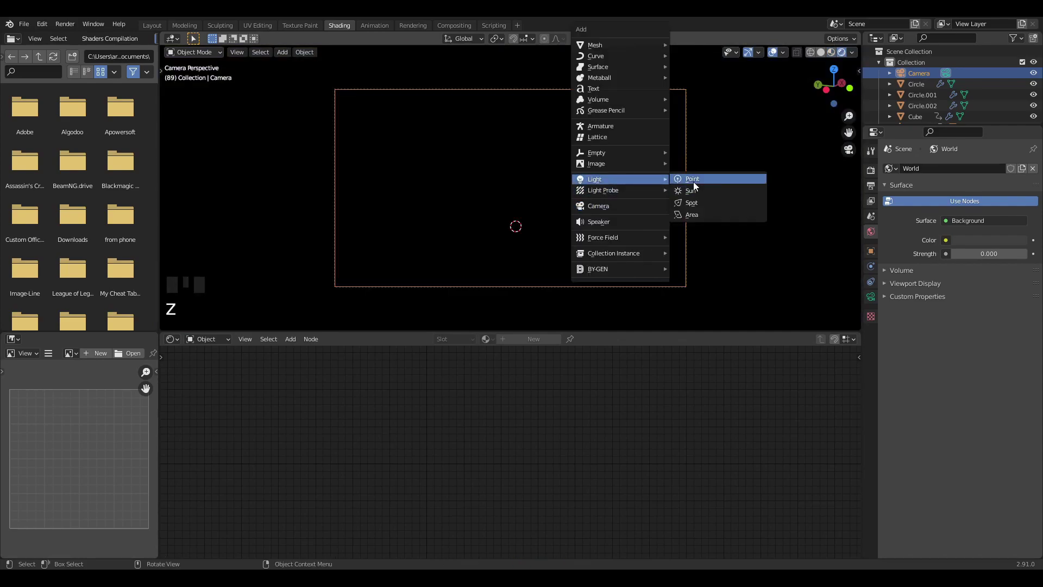
Add an Area light above the sculpture, set Power 300 W, Shape Disk, and enlarge it.
key(x)
key(shift+a)
key(g)
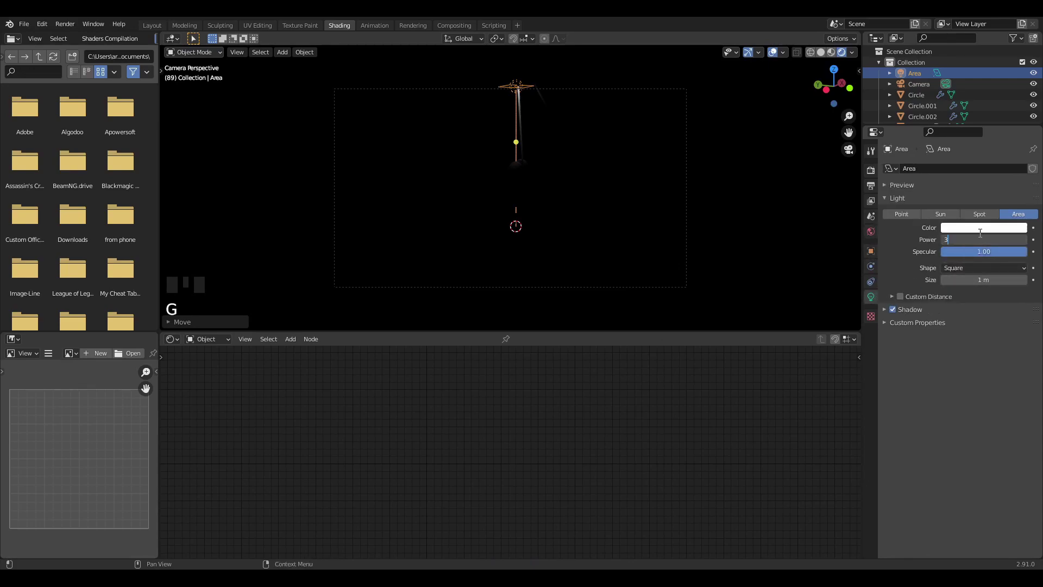
key(0)
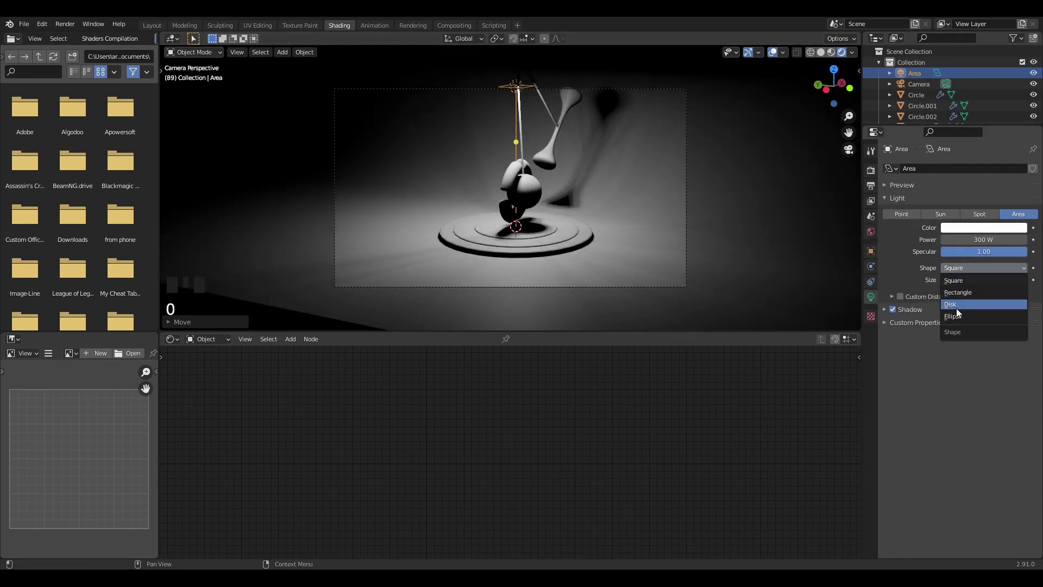
drag(958, 313, 895, 360)
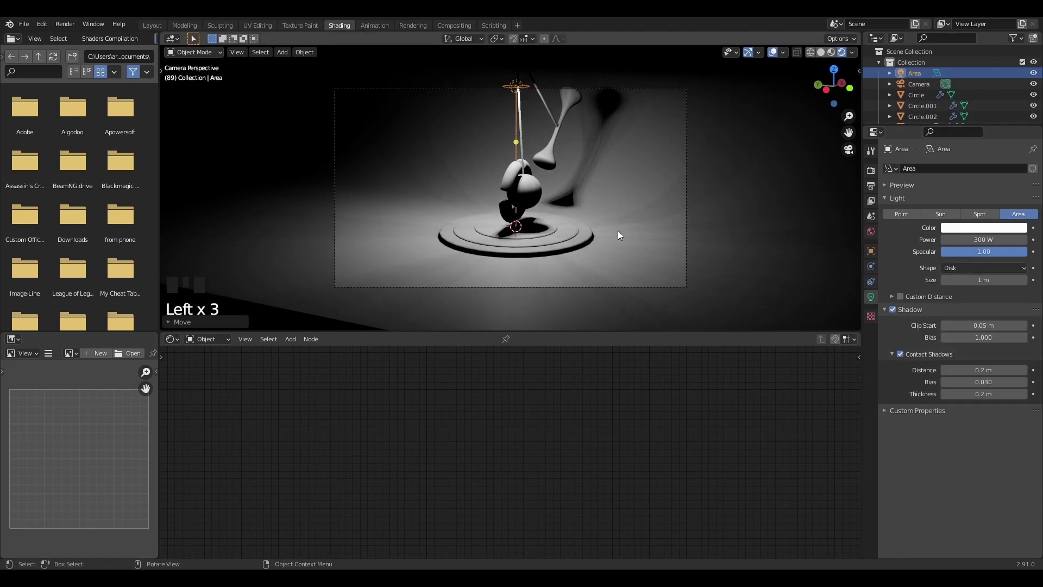
key(s)
key(g)
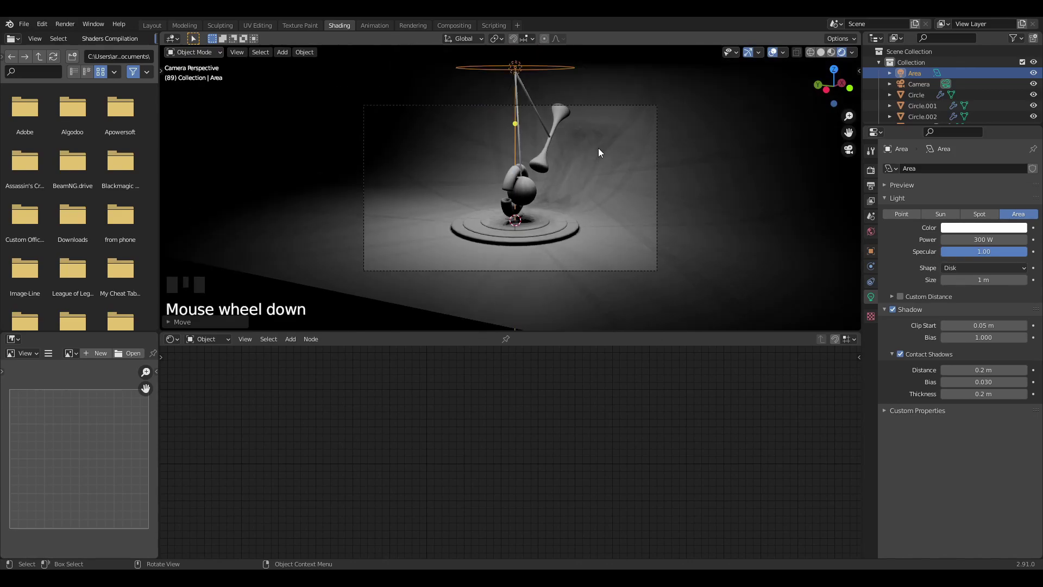
Duplicate the light to the left and rotate it toward the sculpture.
key(shift+d)
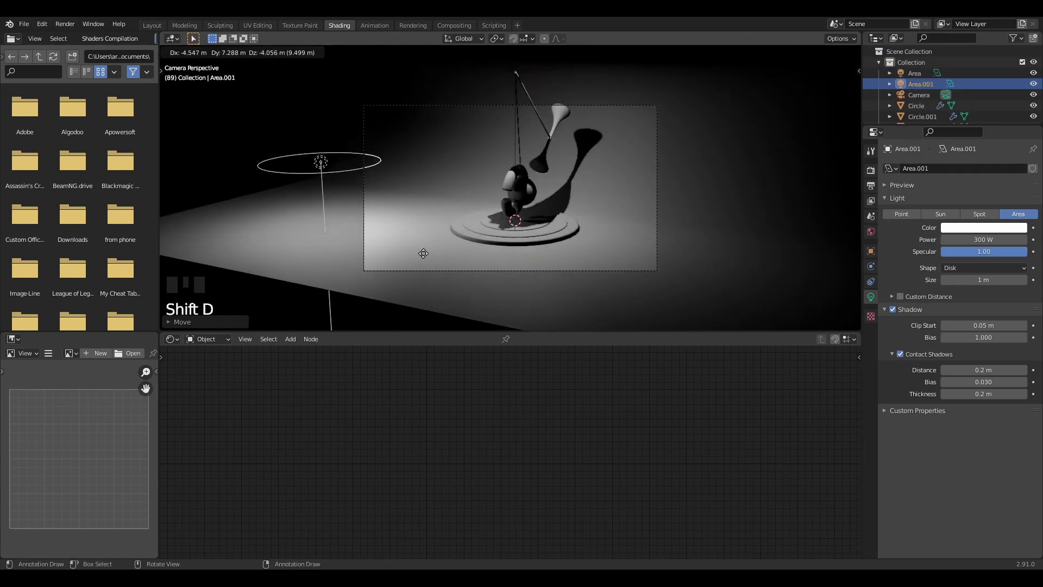
drag(513, 267, 563, 277)
key(r)
drag(606, 100, 611, 168)
Duplicate a third light beside the sculpture and aim it at the model.
key(shift+d)
drag(509, 183, 471, 185)
key(r)
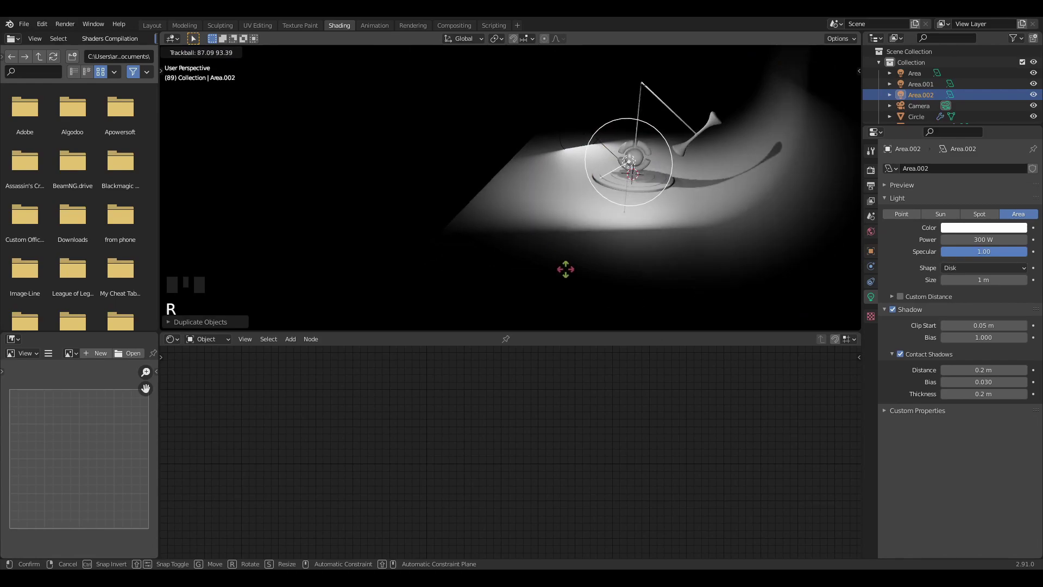
drag(613, 261, 701, 245)
key(KP_0)
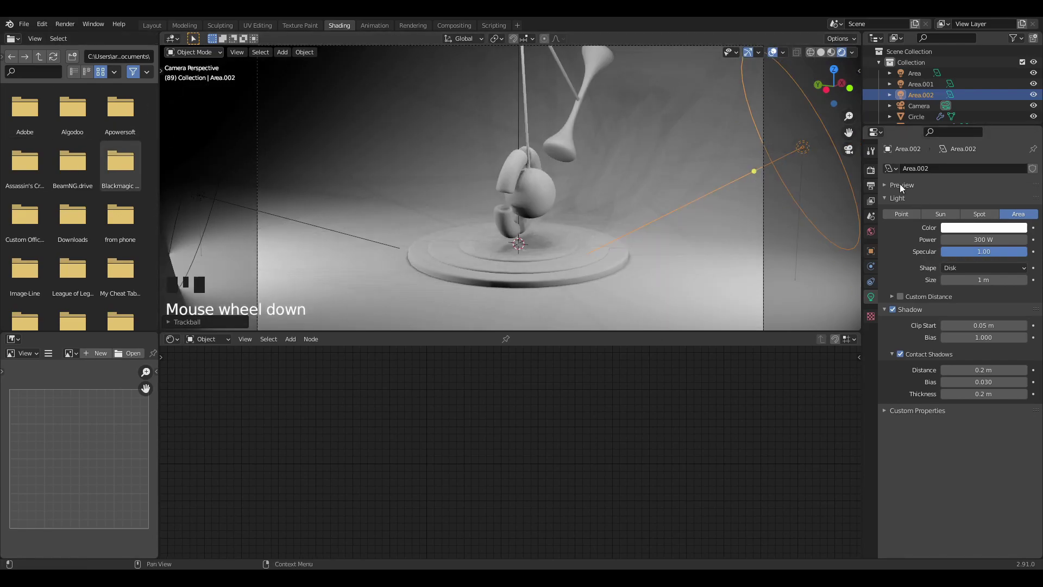
Enable Screen Space Reflections in Render Properties.
double_click(894, 262)
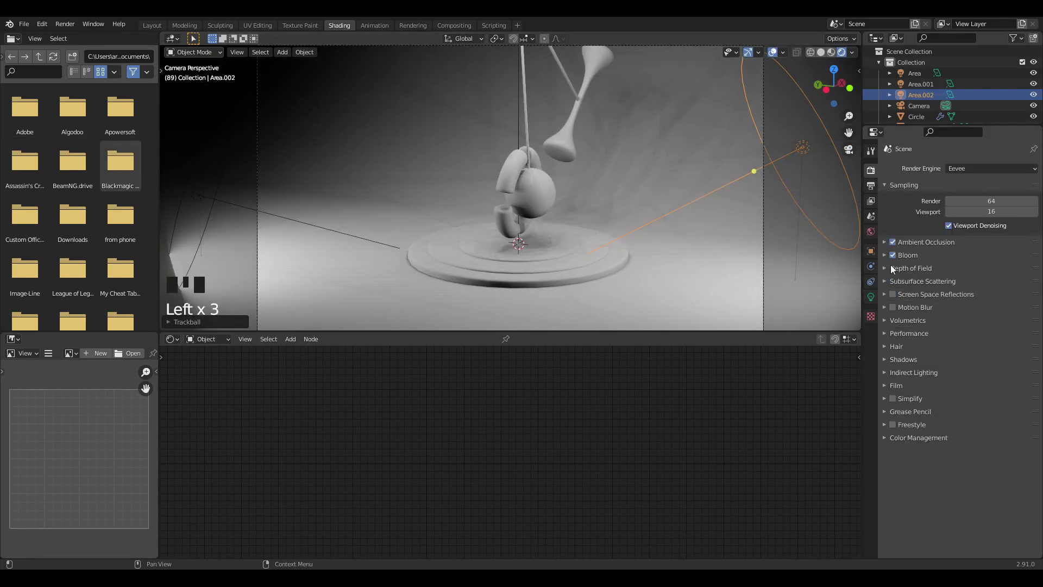
click(888, 301)
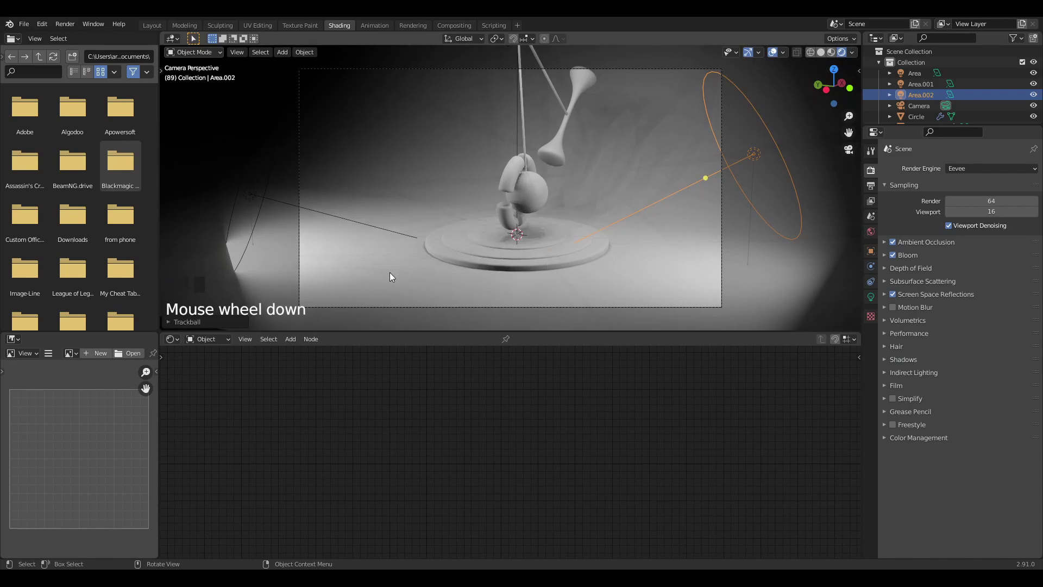
click(391, 279)
Give the pendulum arm a new Principled material with a black base colour.
click(528, 197)
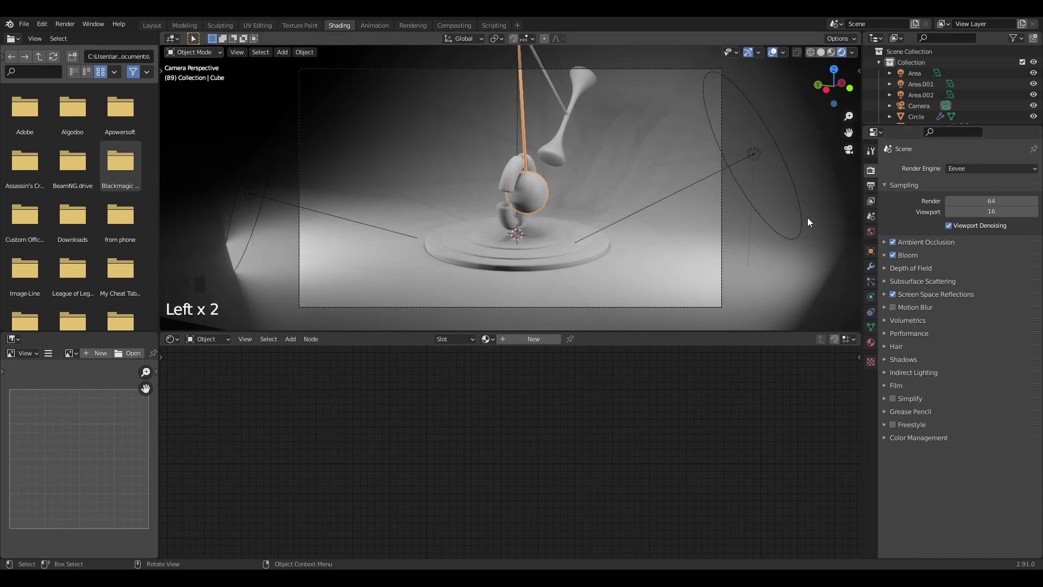
drag(542, 346, 569, 148)
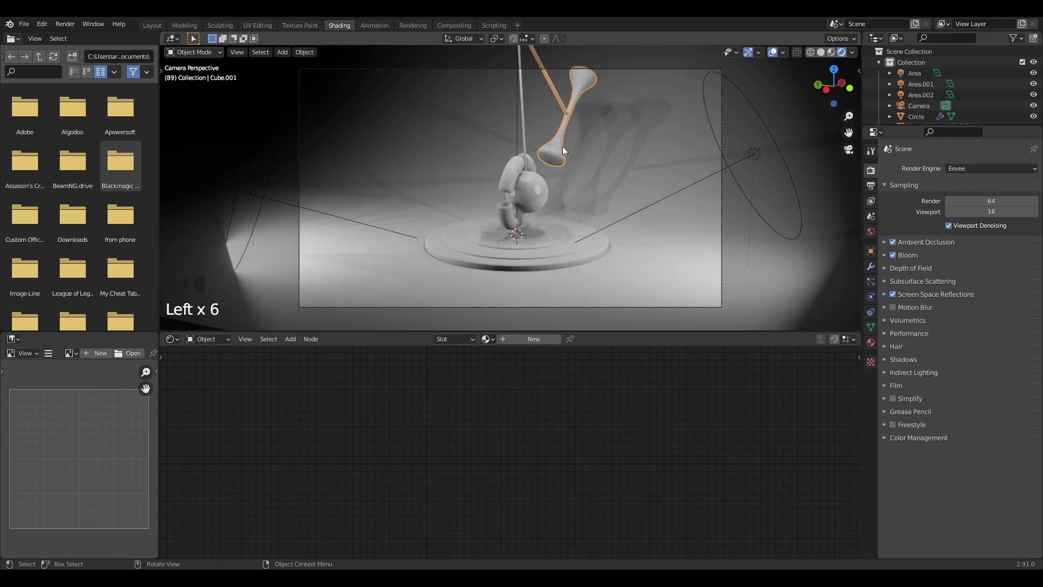
drag(524, 342, 508, 345)
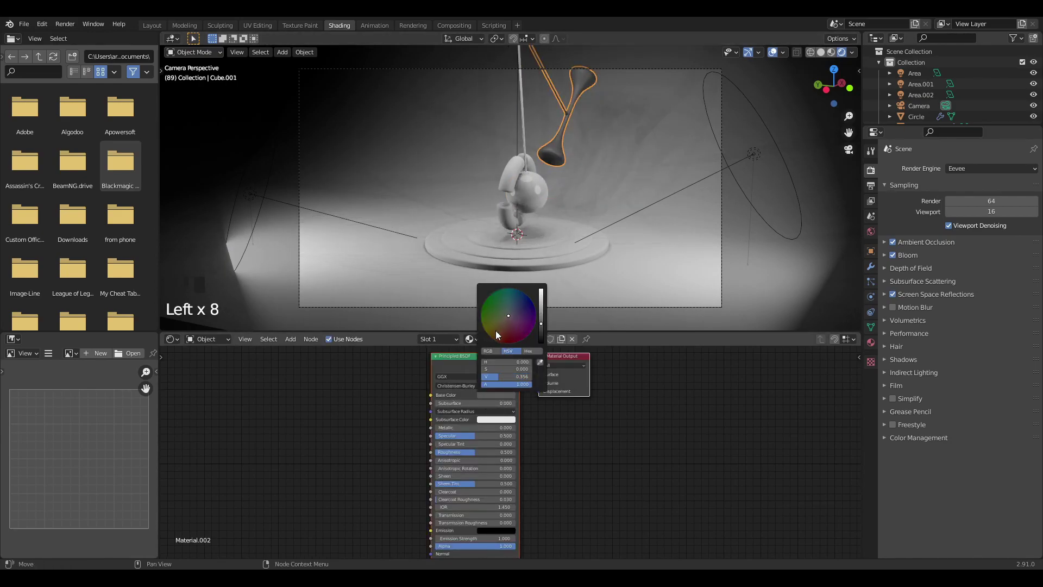
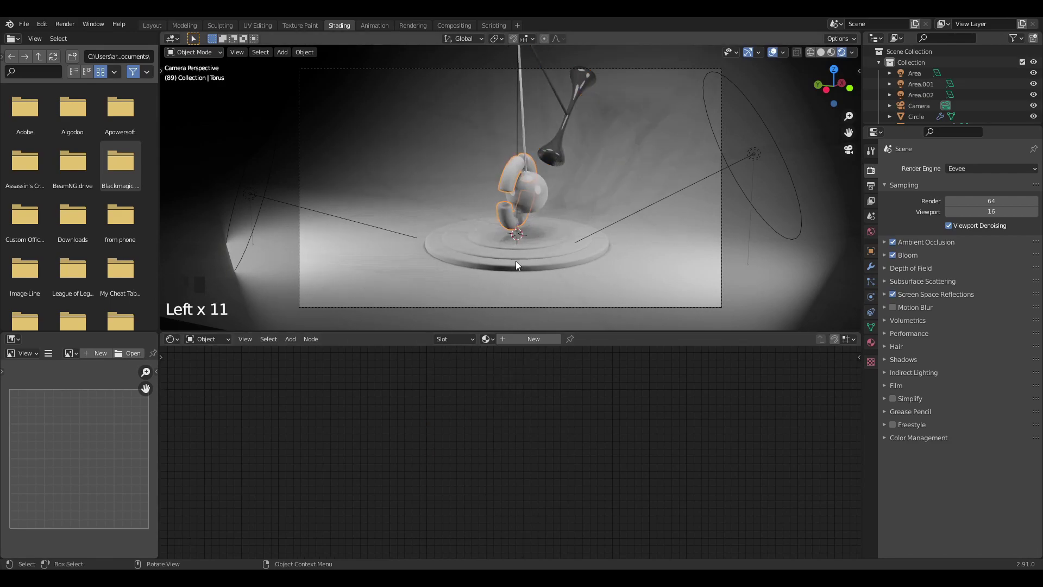
Make the split ring's material fully metallic with low roughness for a chrome look.
drag(516, 340, 488, 404)
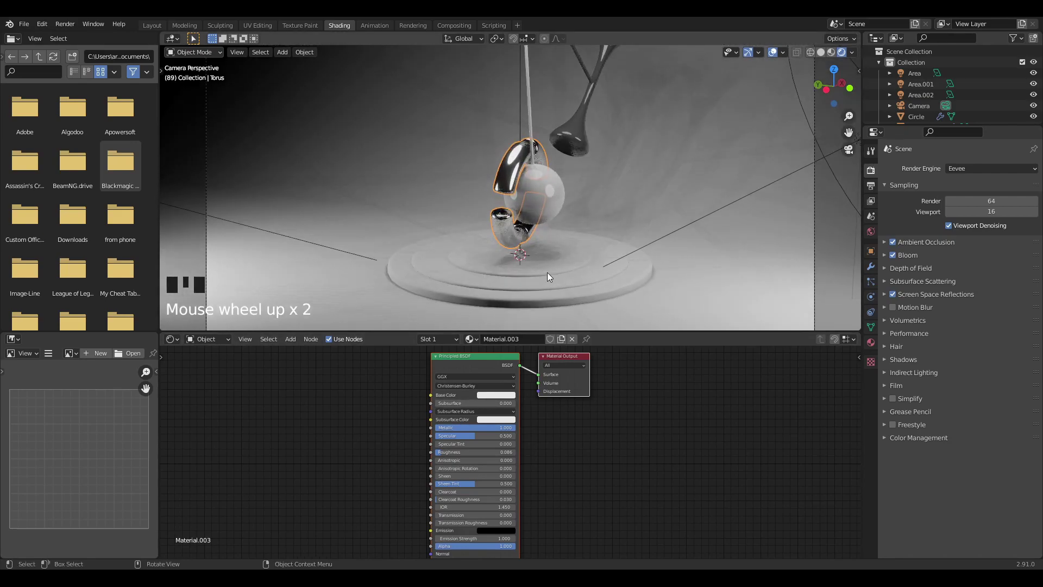
click(551, 278)
Give the top base disc a material with a pink base colour.
click(530, 282)
click(533, 267)
drag(525, 338, 522, 323)
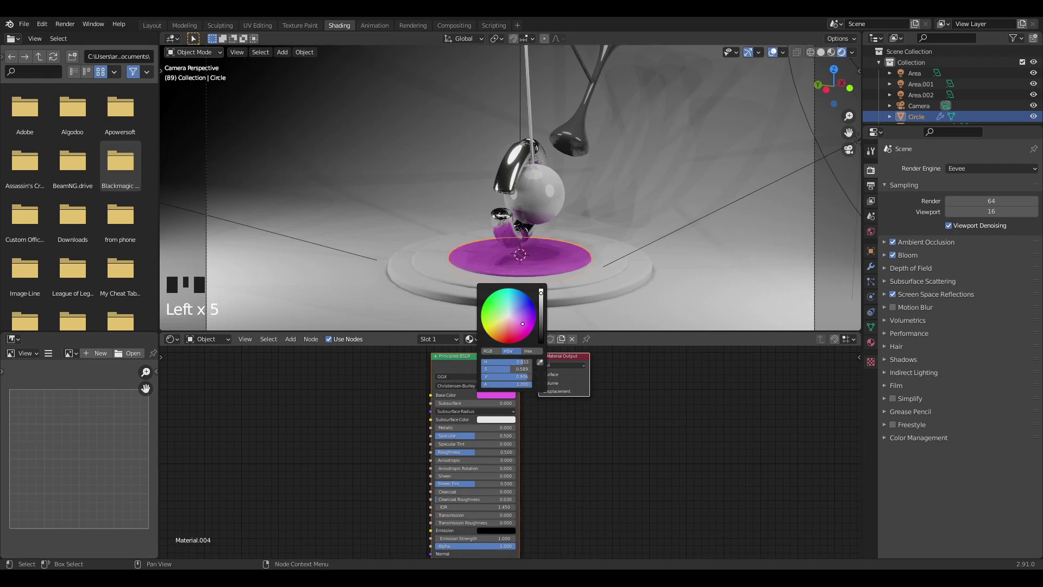
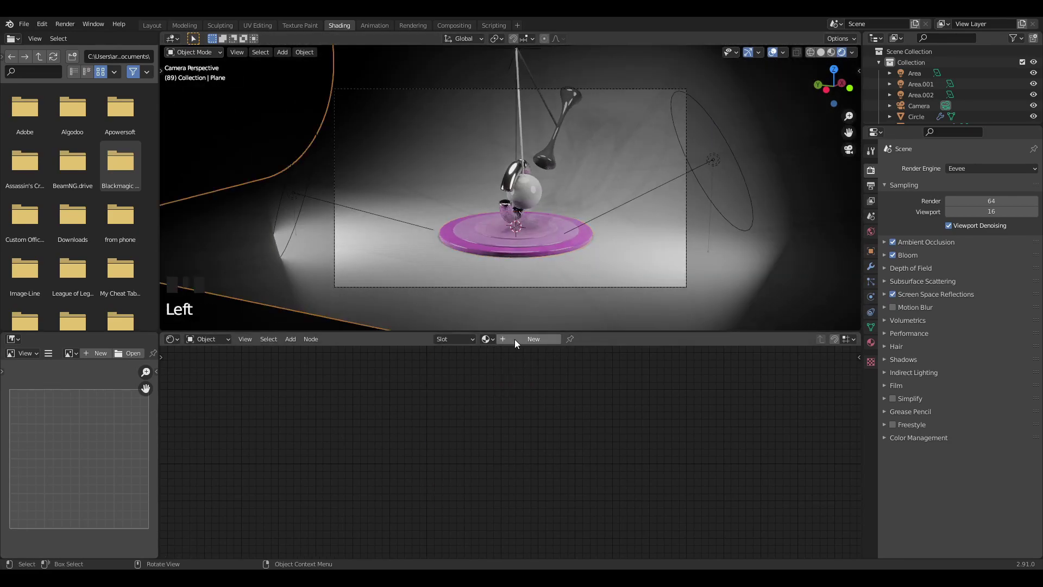
Colour the floor plane's material pink.
drag(525, 344, 544, 292)
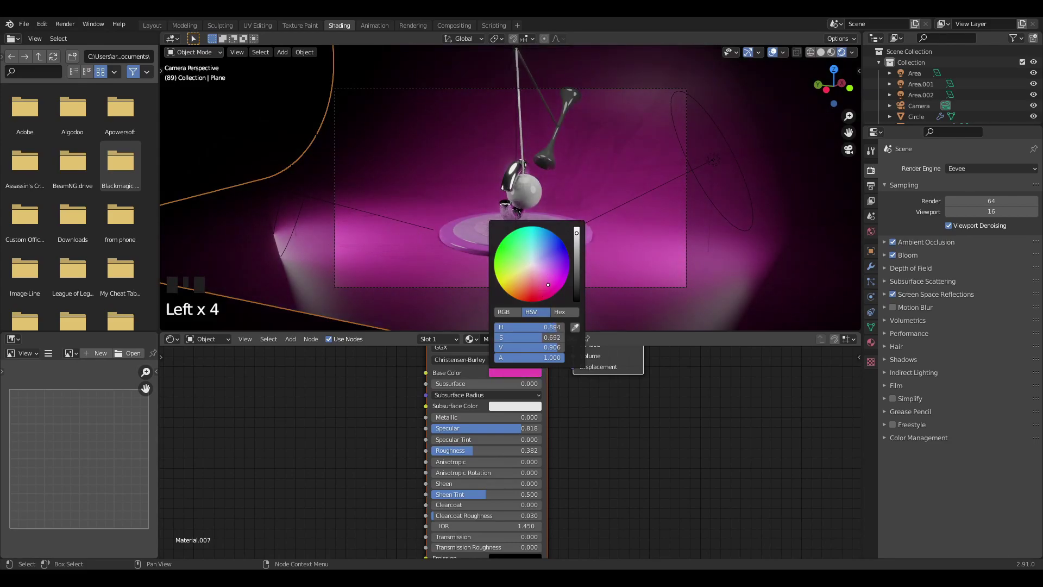
Play and stop the pendulum animation to preview it lit, switching rendering to Cycles.
key(space)
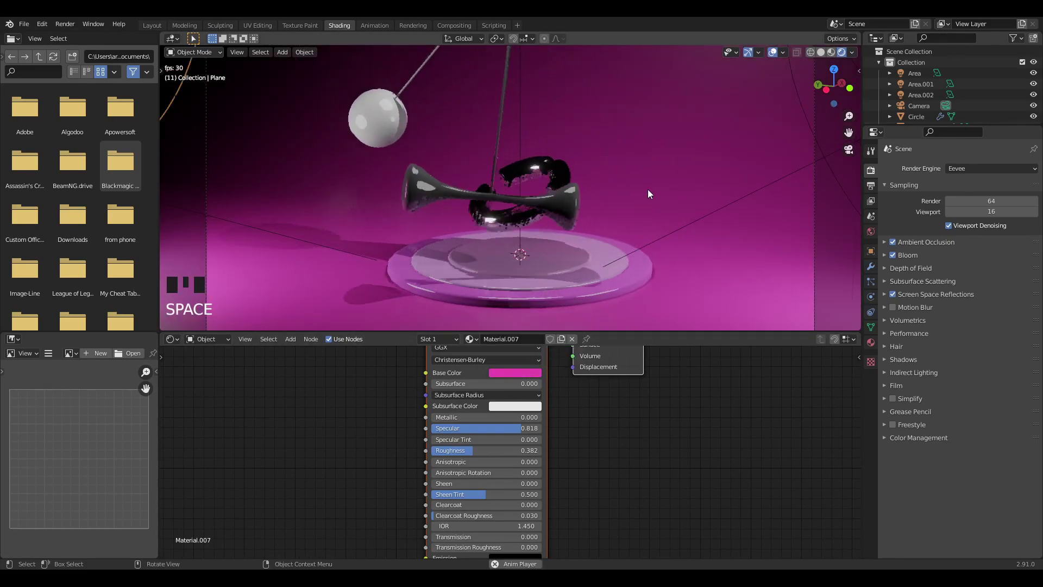
key(space)
key(space)
key(space)
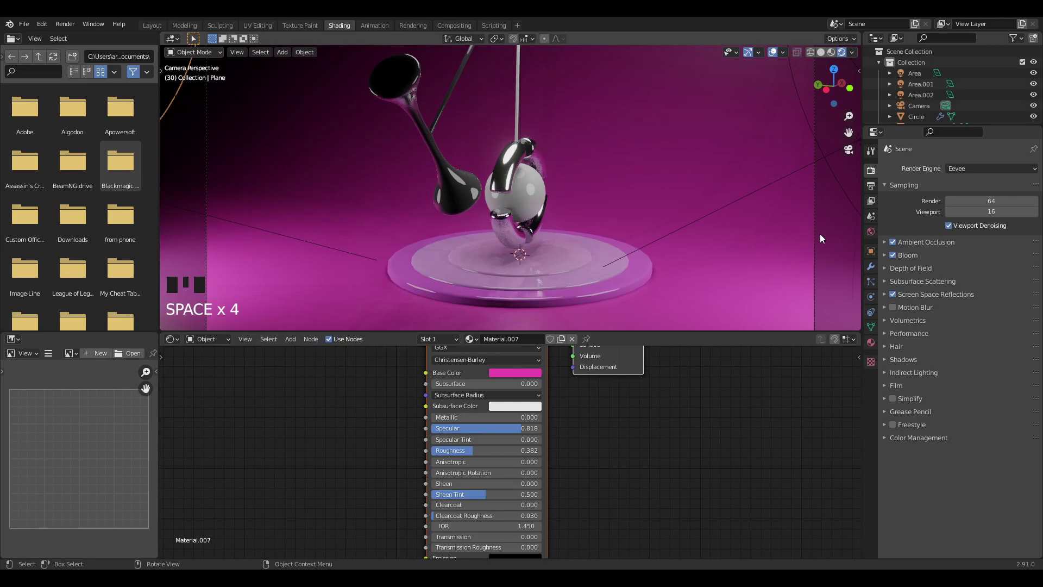
key(space)
key(space)
Set render output to FFmpeg video, MPEG-4 container, H.264 codec, with a custom file name.
click(906, 208)
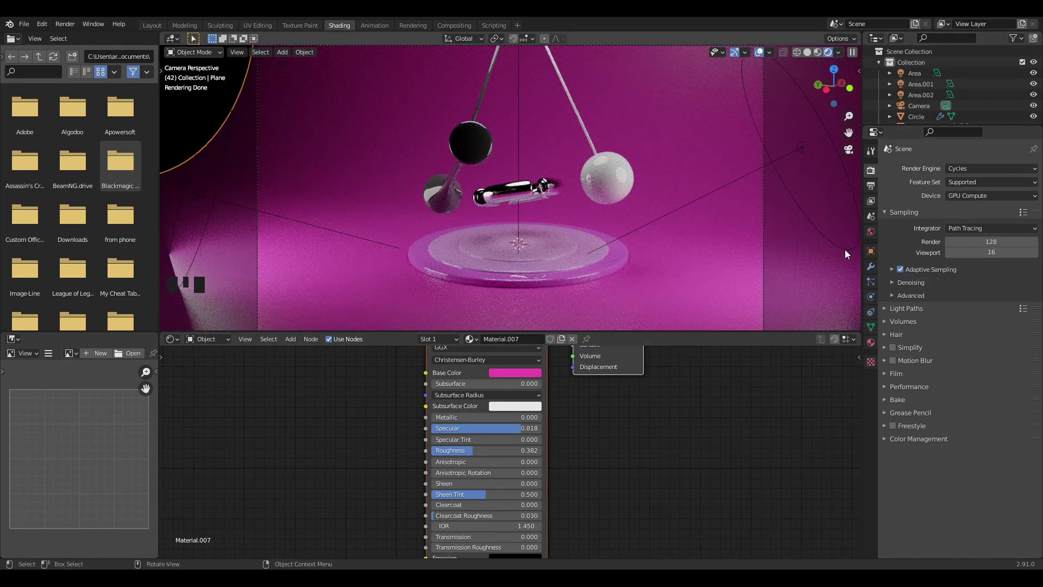
drag(873, 191, 990, 404)
key(BackSpace)
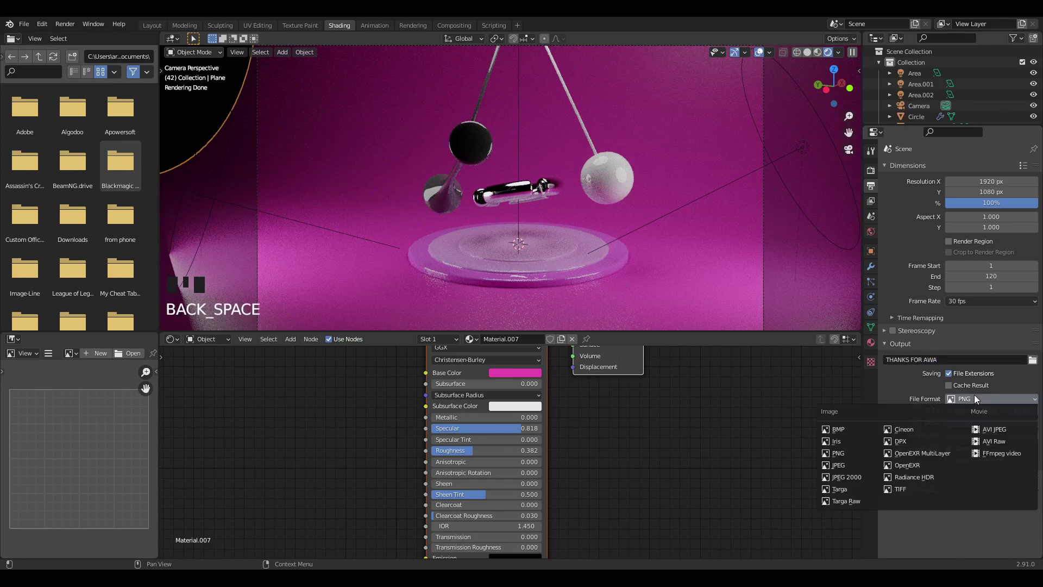